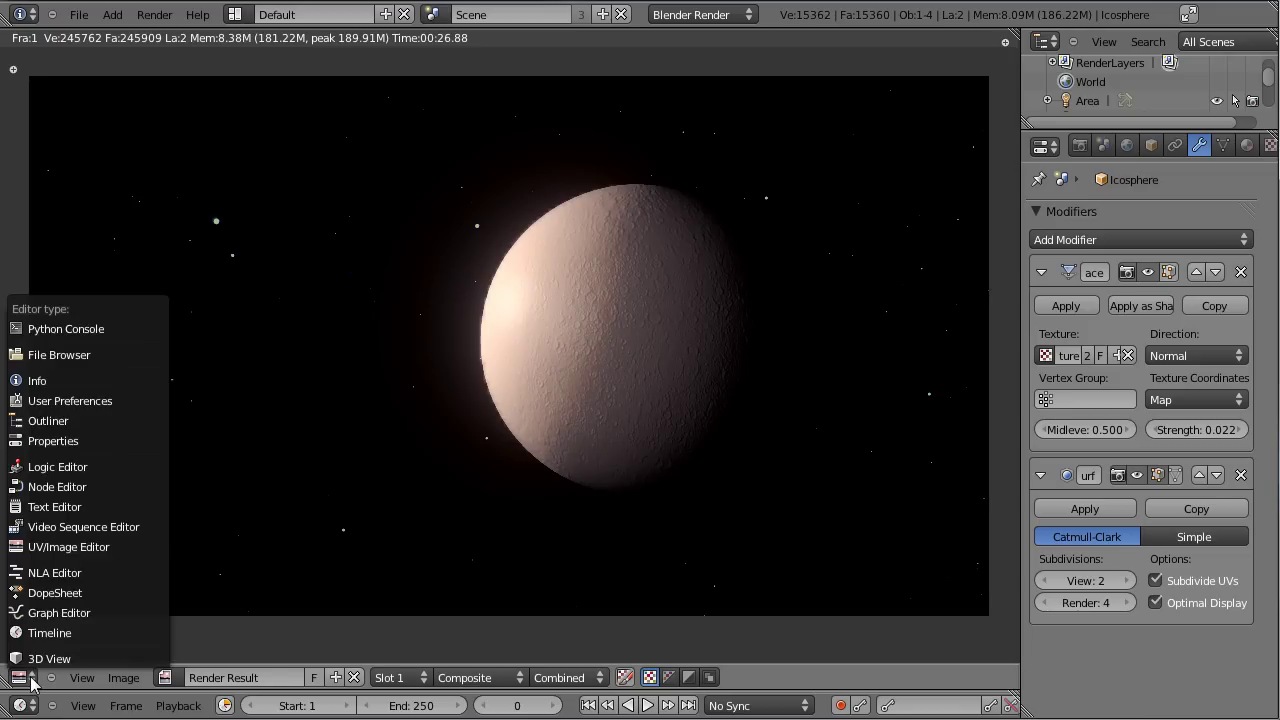
- Return to the 3D View, inspect the planet sphere and camera, then load a fresh default scene
{"action": "left_click", "coordinate": [43, 662]}
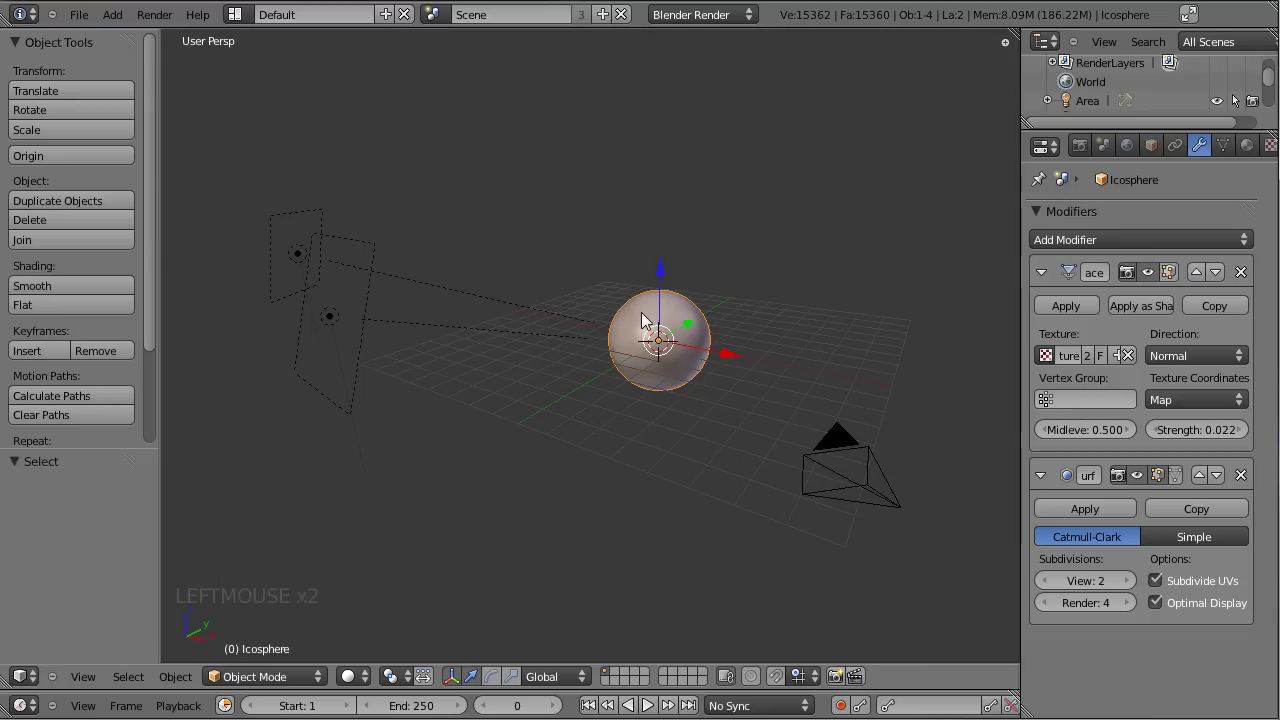
{"action": "right_click", "coordinate": [646, 319]}
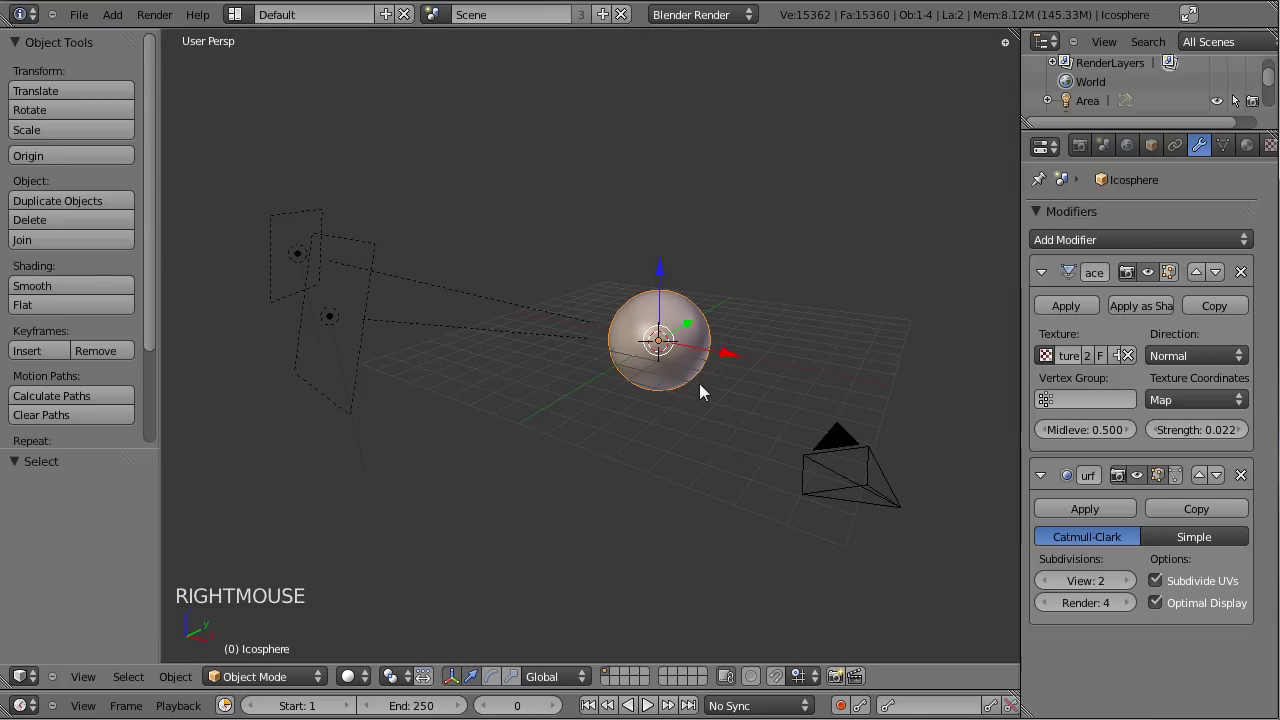
{"action": "right_click", "coordinate": [353, 334]}
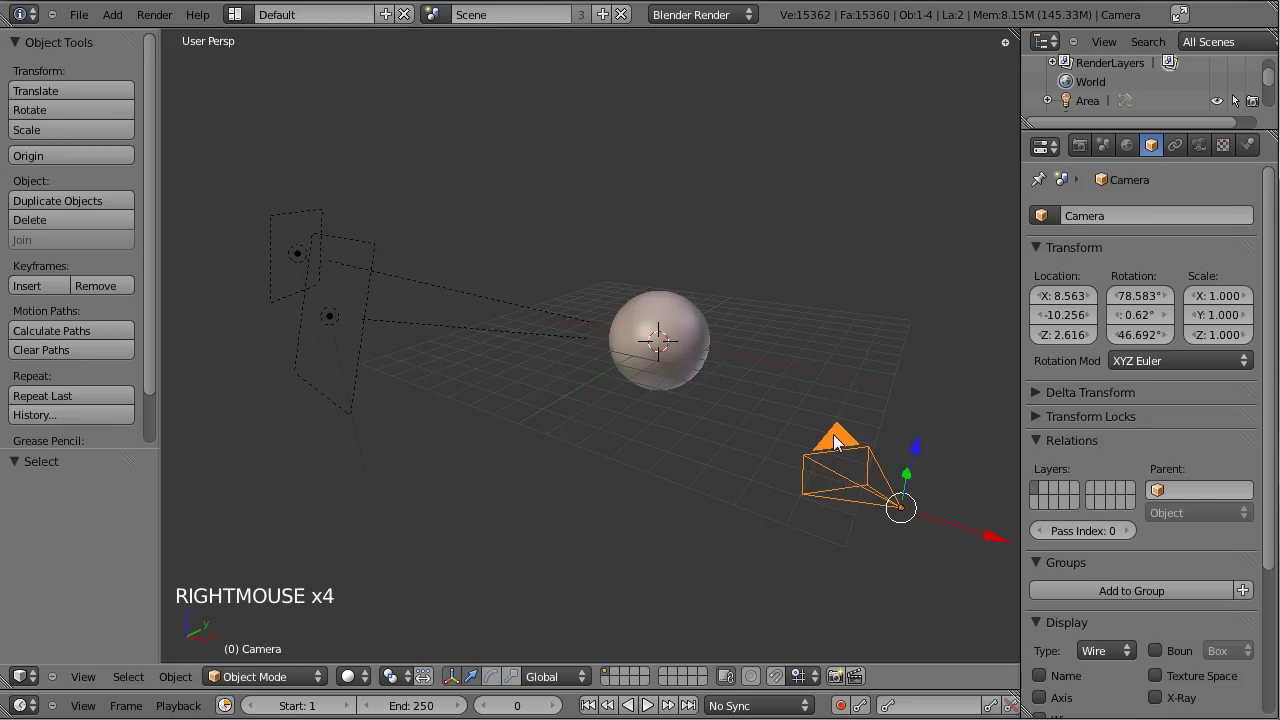
{"action": "left_click", "coordinate": [32, 685]}
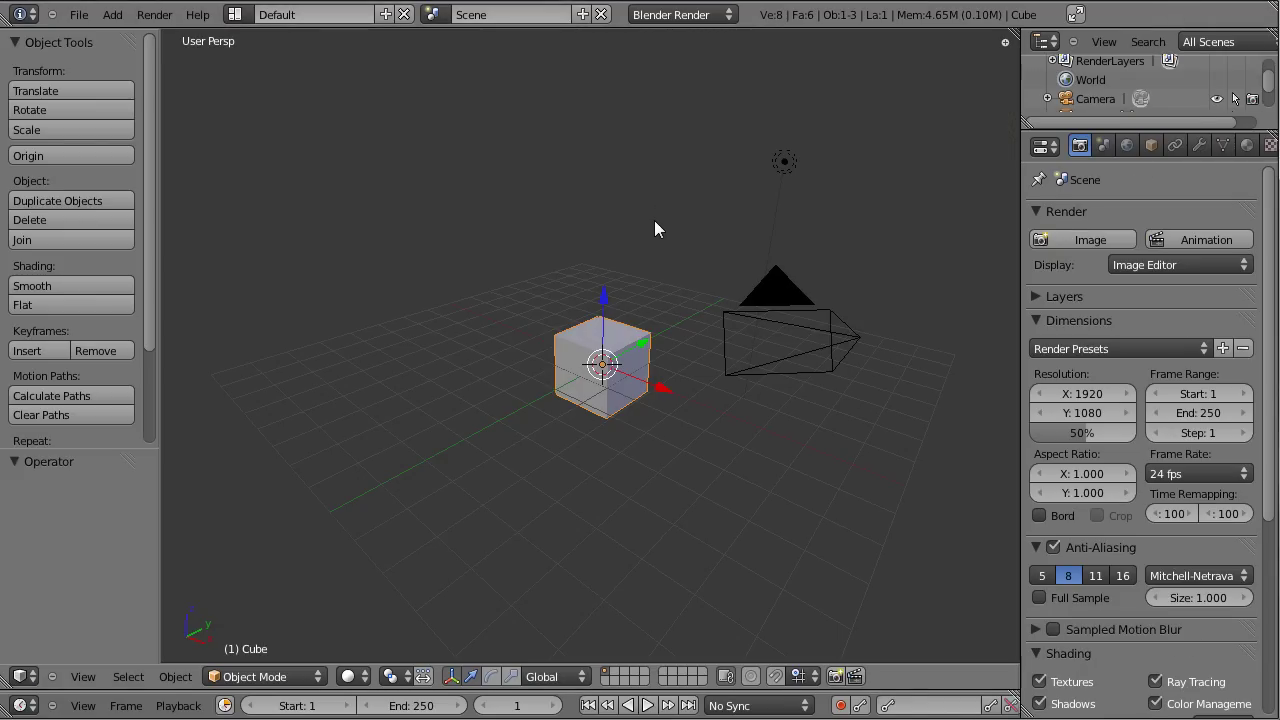
- Delete the default cube and lamp from the scene
{"action": "left_click", "coordinate": [679, 257]}
{"action": "left_click", "coordinate": [487, 256]}
{"action": "key", "text": "x"}
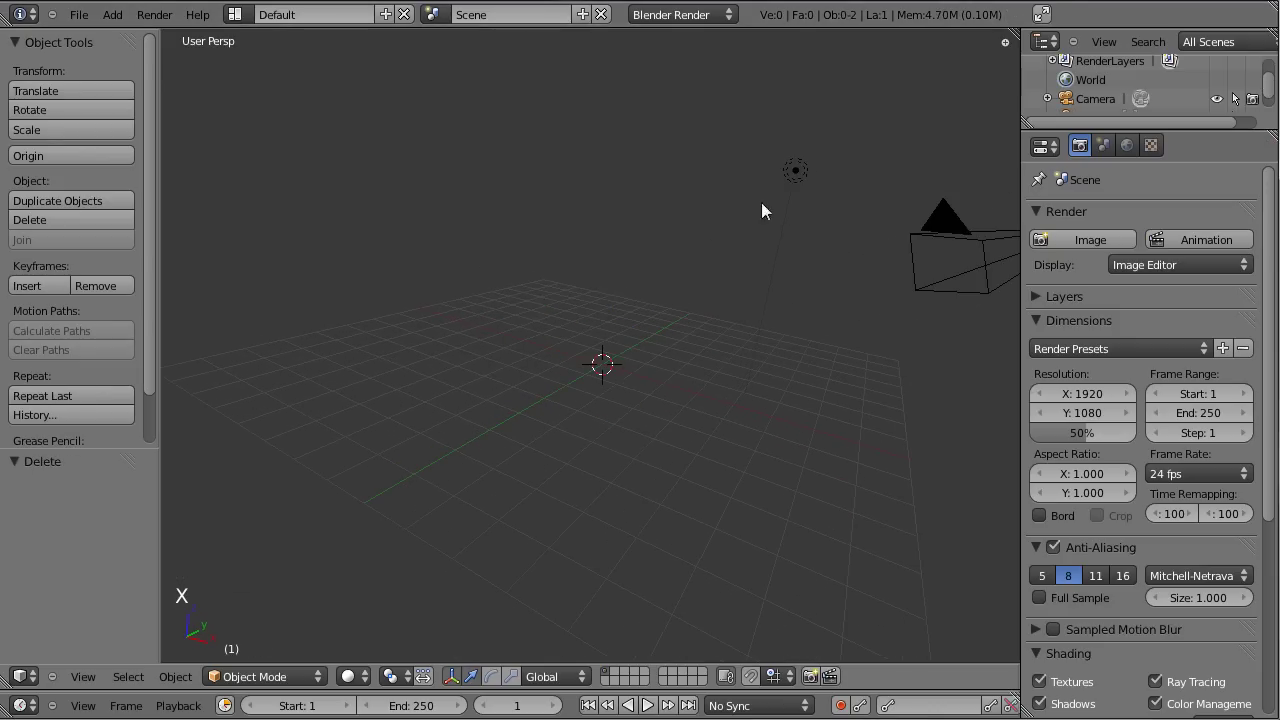
{"action": "right_click", "coordinate": [803, 176]}
{"action": "key", "text": "x"}
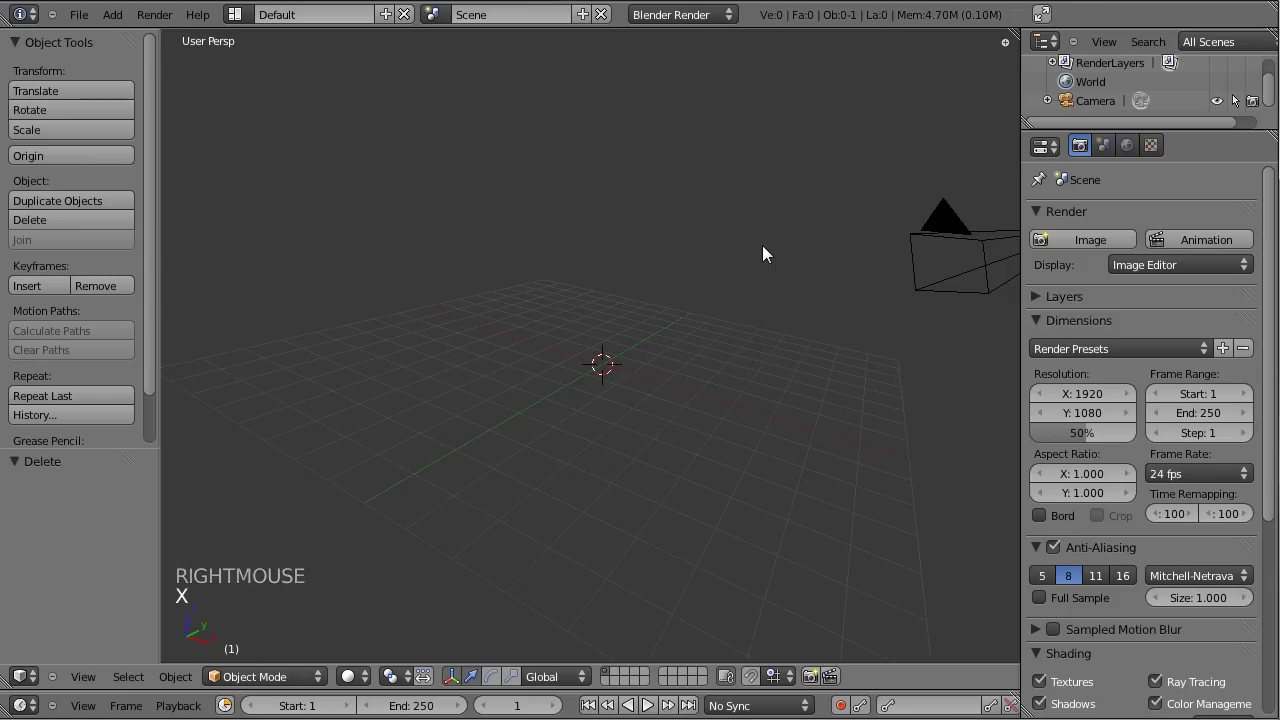
- Add an icosphere with 4 subdivisions and size 2
{"action": "key", "text": "shift+a"}
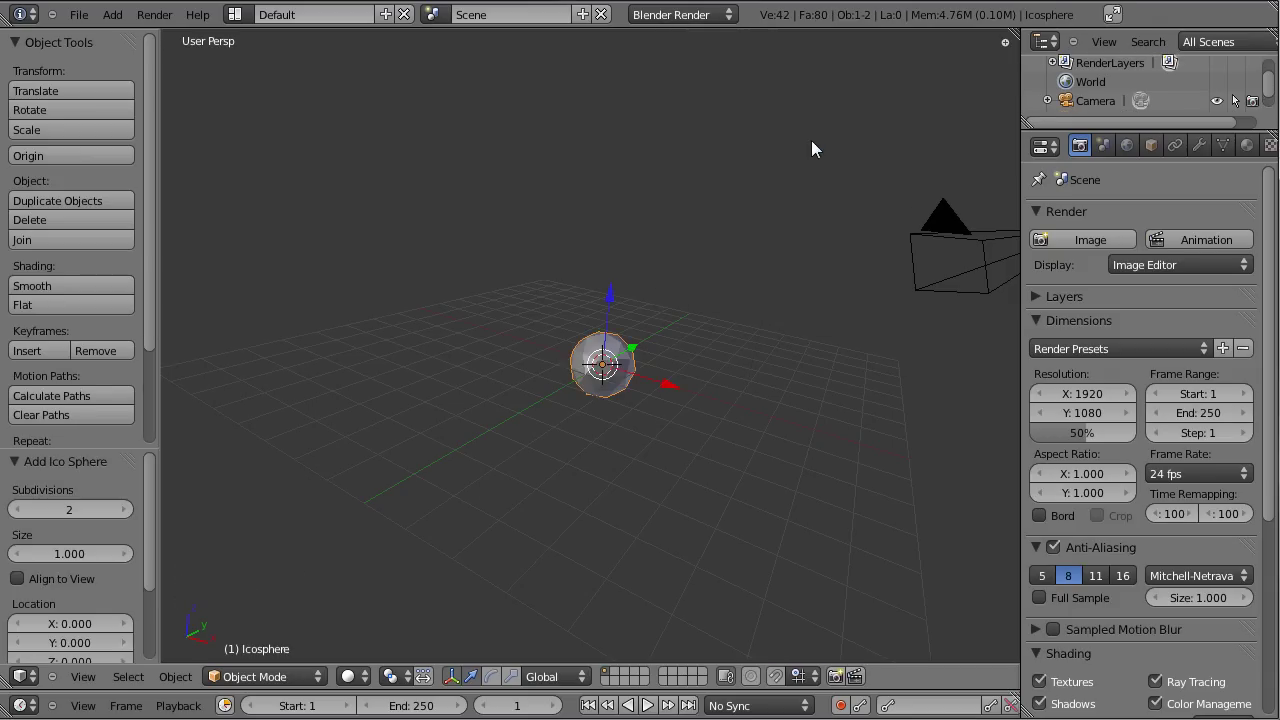
{"action": "left_click", "coordinate": [101, 519]}
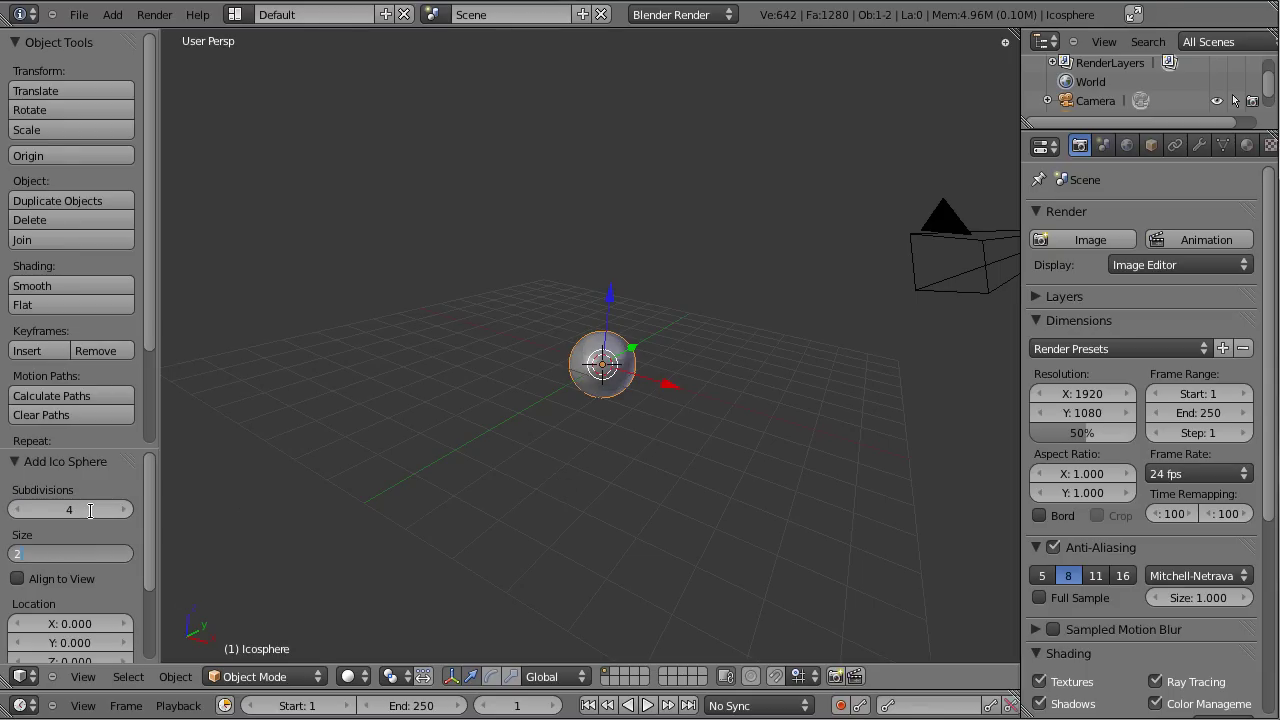
{"action": "left_click", "coordinate": [682, 485]}
{"action": "left_click", "coordinate": [798, 455]}
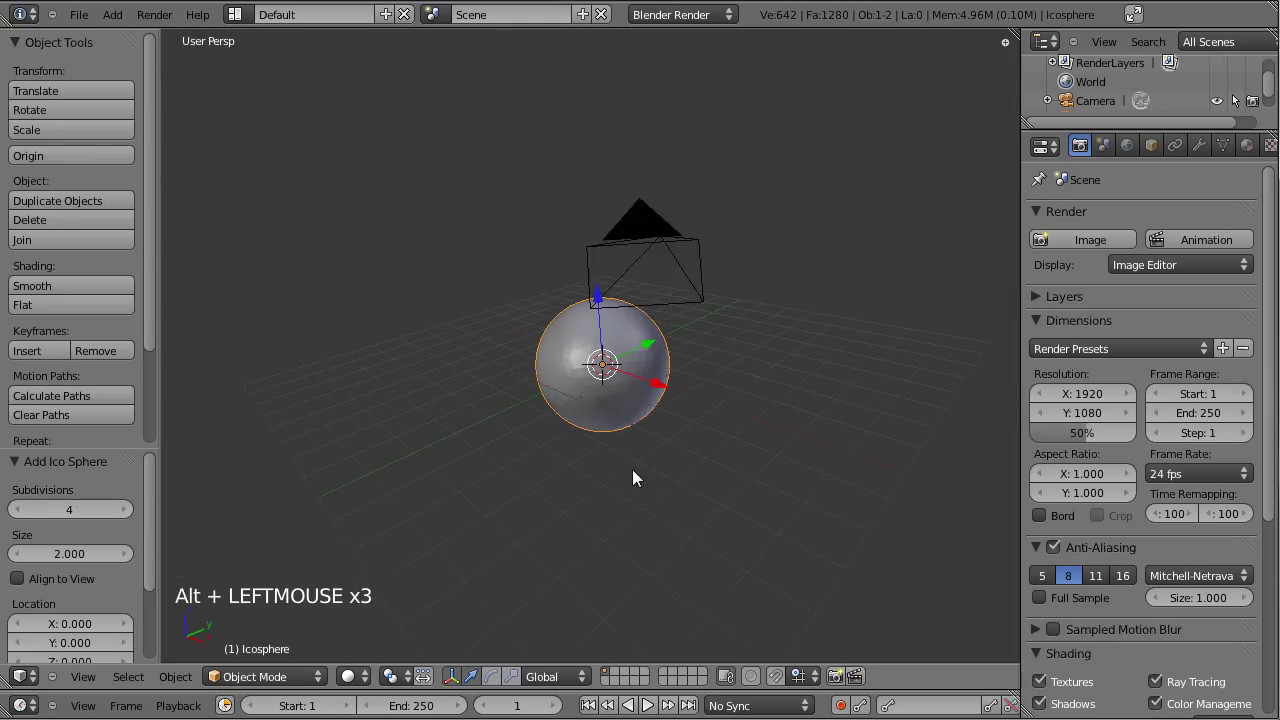
{"action": "right_click", "coordinate": [825, 124]}
- Looking through the camera, move and rotate it until the sphere sits small and centred in frame
{"action": "key", "text": "KP_0"}
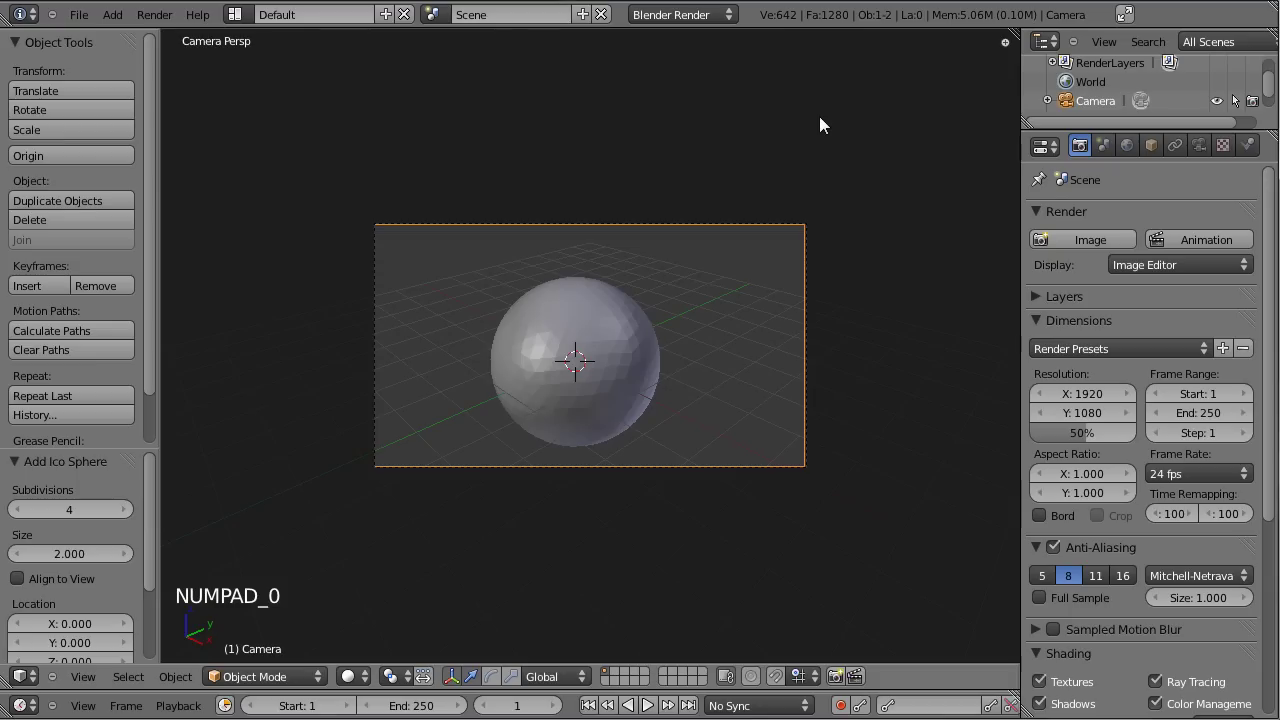
{"action": "key", "text": "g"}
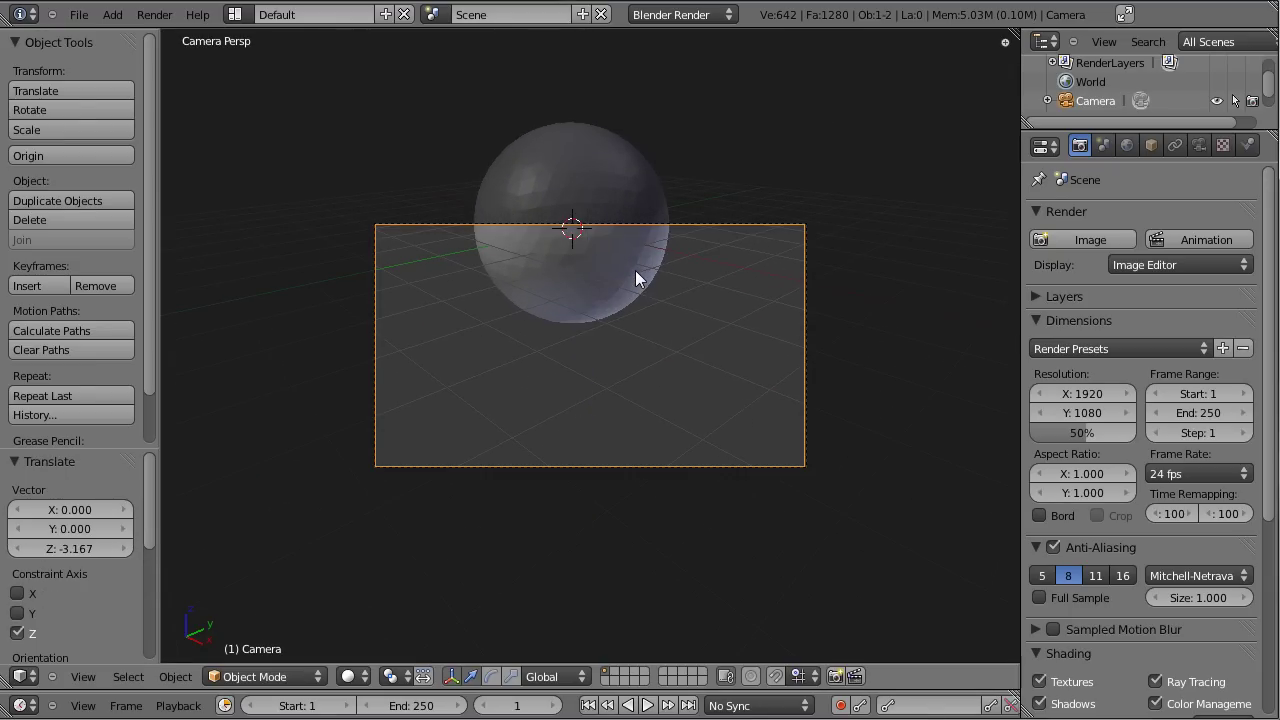
{"action": "key", "text": "r"}
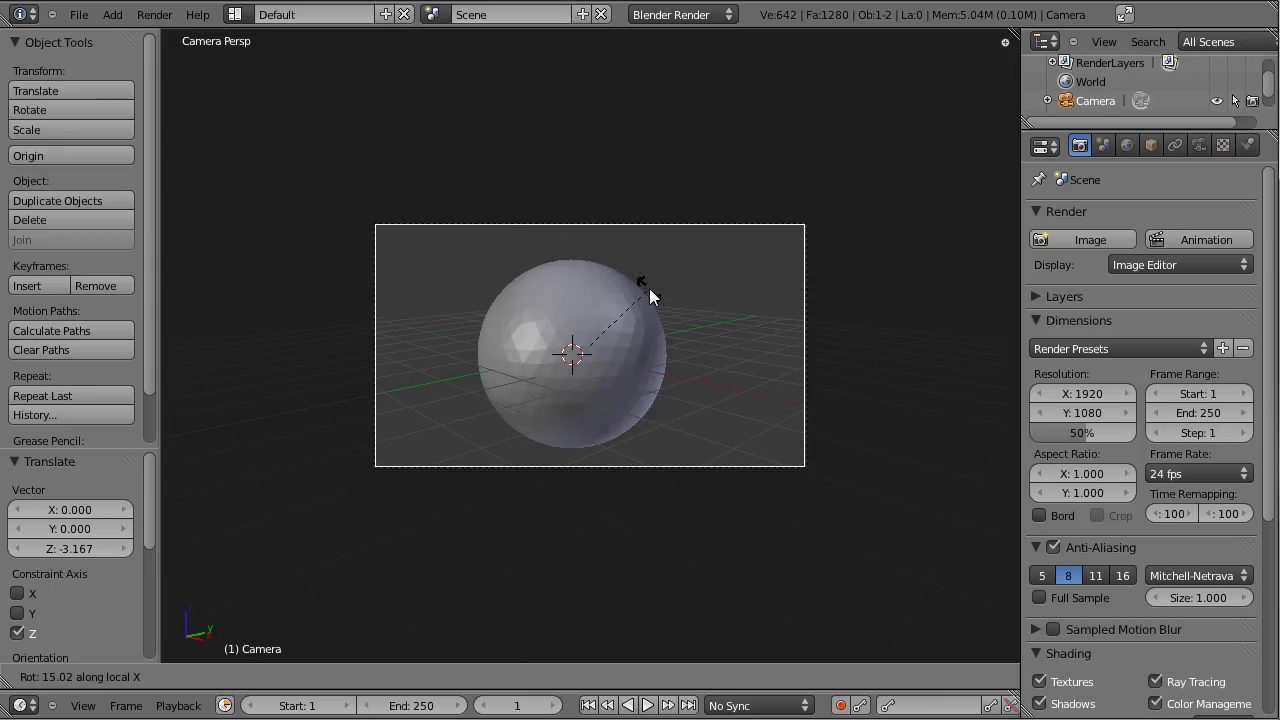
{"action": "key", "text": "g"}
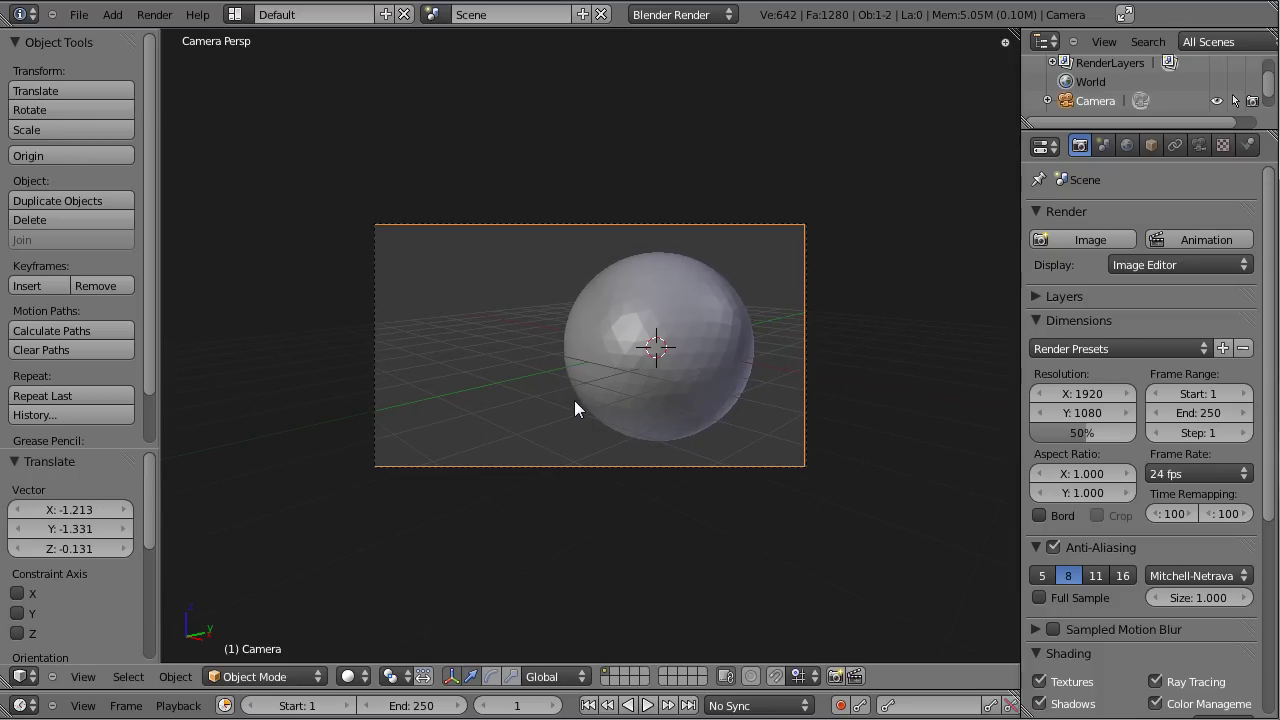
{"action": "key", "text": "g"}
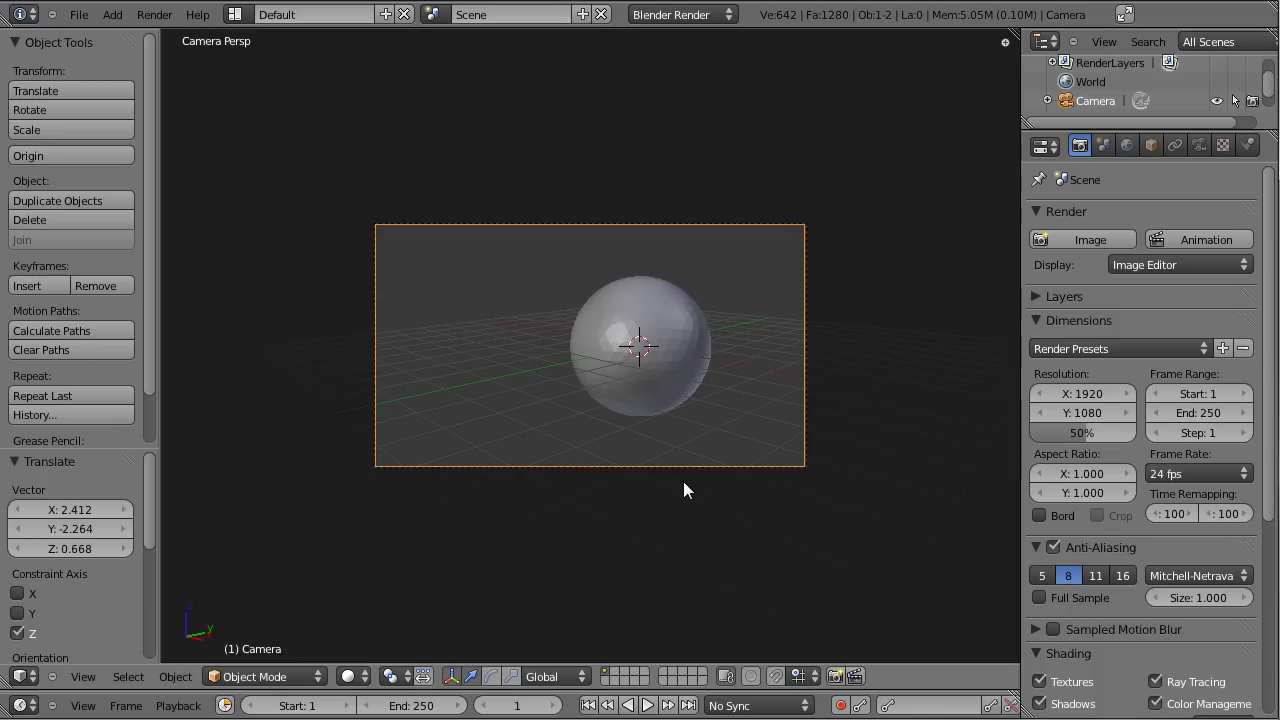
{"action": "key", "text": "g"}
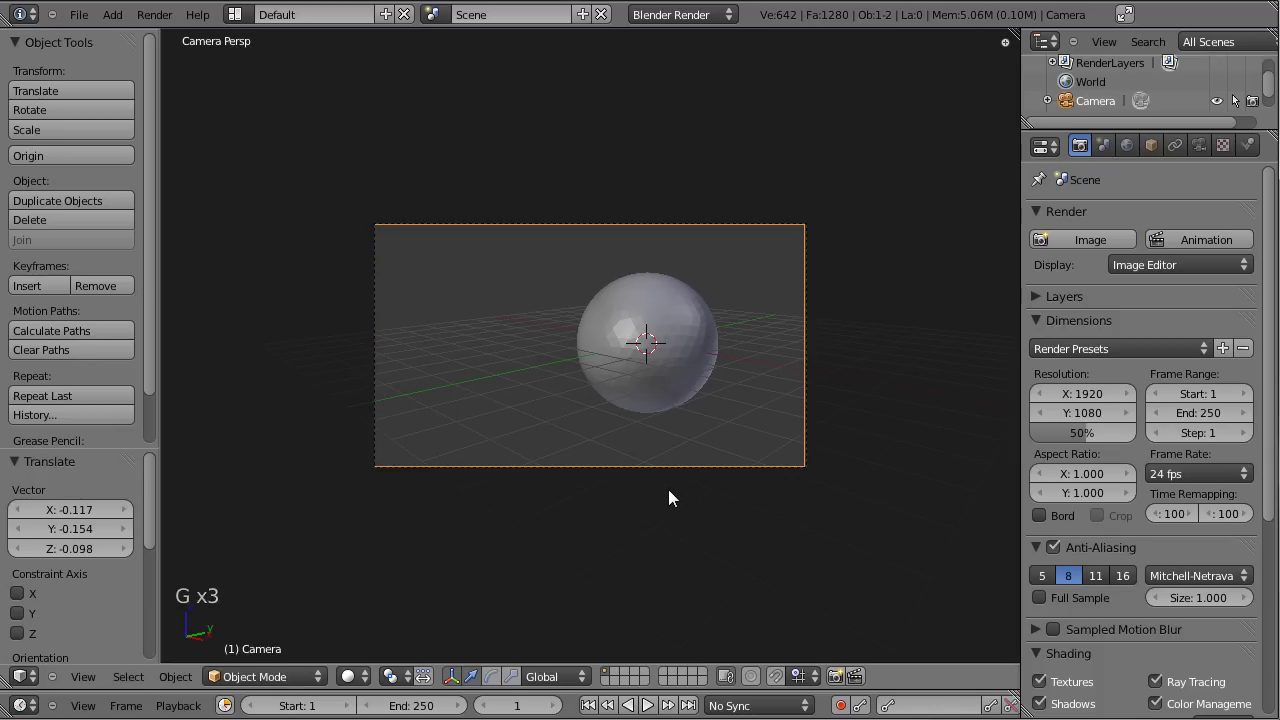
{"action": "key", "text": "KP_3"}
- Add an area lamp, move it away from the sphere and tilt it toward it
{"action": "key", "text": "KP_5"}
{"action": "key", "text": "shift+a"}
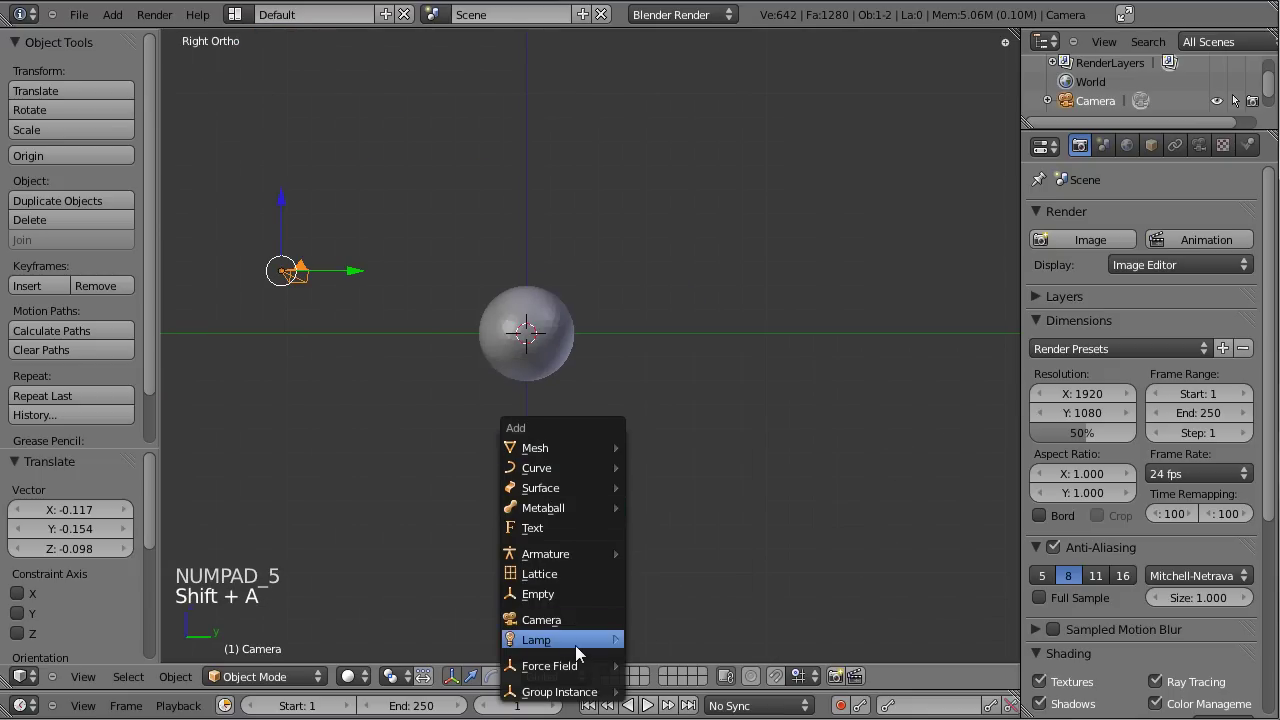
{"action": "key", "text": "g"}
{"action": "key", "text": "r"}
{"action": "key", "text": "g"}
{"action": "key", "text": "r"}
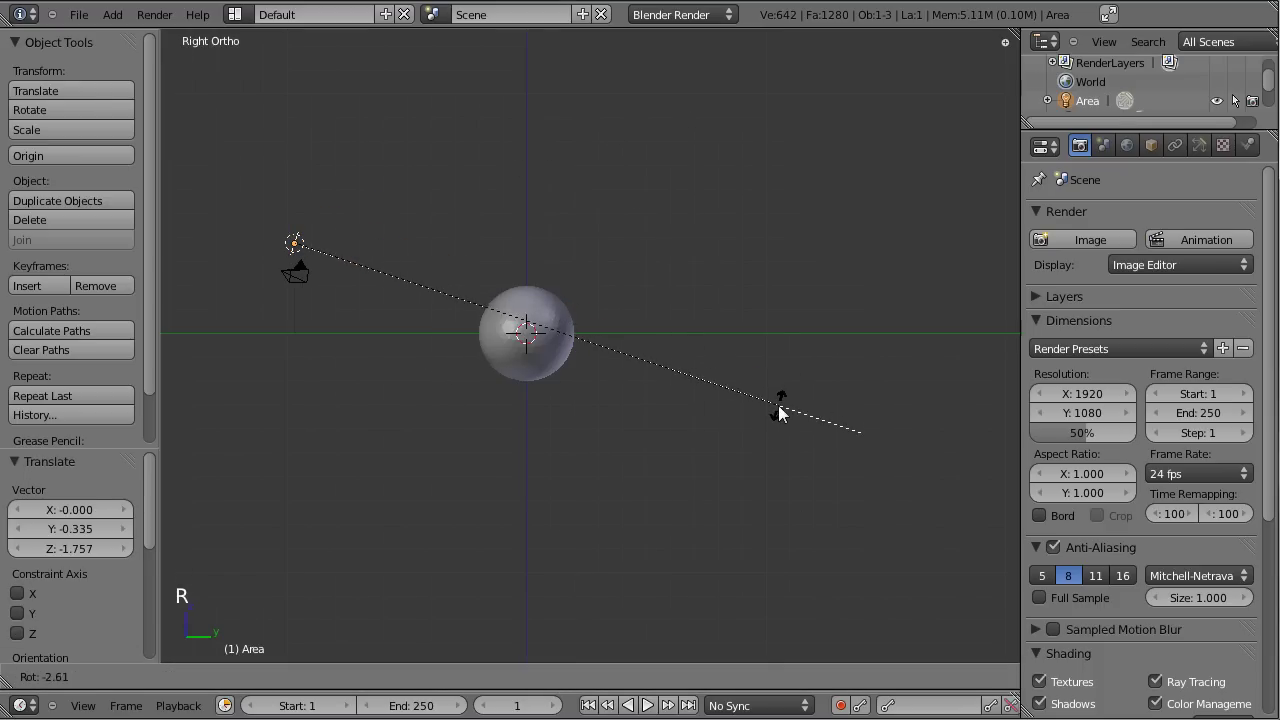
- From top and front views, aim the lamp at the sphere and scale it up to about 3.17
{"action": "key", "text": "KP_7"}
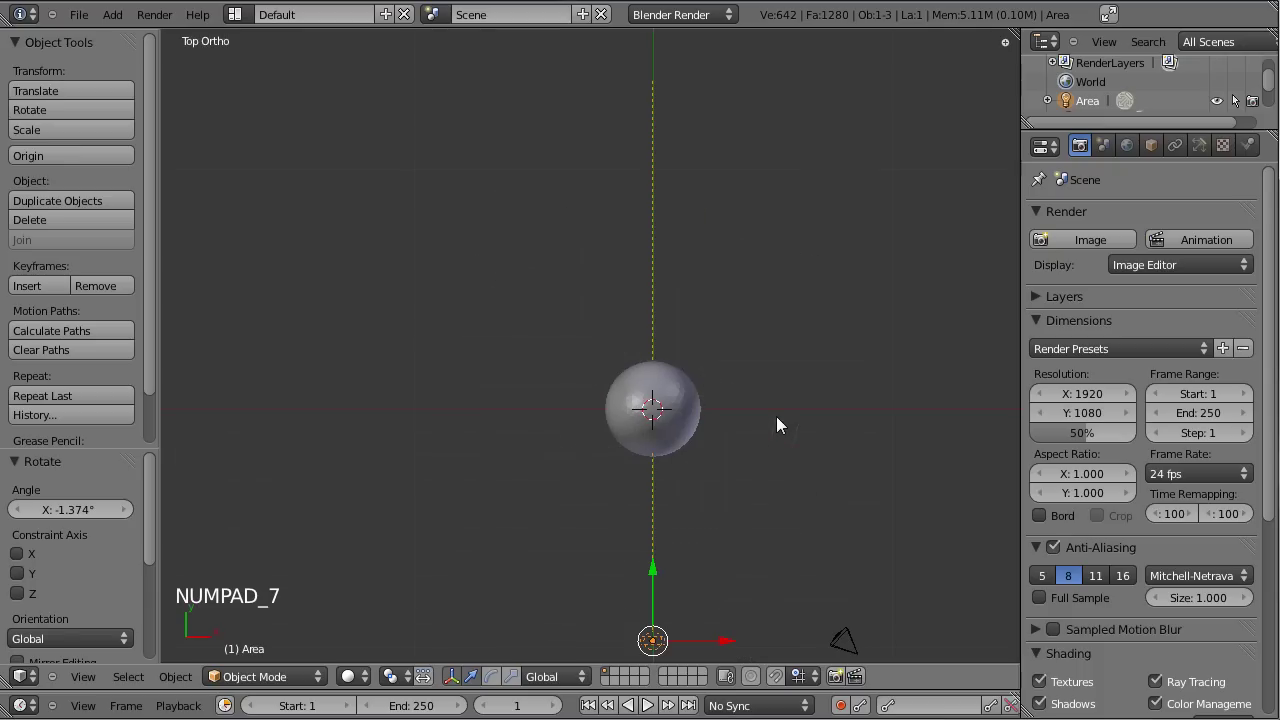
{"action": "scroll", "scroll_direction": "down", "scroll_amount": 3}
{"action": "key", "text": "g"}
{"action": "key", "text": "r"}
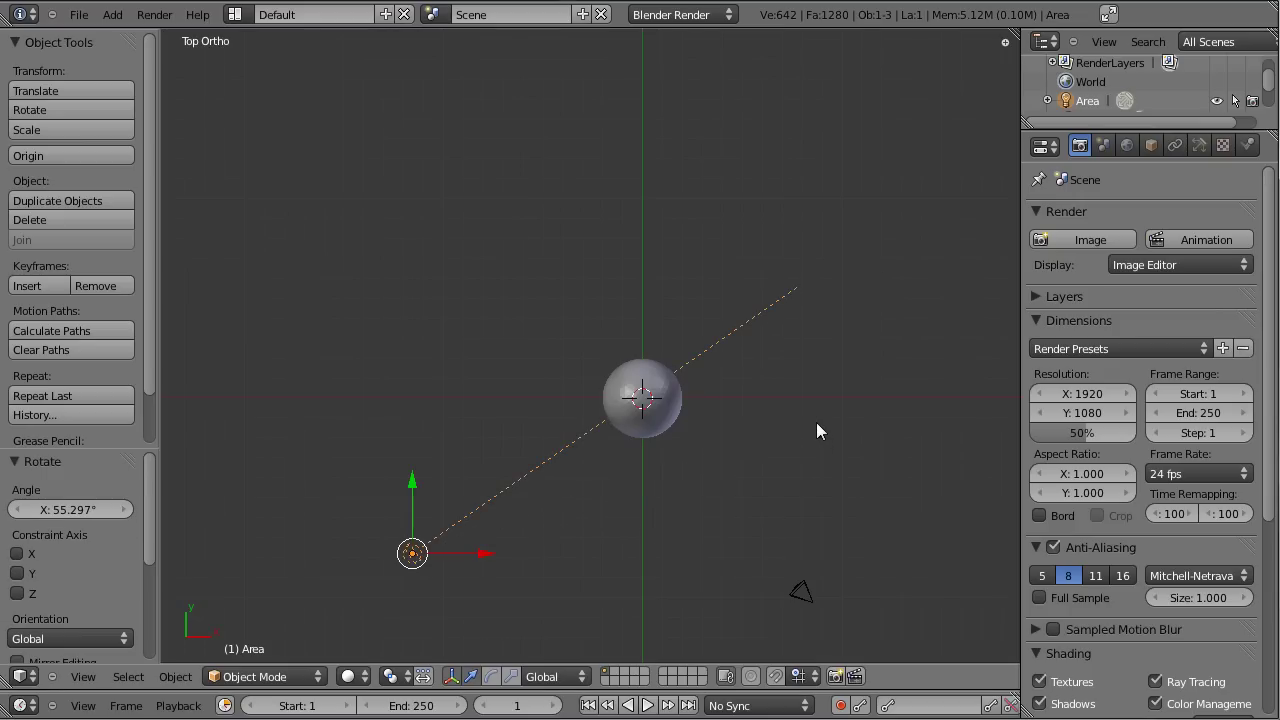
{"action": "key", "text": "KP_1"}
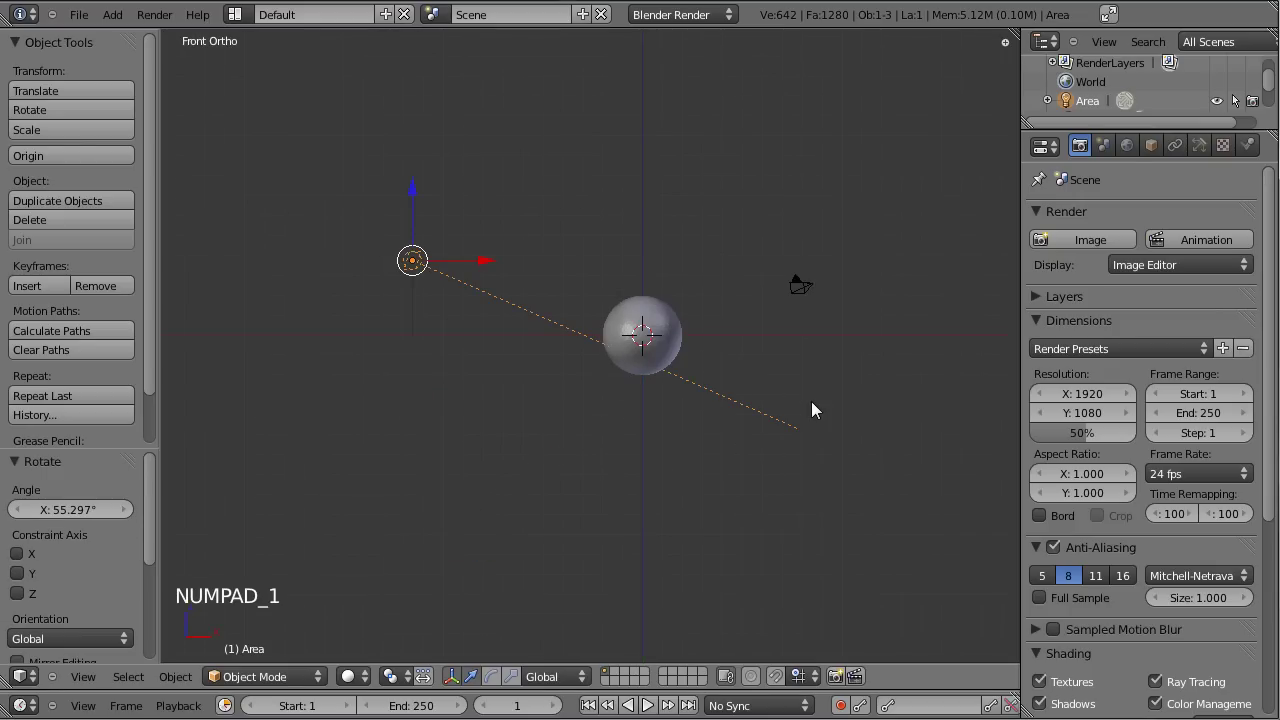
{"action": "key", "text": "r"}
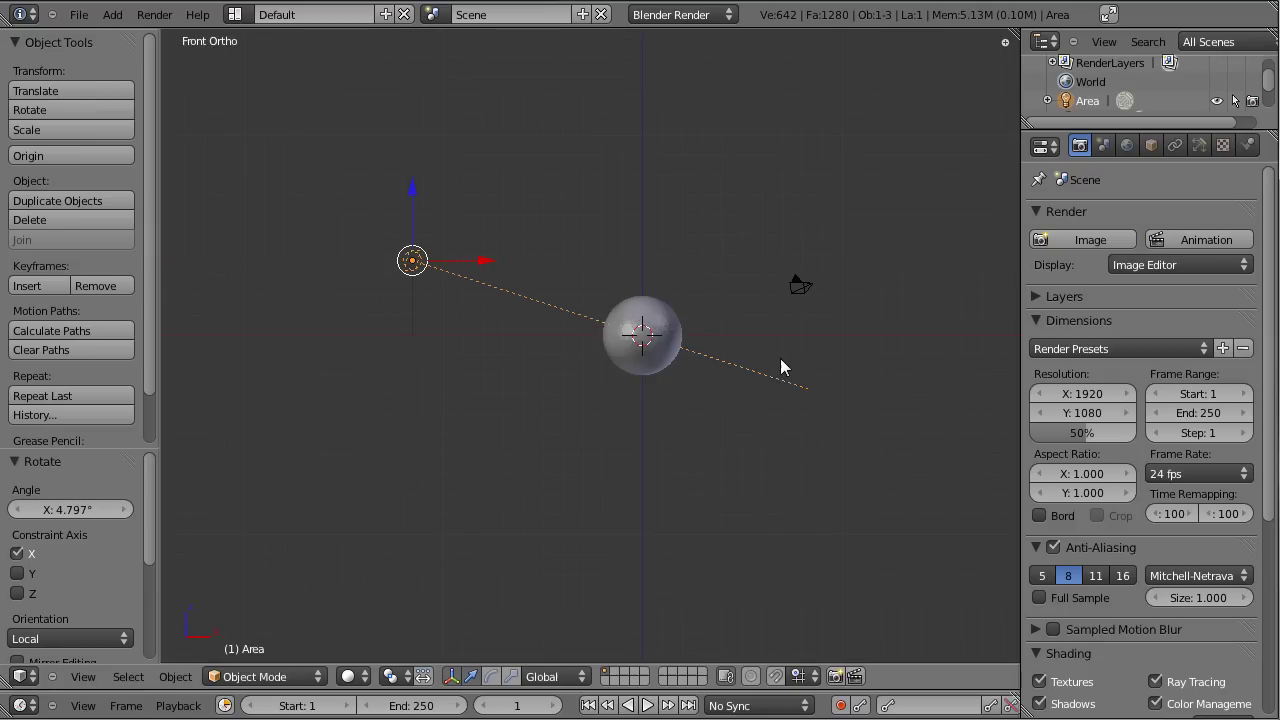
{"action": "key", "text": "s"}
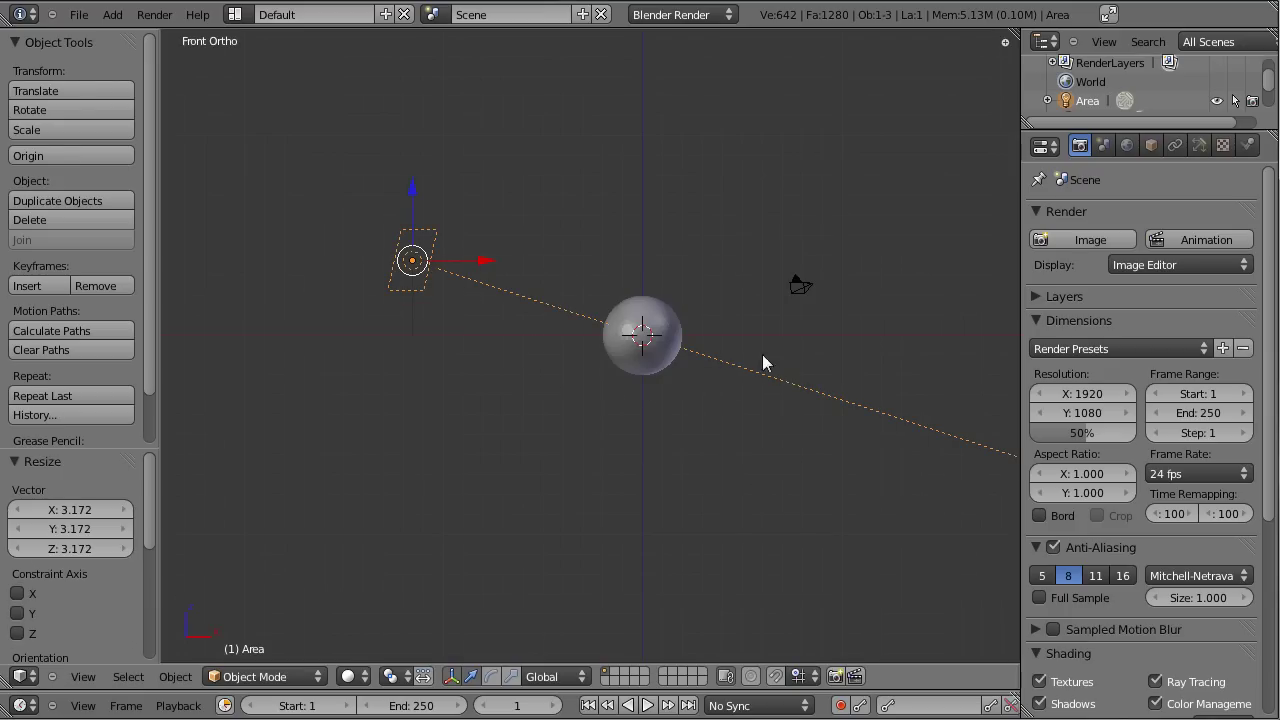
- Set the area lamp's distance to 3.708 and lower its energy to 0.5
{"action": "left_click", "coordinate": [1207, 154]}
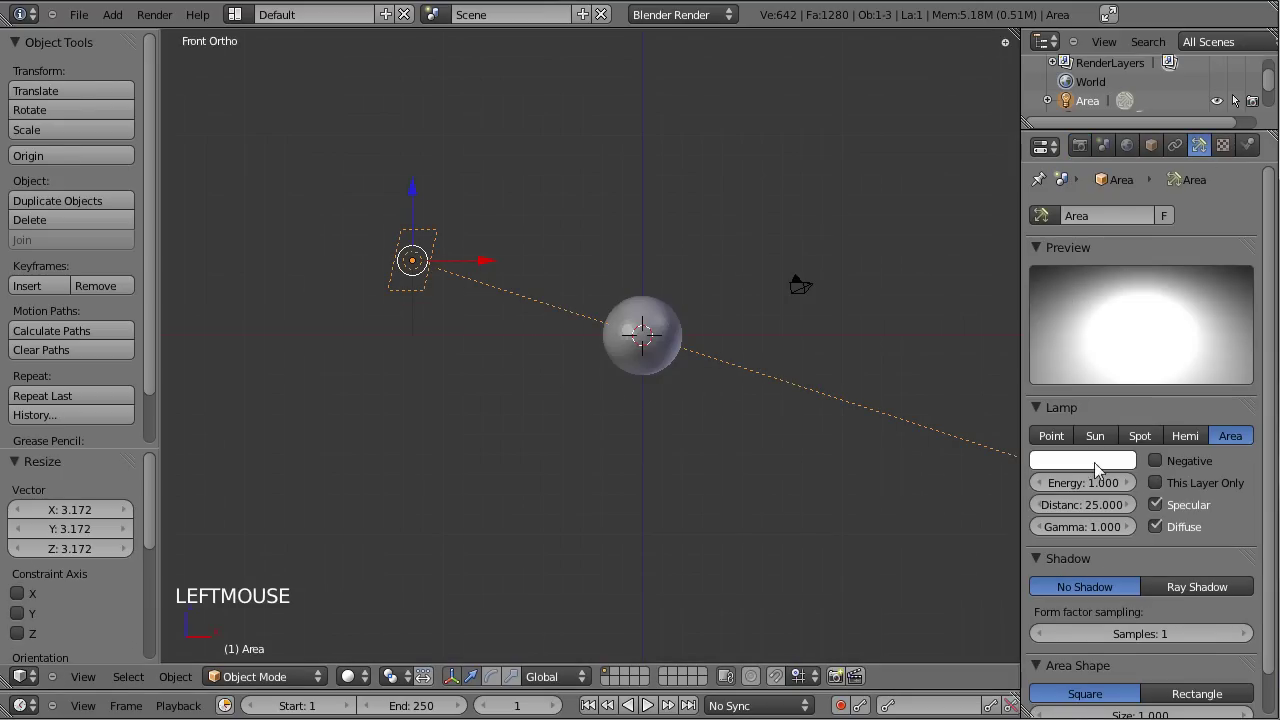
{"action": "left_click", "coordinate": [1117, 512]}
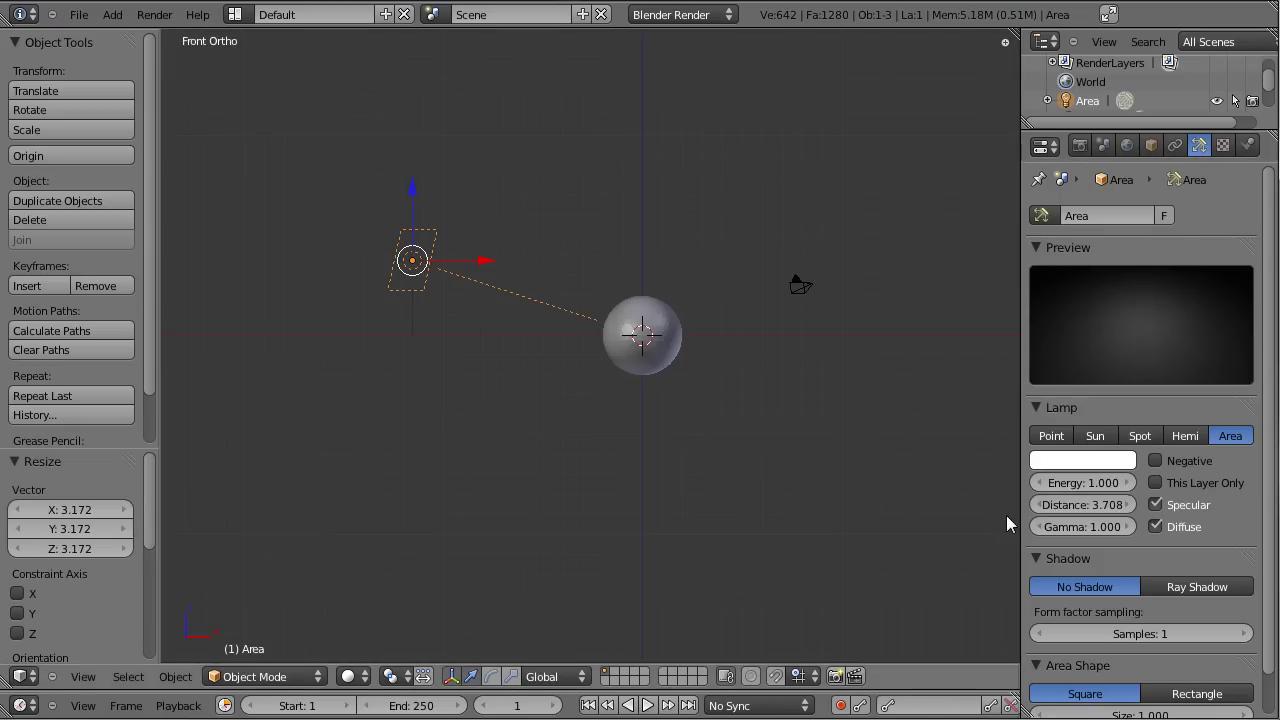
{"action": "left_click", "coordinate": [1085, 493]}
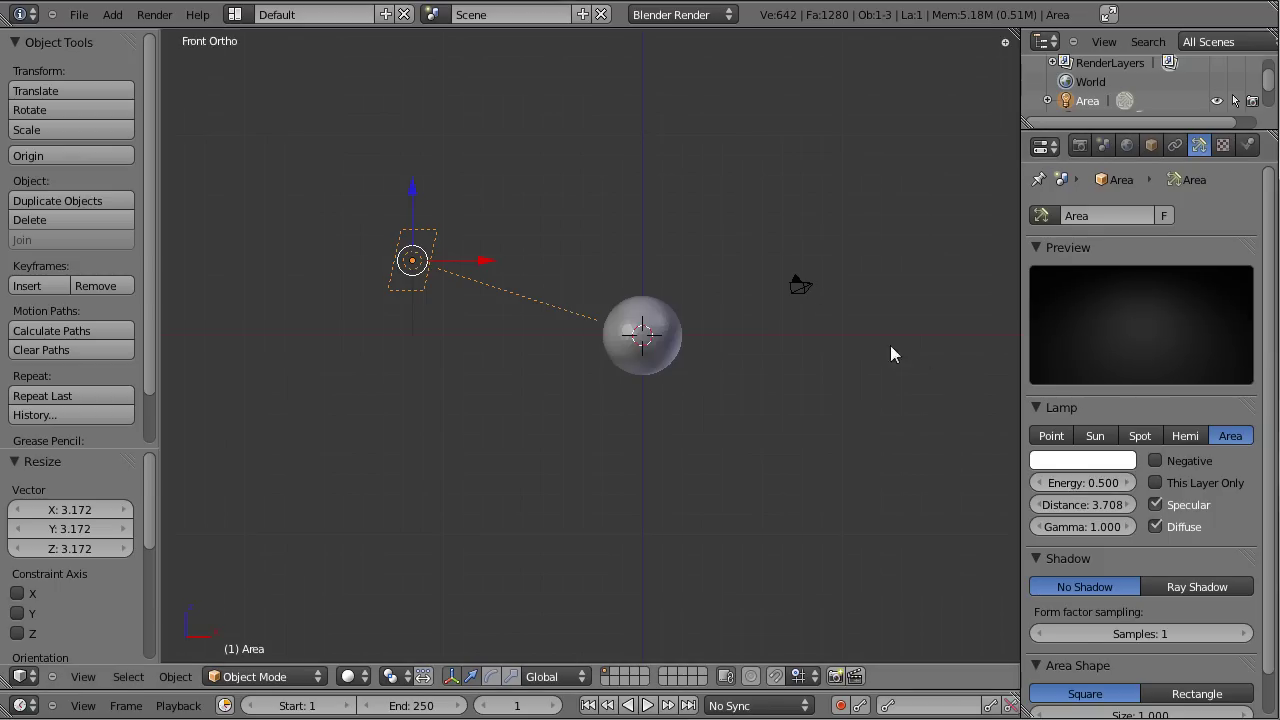
{"action": "left_click", "coordinate": [765, 256]}
{"action": "left_click", "coordinate": [634, 299]}
{"action": "left_click", "coordinate": [521, 384]}
{"action": "double_click", "coordinate": [597, 359]}
{"action": "scroll", "scroll_direction": "up", "scroll_amount": 3}
{"action": "left_click", "coordinate": [492, 265]}
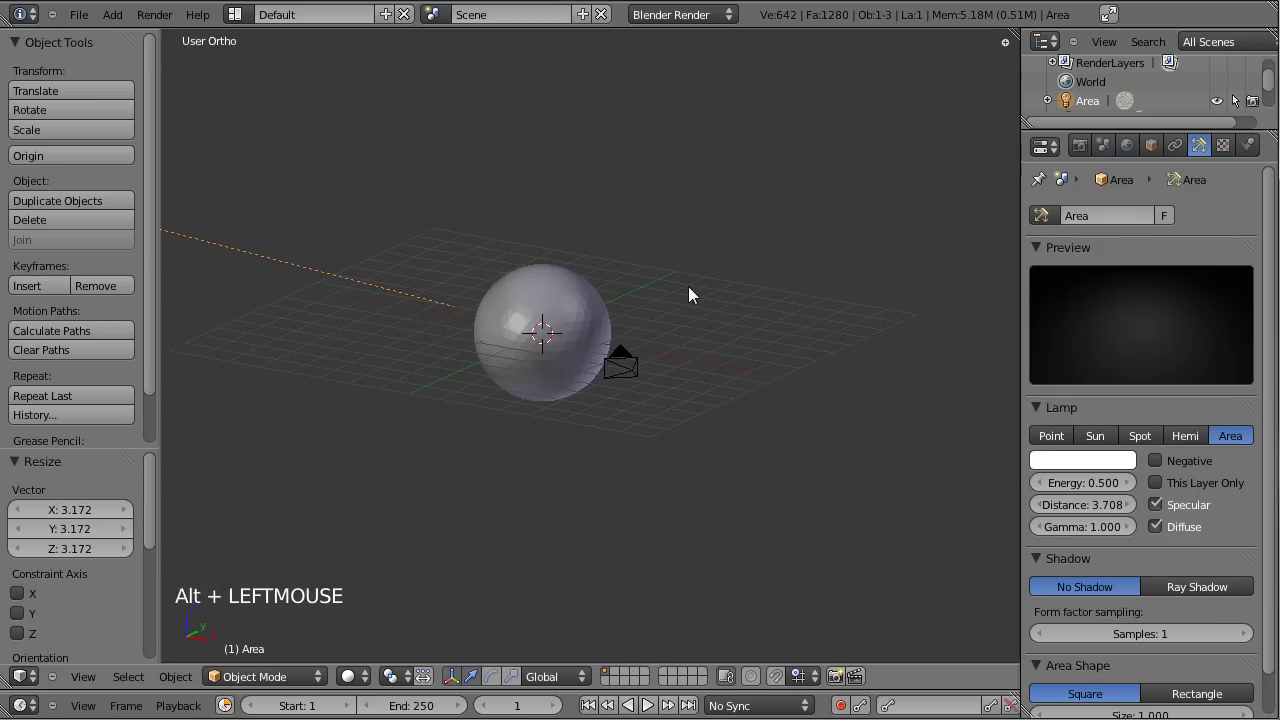
- Set the World horizon colour to pure black and fold the World panel away
{"action": "left_click", "coordinate": [707, 319]}
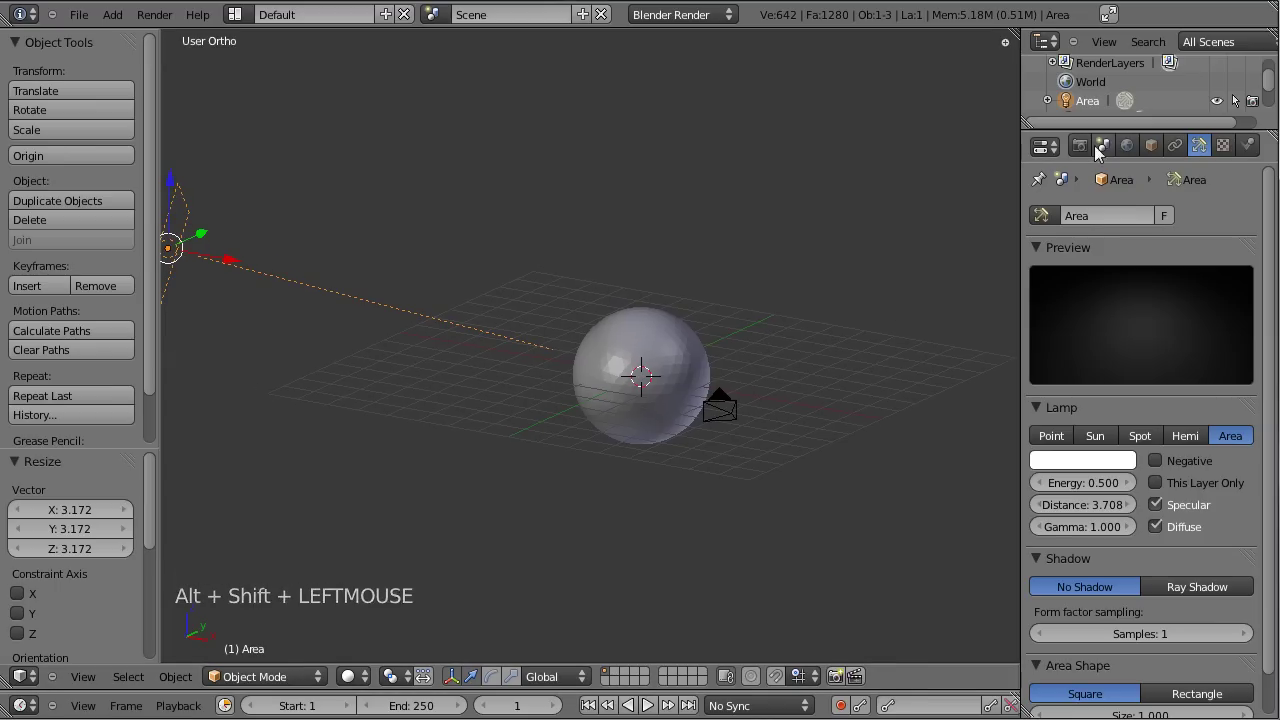
{"action": "left_click", "coordinate": [1131, 153]}
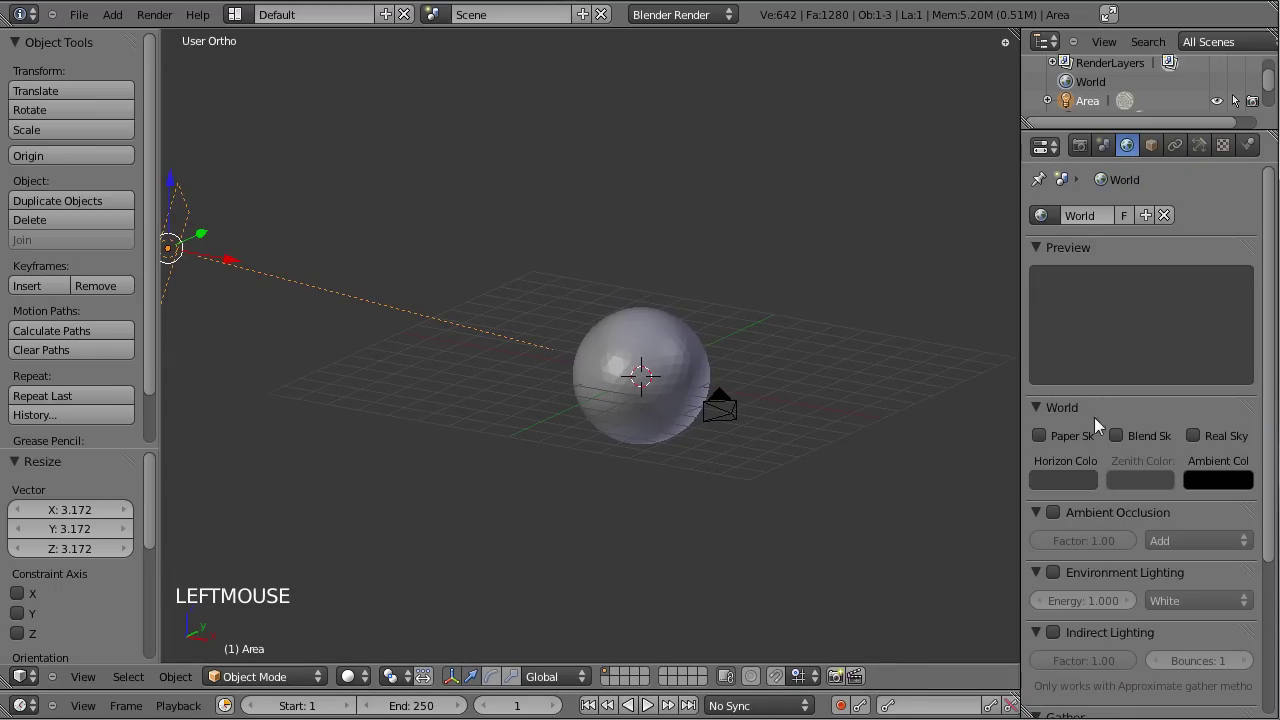
{"action": "left_click", "coordinate": [1066, 489]}
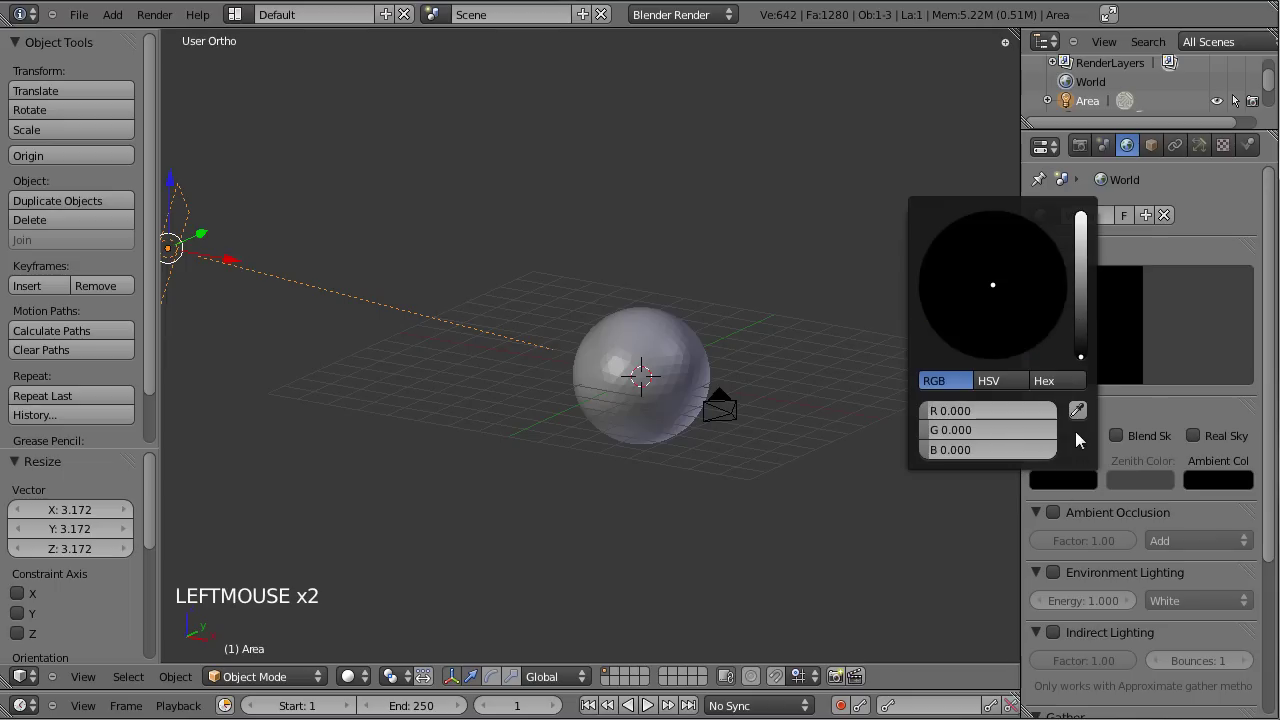
{"action": "left_click", "coordinate": [1224, 408]}
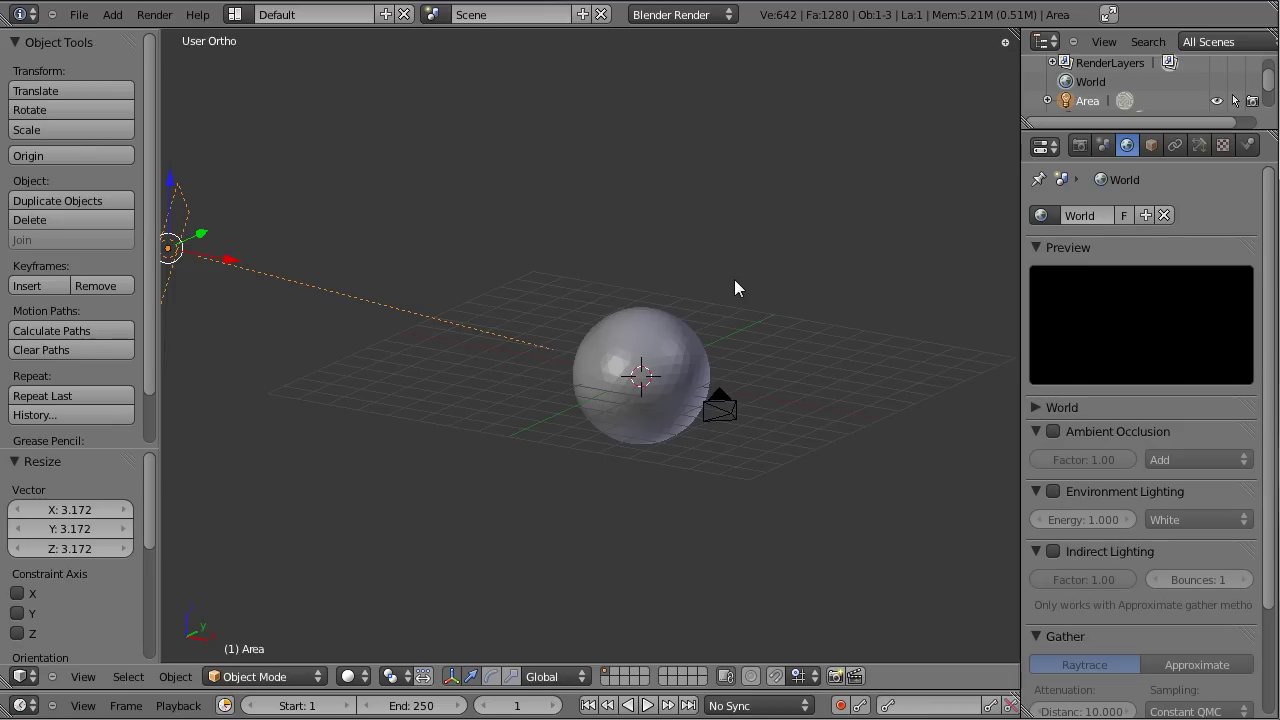
- Back in top view, duplicate the area lamp and move the copy to the other side
{"action": "key", "text": "ctrl+s"}
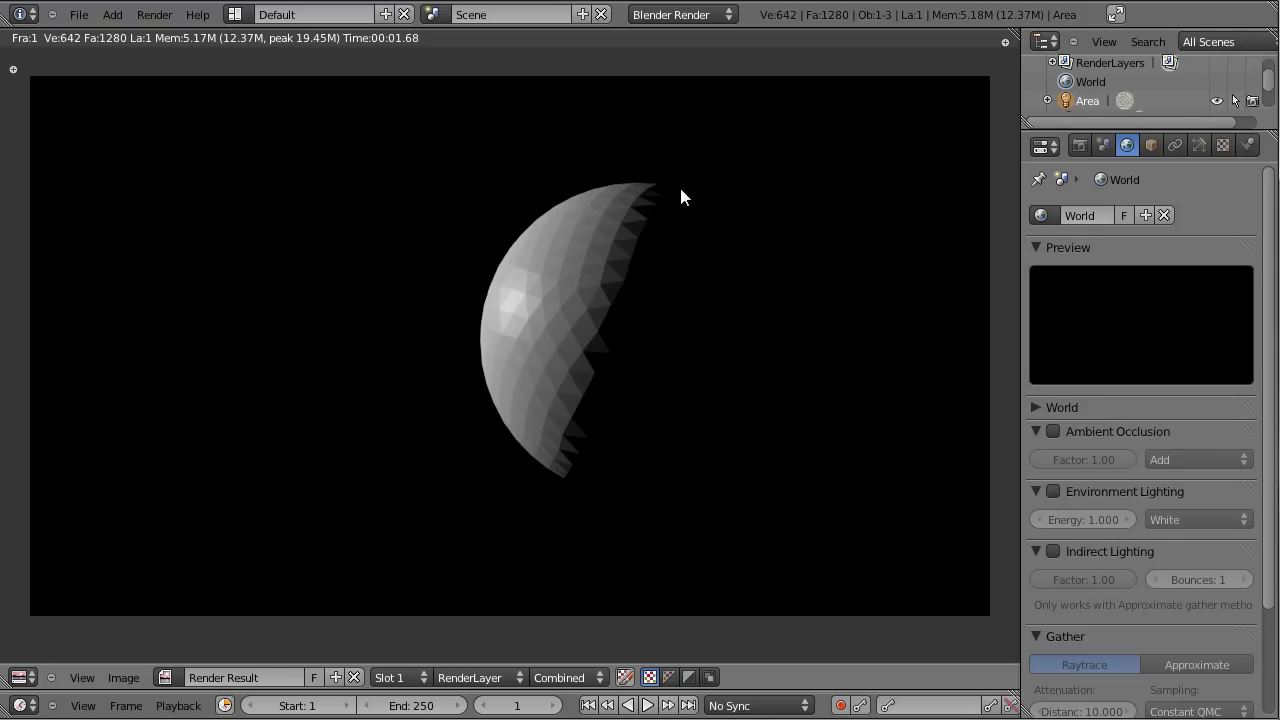
{"action": "key", "text": "Escape"}
{"action": "key", "text": "KP_7"}
{"action": "left_click", "coordinate": [648, 355]}
{"action": "right_click", "coordinate": [282, 410]}
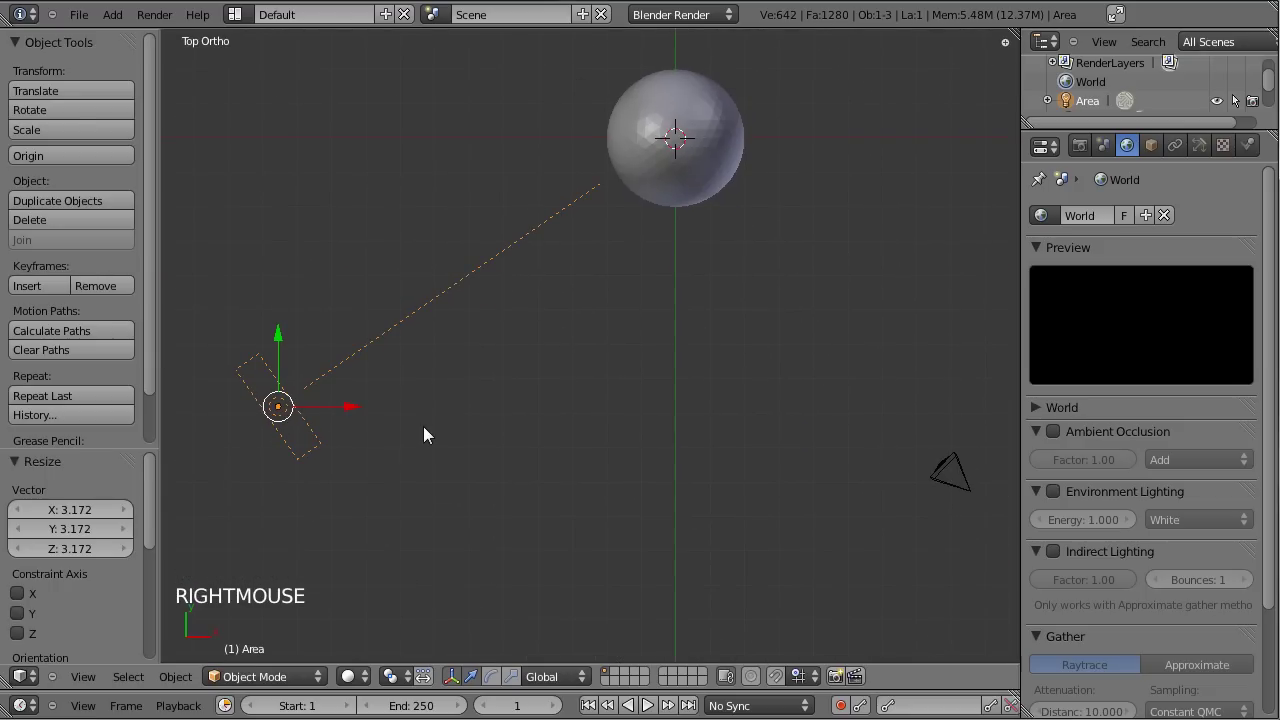
{"action": "key", "text": "shift+d"}
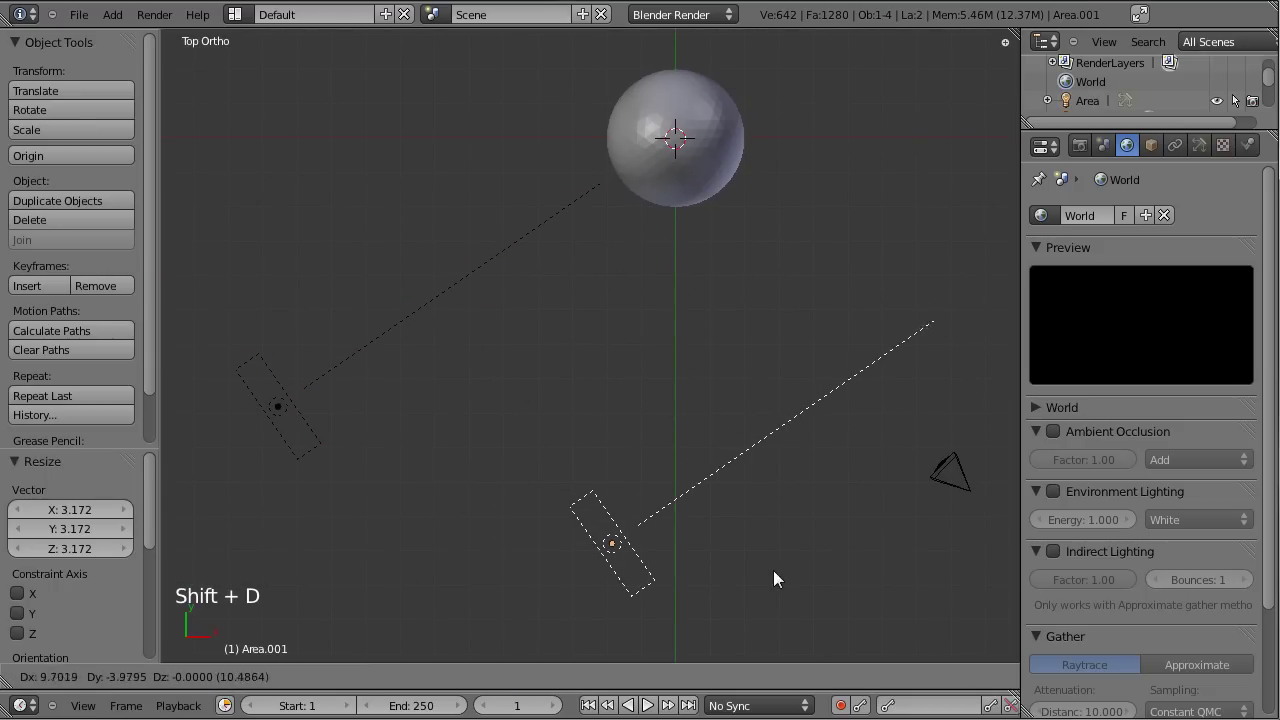
- Rotate the copied lamp toward the sphere and lower its energy to about 0.29
{"action": "key", "text": "r"}
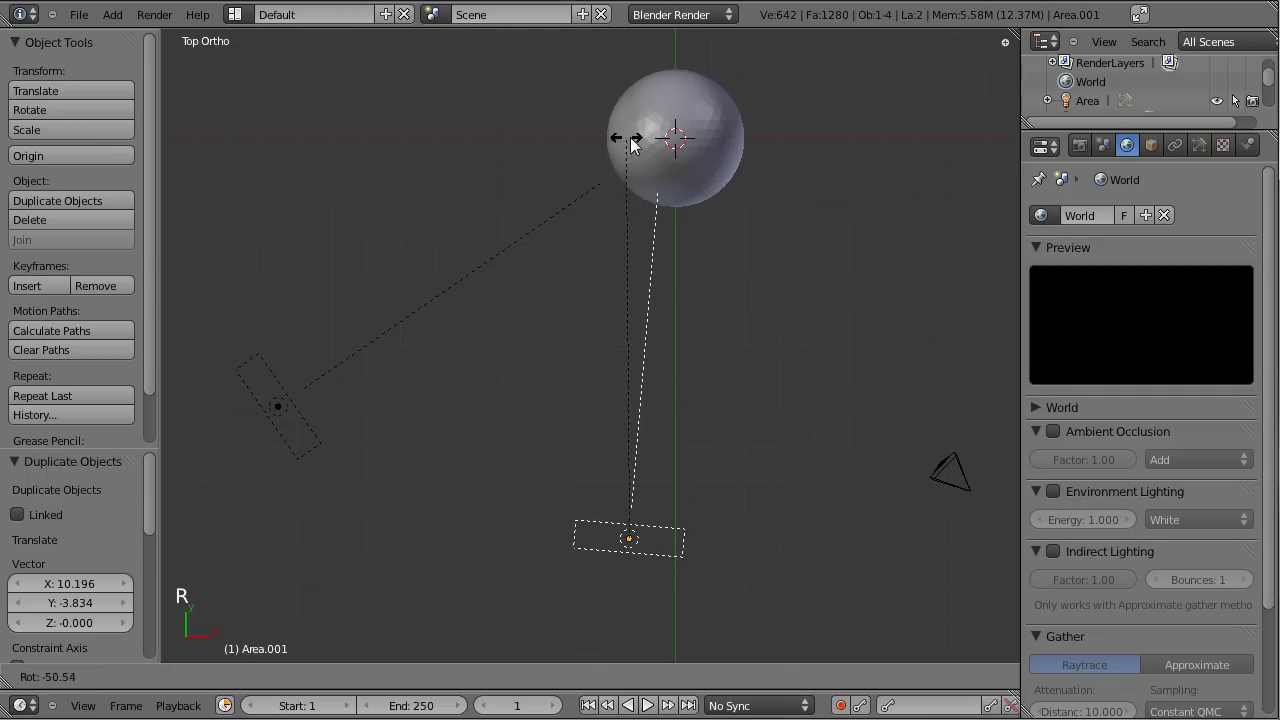
{"action": "key", "text": "KP_3"}
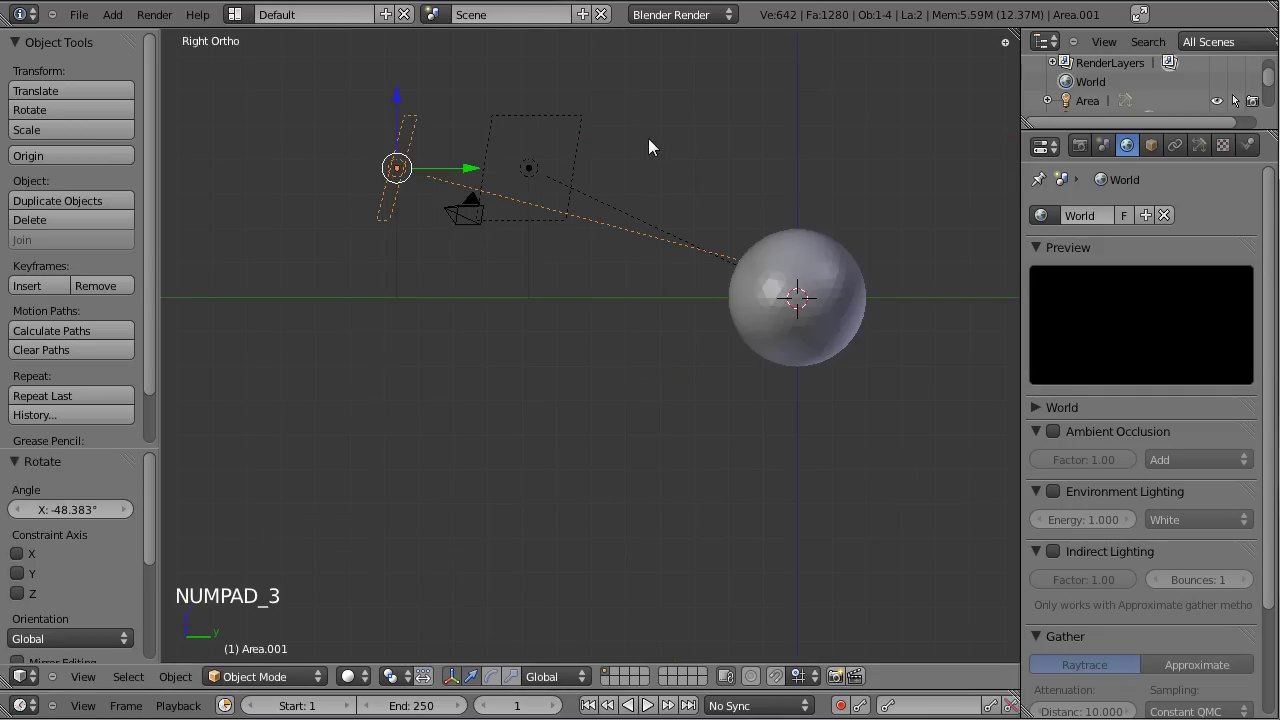
{"action": "key", "text": "r"}
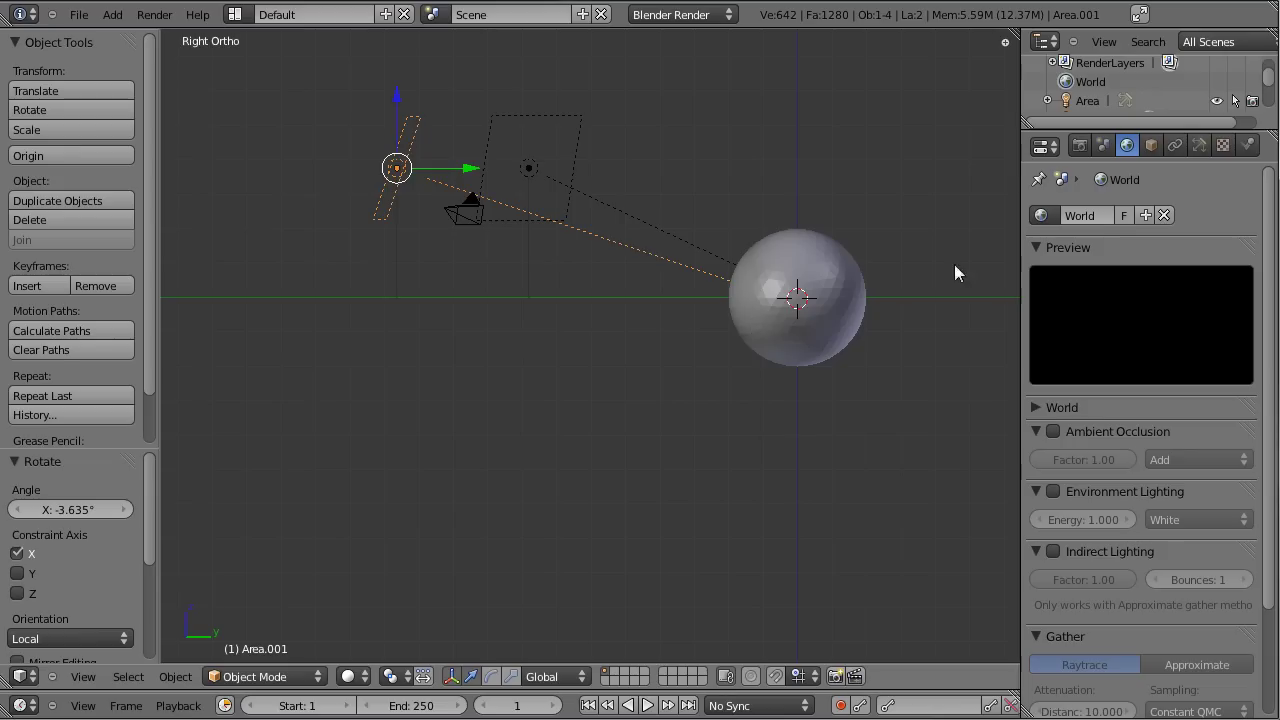
{"action": "left_click", "coordinate": [1202, 149]}
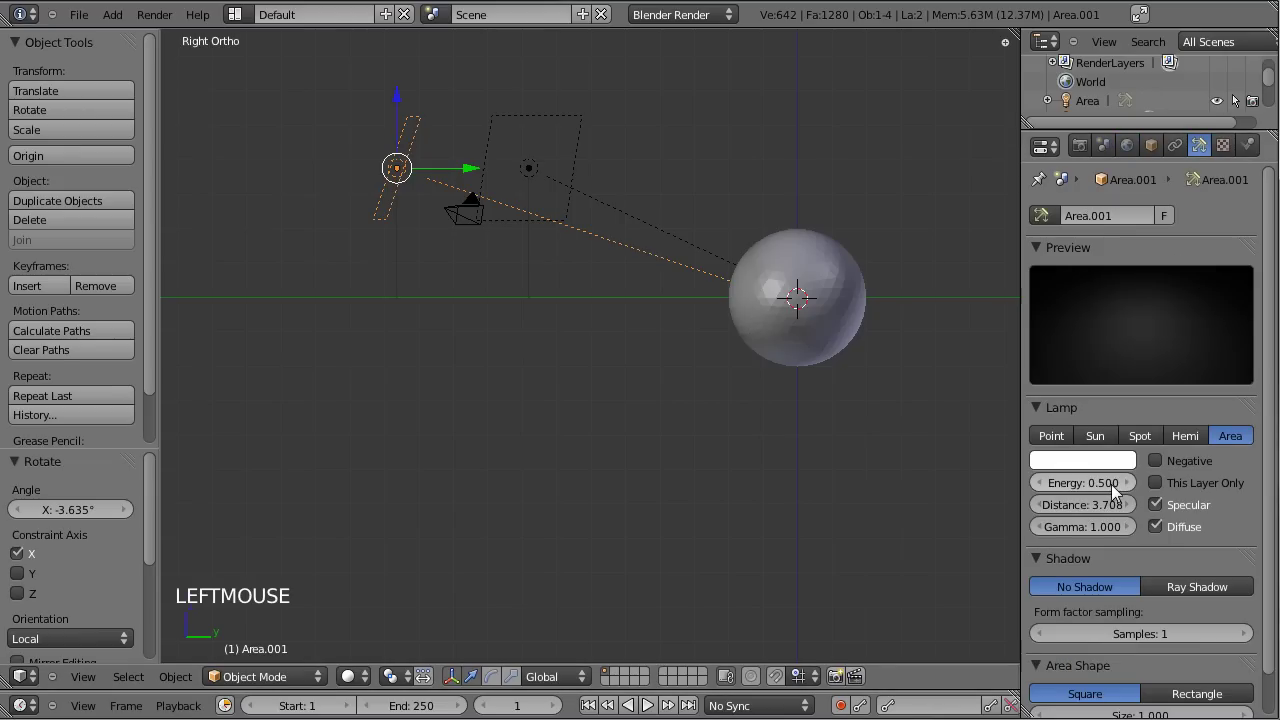
{"action": "left_click", "coordinate": [1109, 494]}
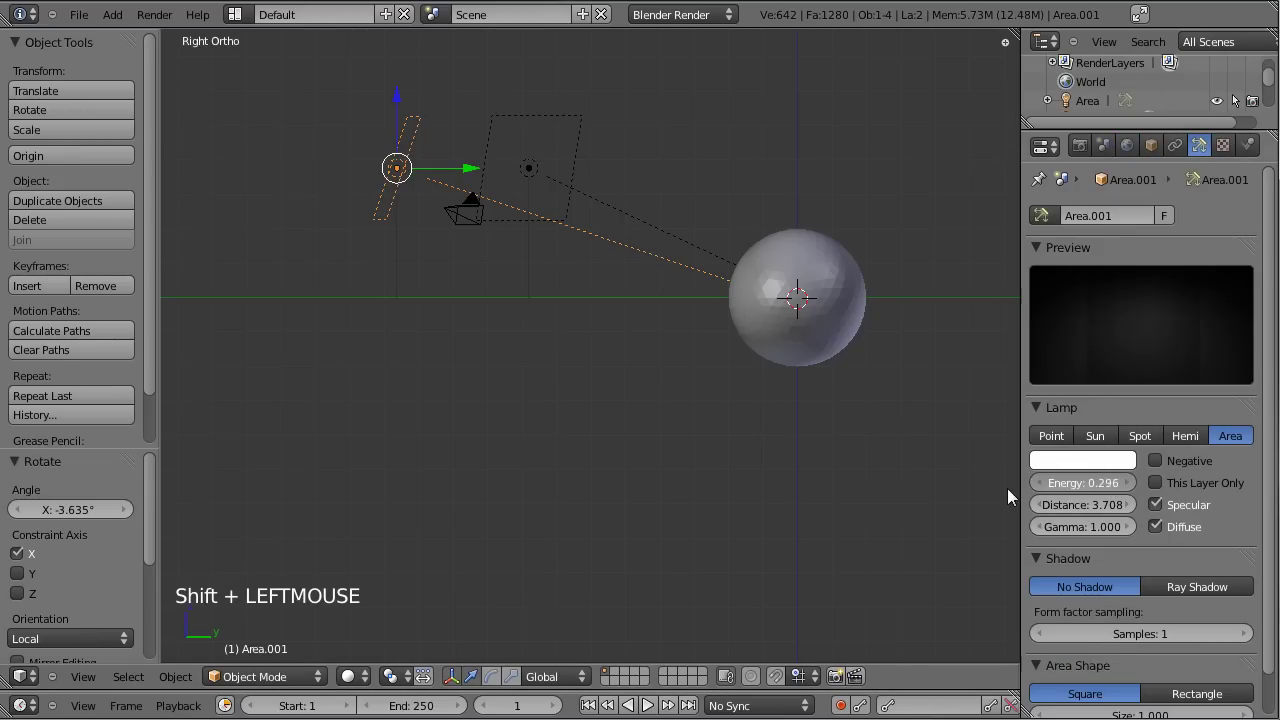
- Select the icosphere in front view and set its shading to Smooth
{"action": "key", "text": "ctrl+s"}
{"action": "key", "text": "KP_1"}
{"action": "right_click", "coordinate": [282, 189]}
{"action": "right_click", "coordinate": [638, 176]}
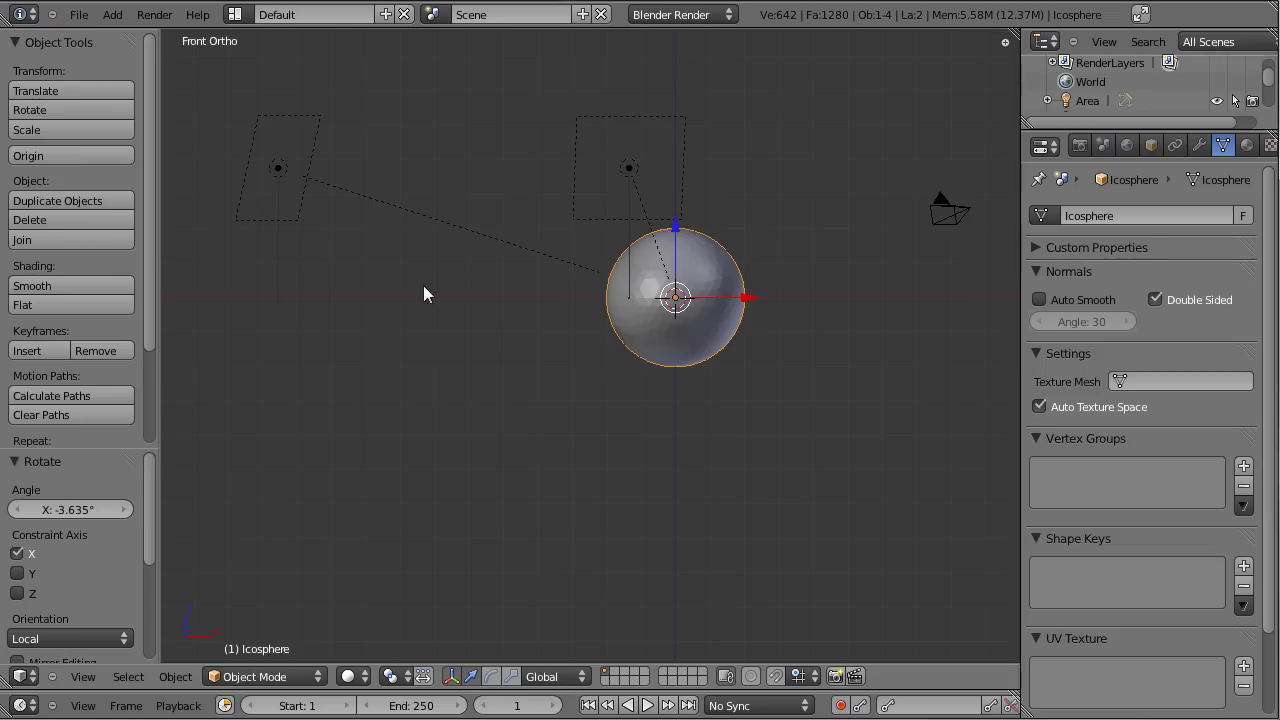
{"action": "left_click", "coordinate": [70, 287]}
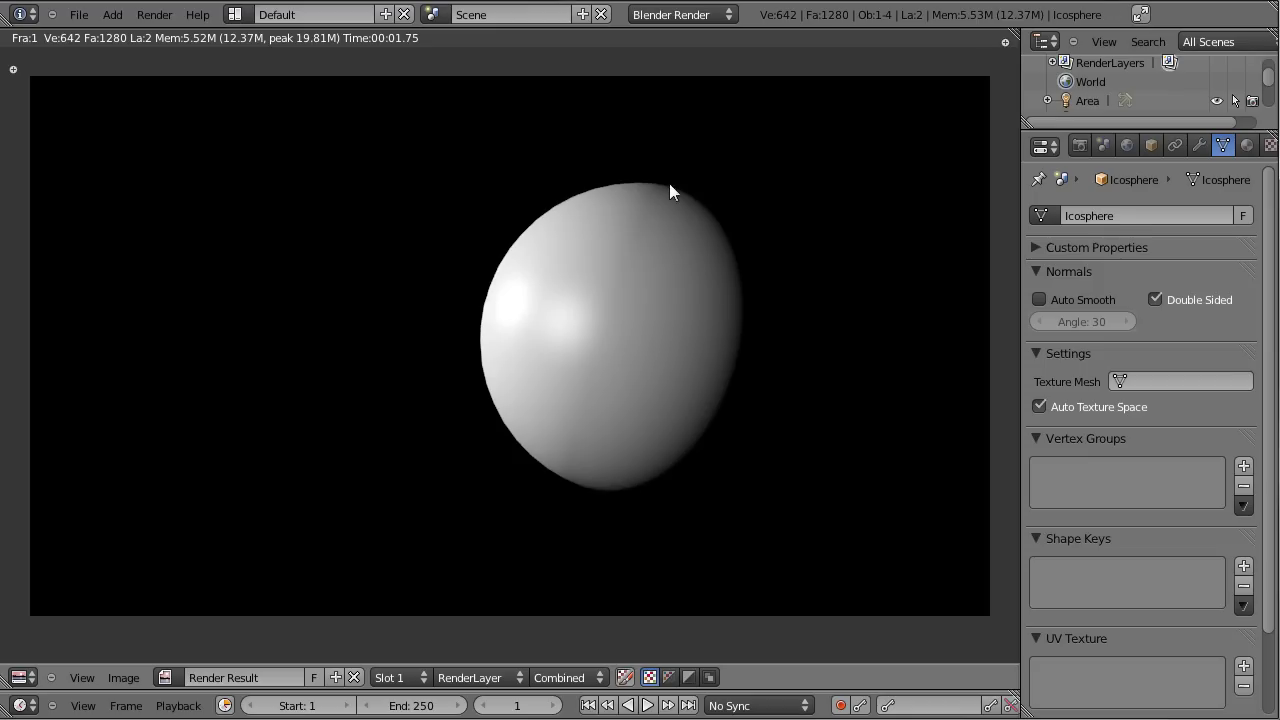
- Set the second area lamp to energy 0.196 and distance 2.498, then render again
{"action": "key", "text": "Escape"}
{"action": "right_click", "coordinate": [643, 178]}
{"action": "left_click", "coordinate": [1103, 493]}
{"action": "left_click", "coordinate": [1116, 515]}
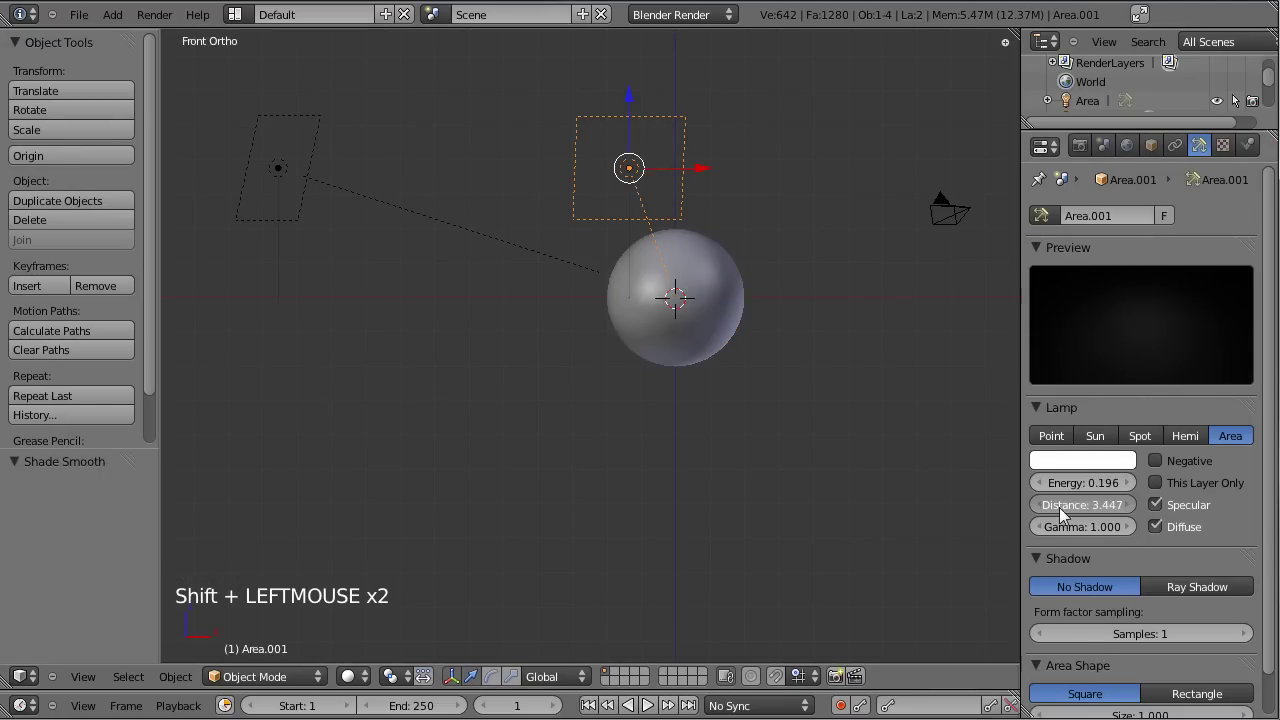
{"action": "left_click", "coordinate": [782, 223]}
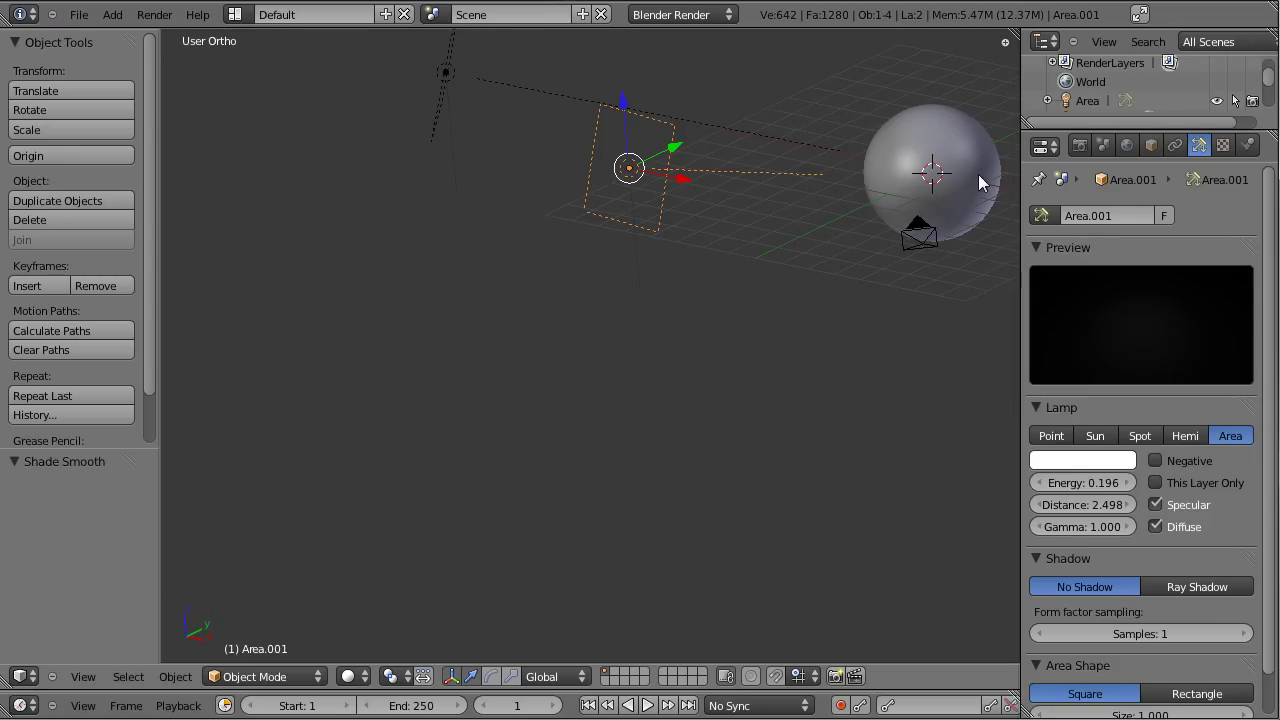
{"action": "key", "text": "ctrl+s"}
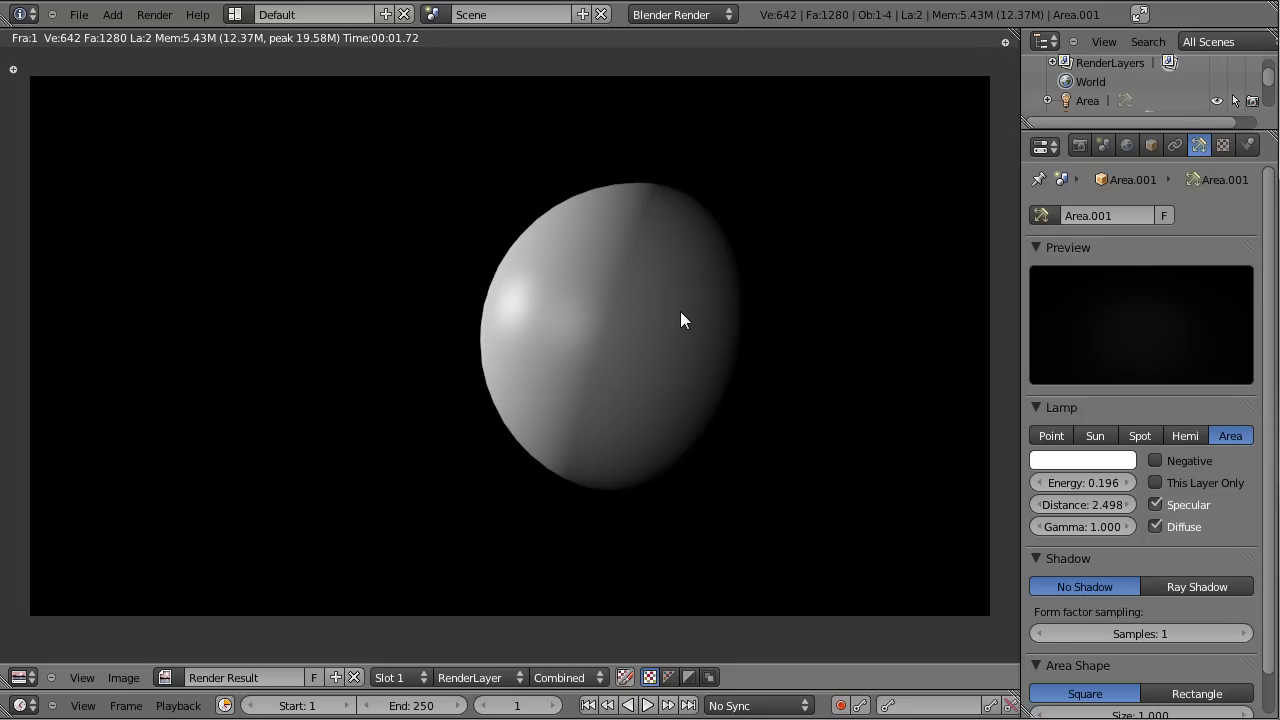
- Raise the first lamp's samples to 3 and keep the second lamp's samples at 1
{"action": "key", "text": "Escape"}
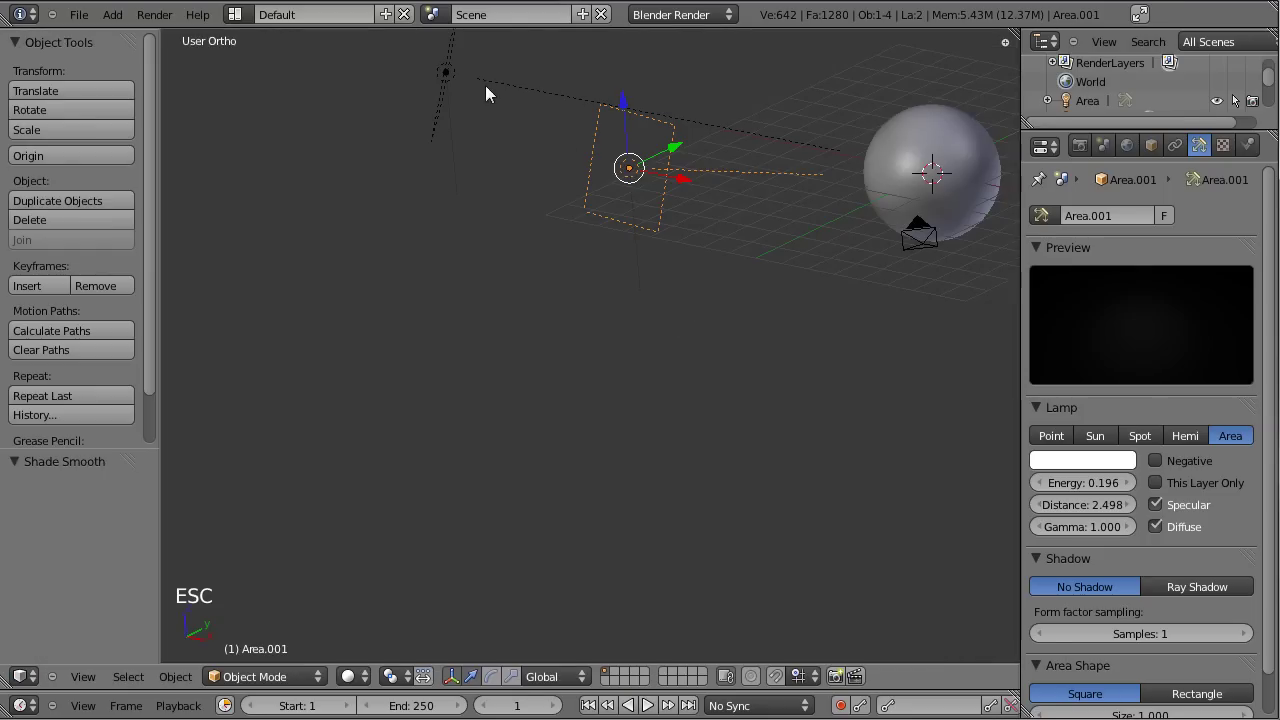
{"action": "right_click", "coordinate": [450, 75]}
{"action": "scroll", "scroll_direction": "down", "scroll_amount": 3}
{"action": "left_click", "coordinate": [1152, 595]}
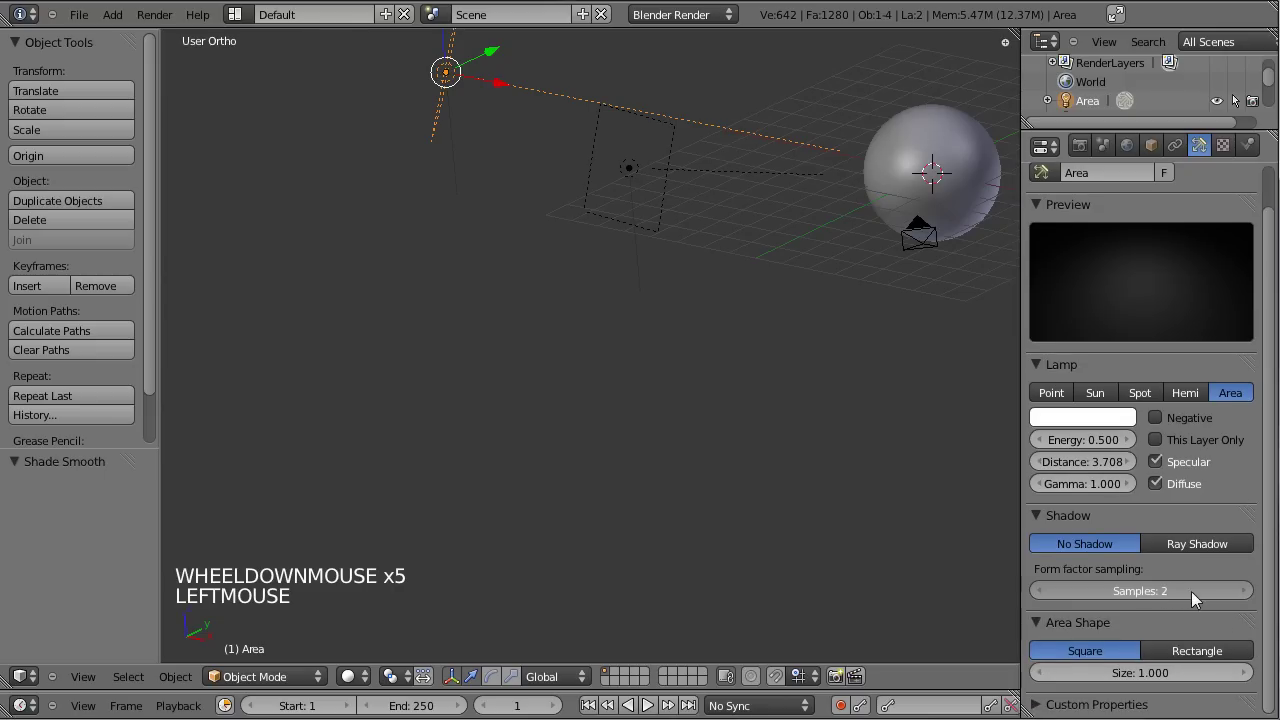
{"action": "left_click", "coordinate": [1252, 597]}
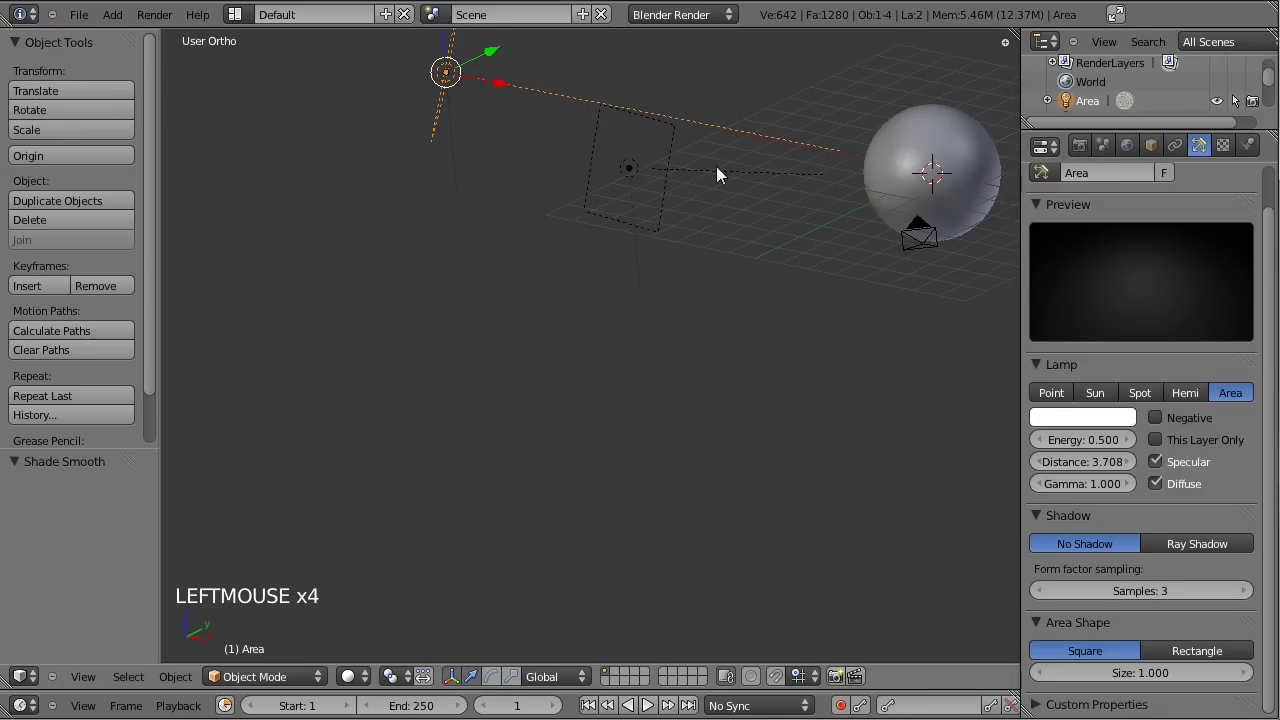
{"action": "right_click", "coordinate": [687, 158]}
{"action": "double_click", "coordinate": [1255, 597]}
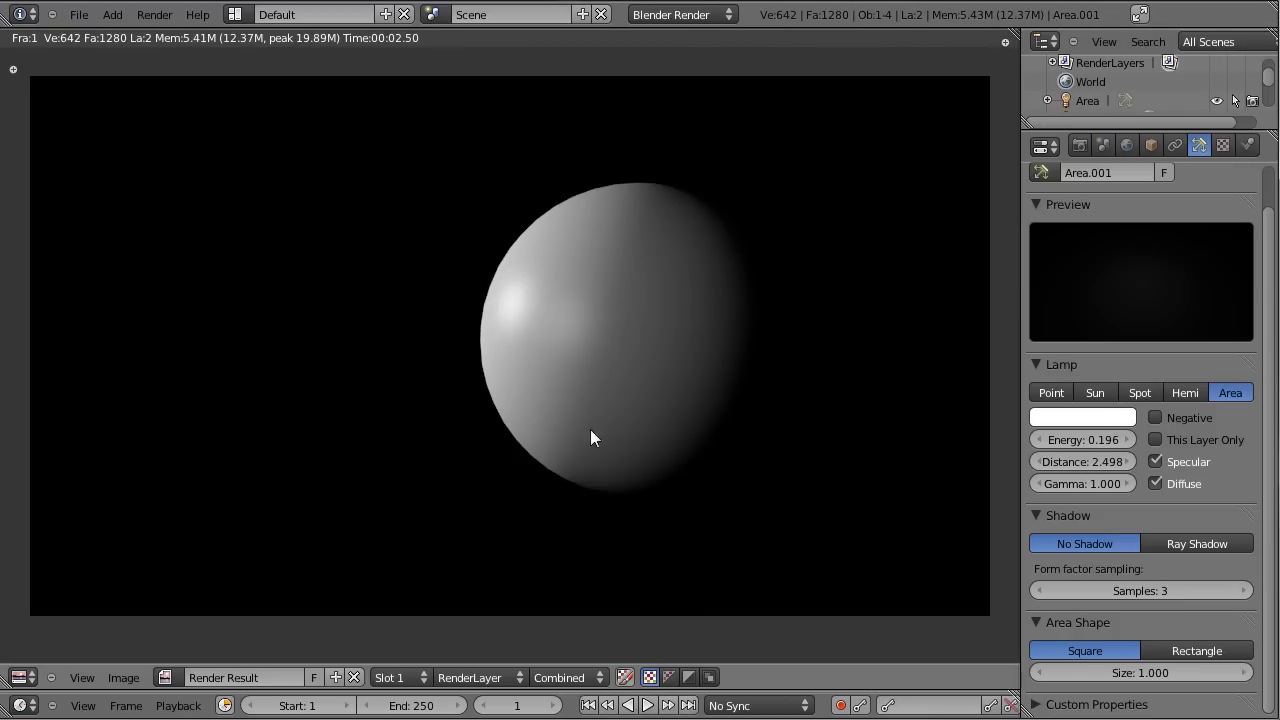
{"action": "key", "text": "Escape"}
{"action": "left_click", "coordinate": [1137, 603]}
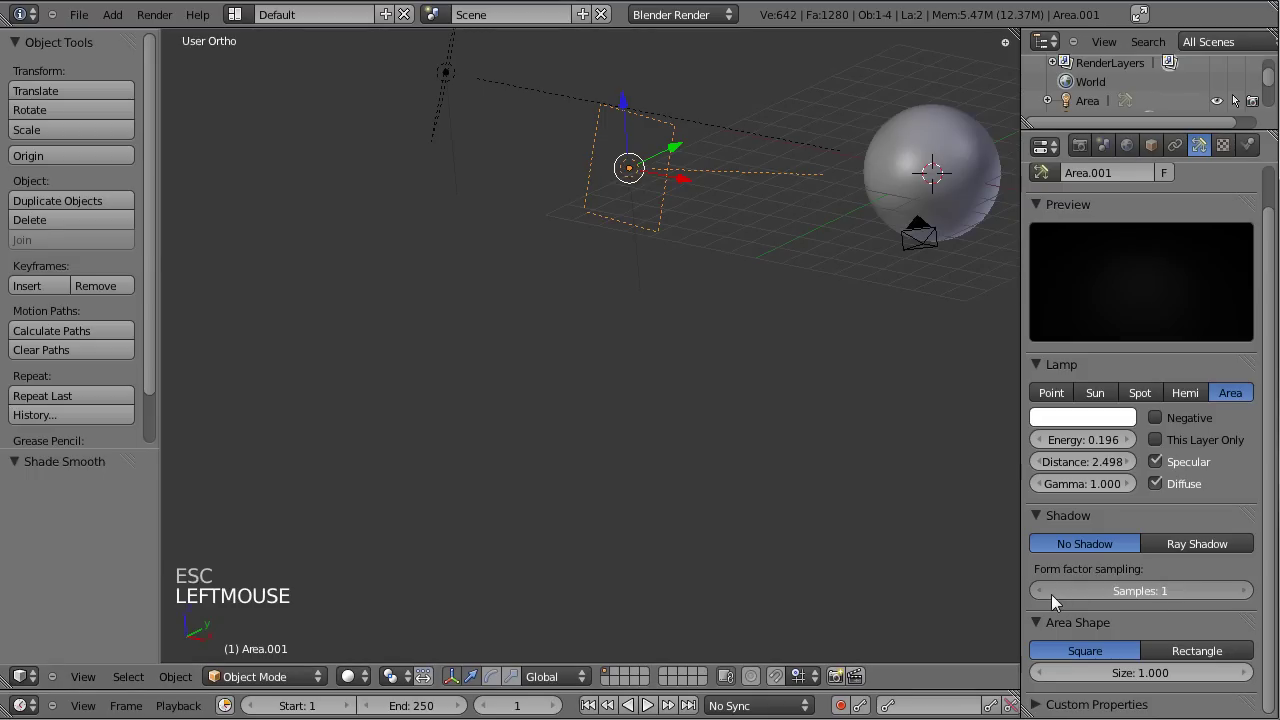
- Set the first area lamp's samples back to 1
{"action": "right_click", "coordinate": [458, 79]}
{"action": "left_click", "coordinate": [1095, 597]}
{"action": "left_click", "coordinate": [783, 292]}
{"action": "left_click", "coordinate": [527, 435]}
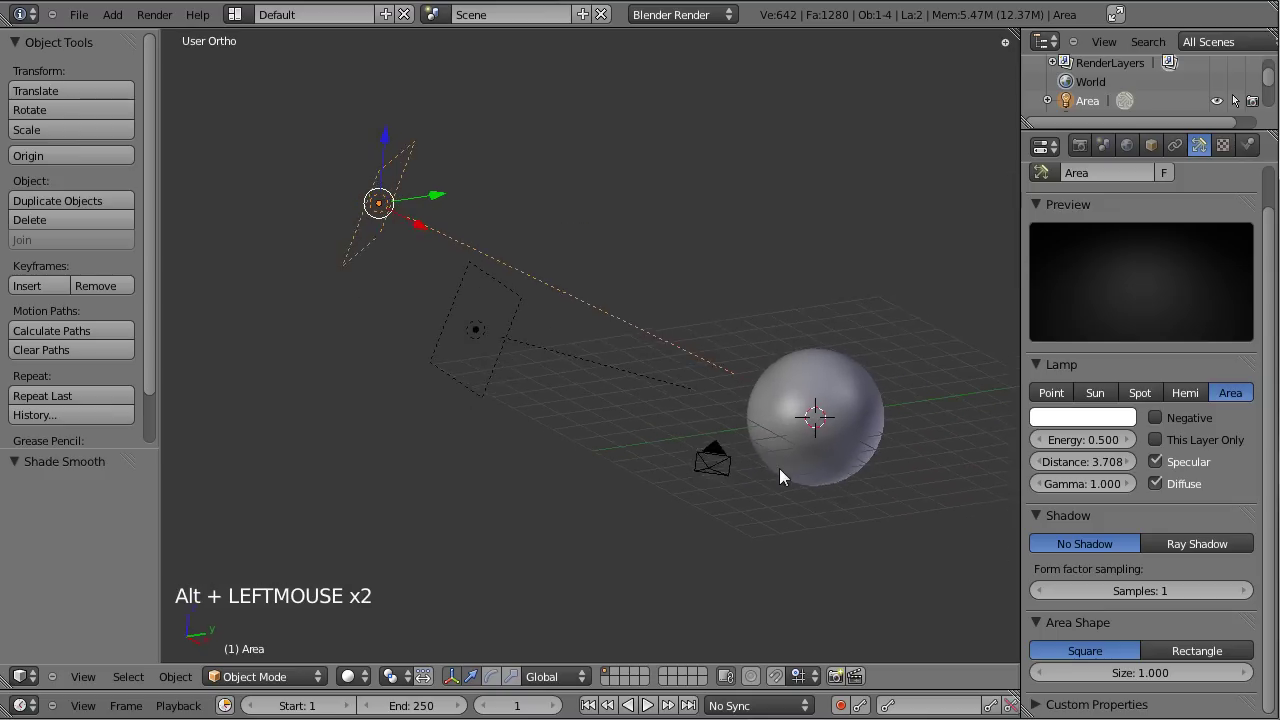
{"action": "left_click", "coordinate": [614, 443]}
{"action": "left_click", "coordinate": [789, 439]}
- Select the icosphere and bring up its material settings, which are still empty
{"action": "right_click", "coordinate": [769, 311]}
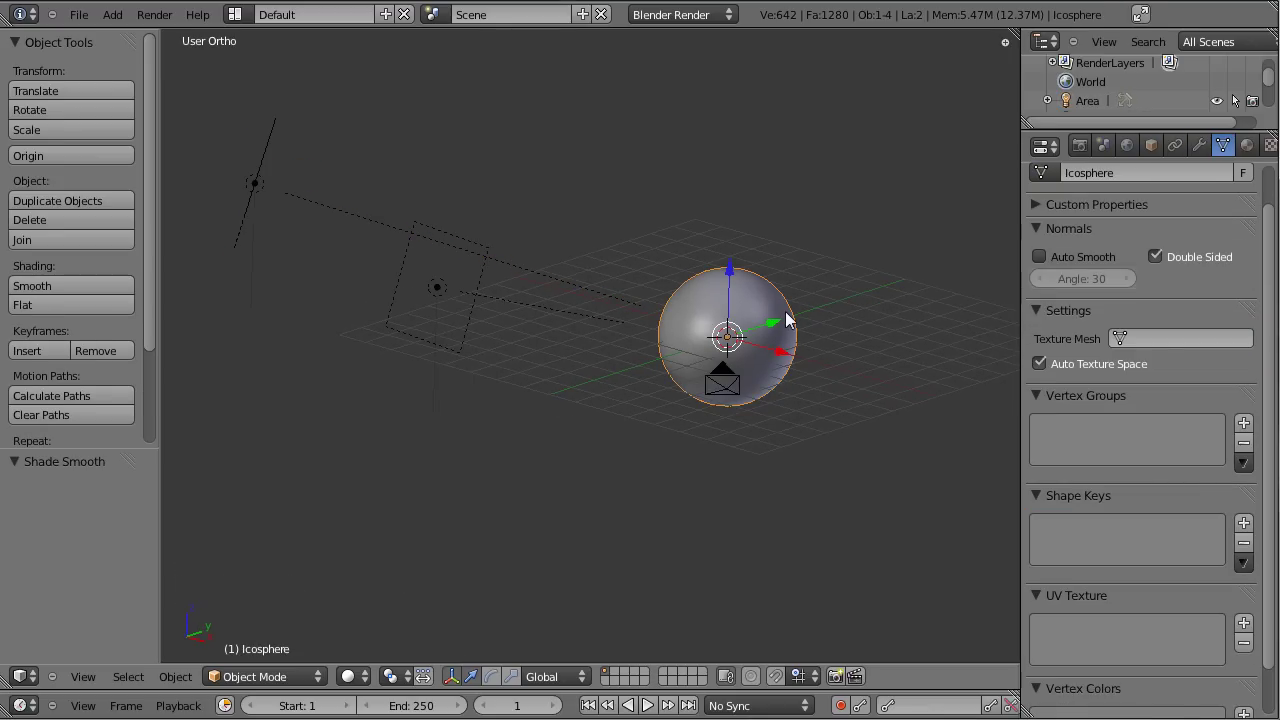
{"action": "scroll", "scroll_direction": "up", "scroll_amount": 3}
{"action": "left_click", "coordinate": [852, 335]}
{"action": "left_click", "coordinate": [664, 455]}
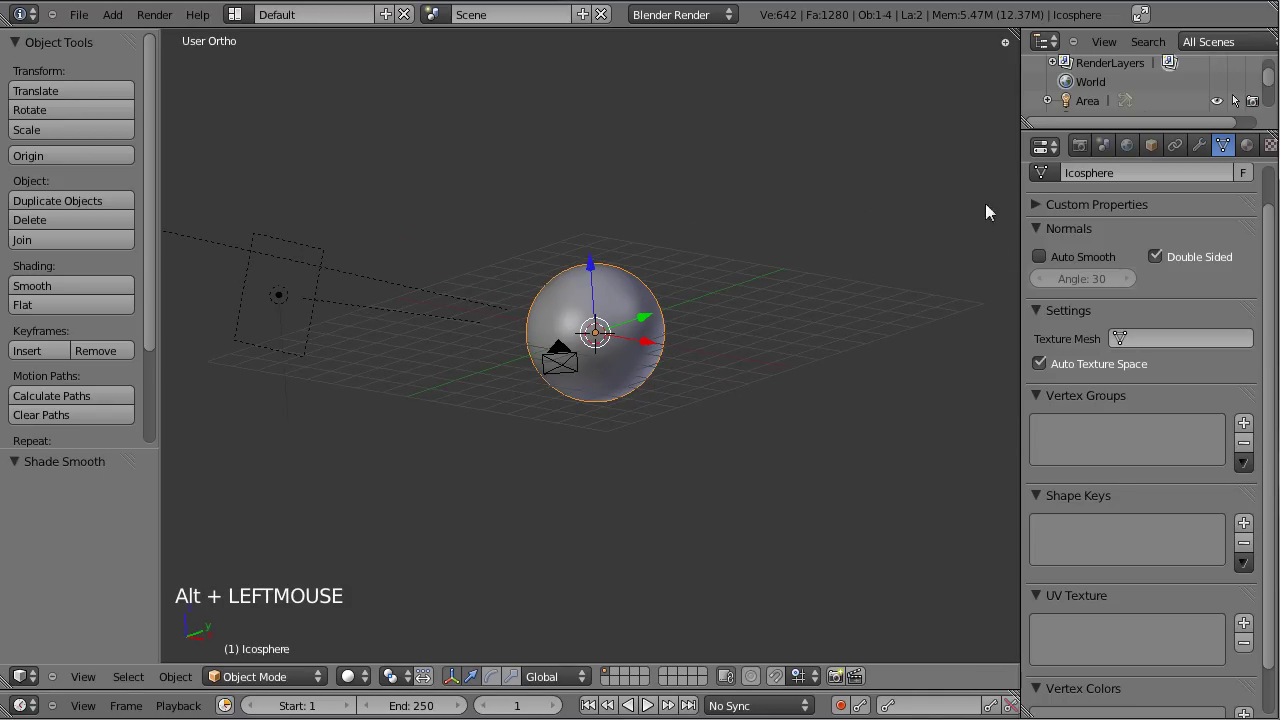
{"action": "left_click", "coordinate": [915, 185]}
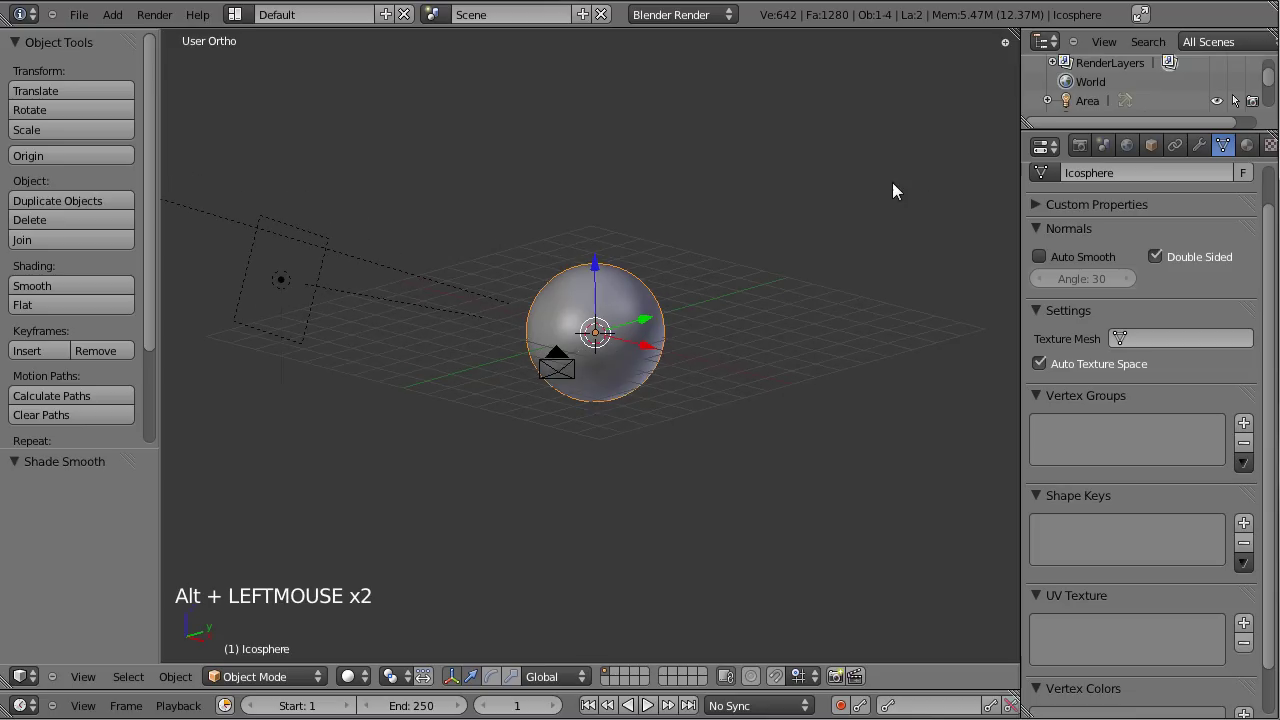
- Create a new material on the icosphere and name it Lune
{"action": "left_click", "coordinate": [1261, 158]}
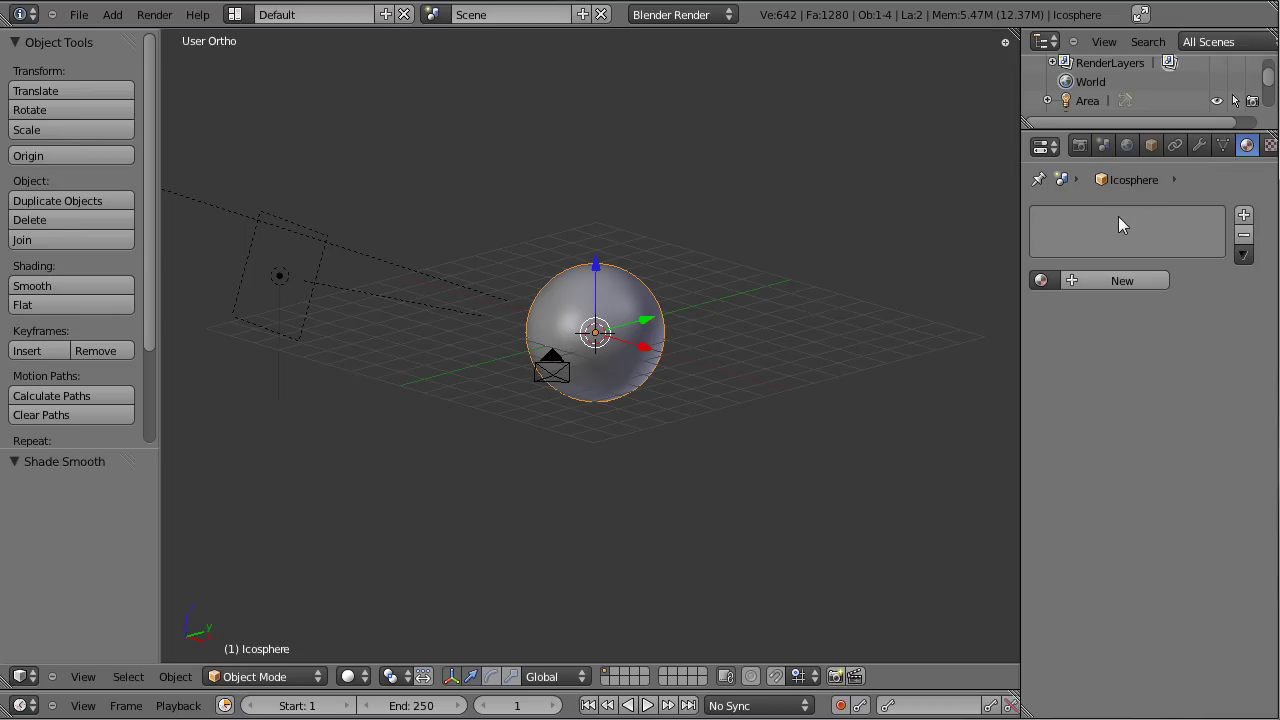
{"action": "left_click", "coordinate": [1089, 289]}
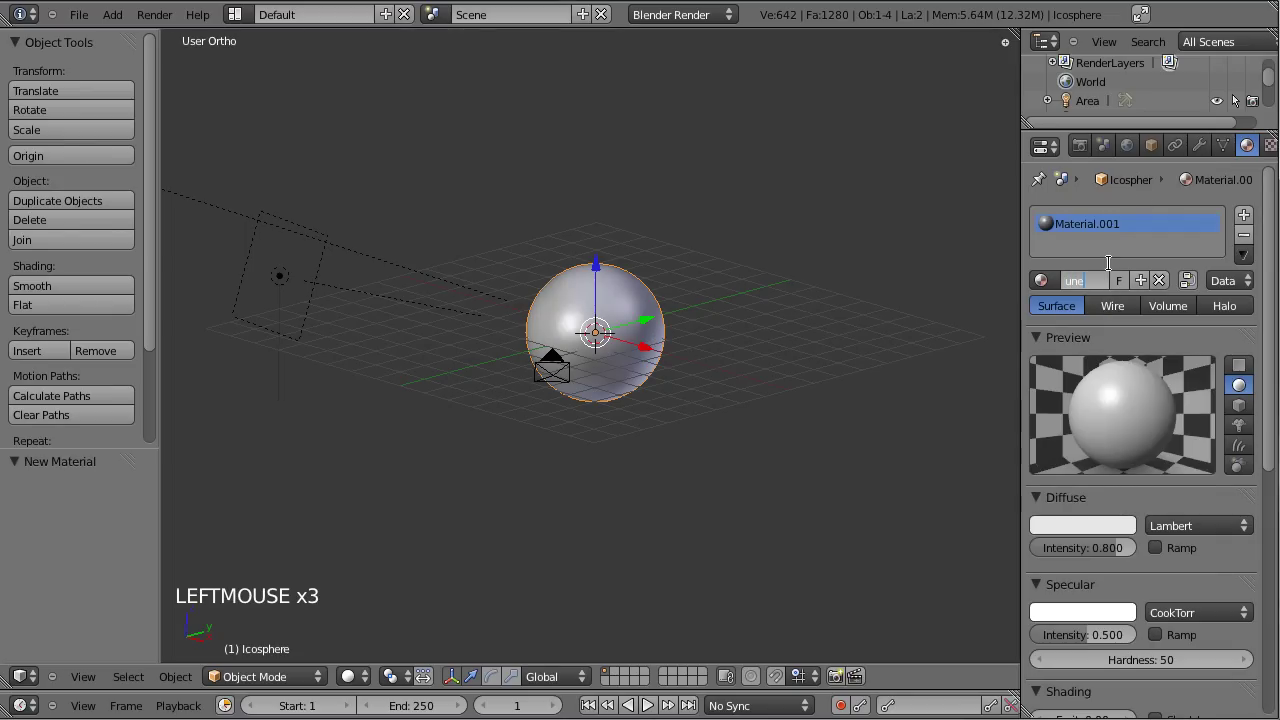
{"action": "scroll", "scroll_direction": "down", "scroll_amount": 3}
{"action": "scroll", "scroll_direction": "down", "scroll_amount": 3}
{"action": "scroll", "scroll_direction": "up", "scroll_amount": 3}
{"action": "left_click", "coordinate": [1240, 101]}
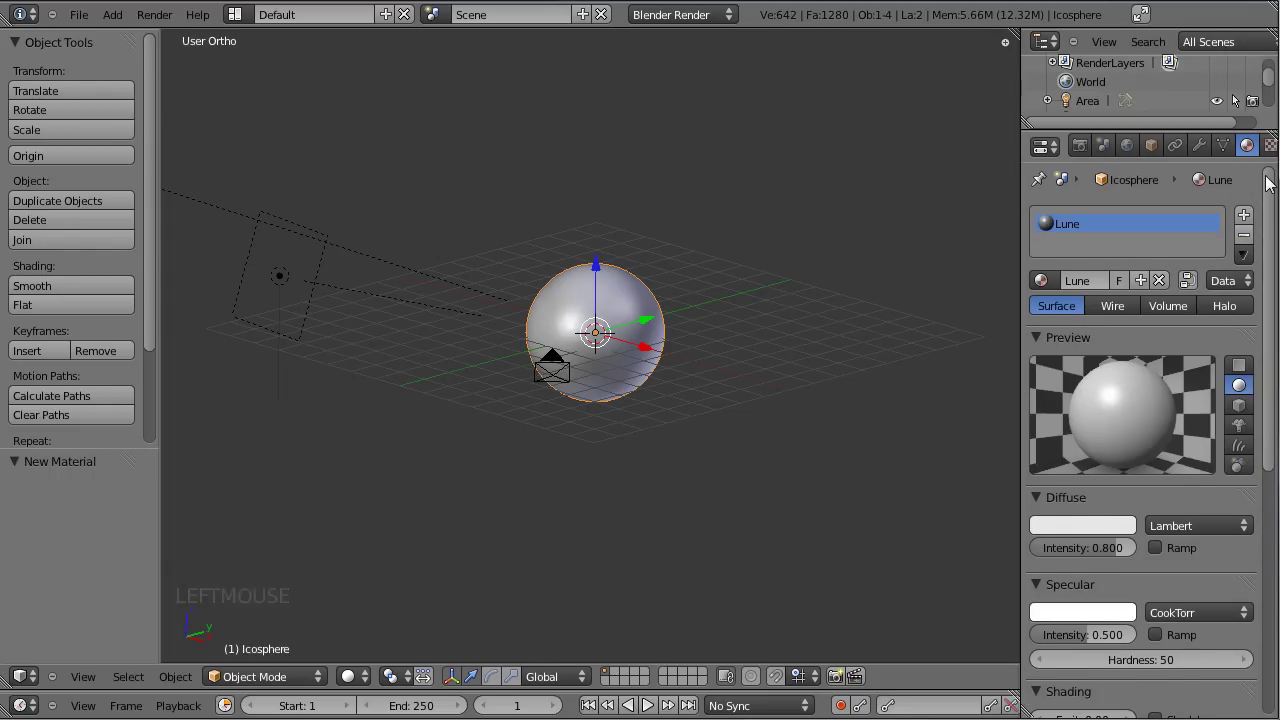
{"action": "scroll", "scroll_direction": "up", "scroll_amount": 3}
- Add a new Voronoi texture to the Lune material, with Influence collapsed
{"action": "left_click", "coordinate": [1241, 101]}
{"action": "left_click", "coordinate": [1079, 251]}
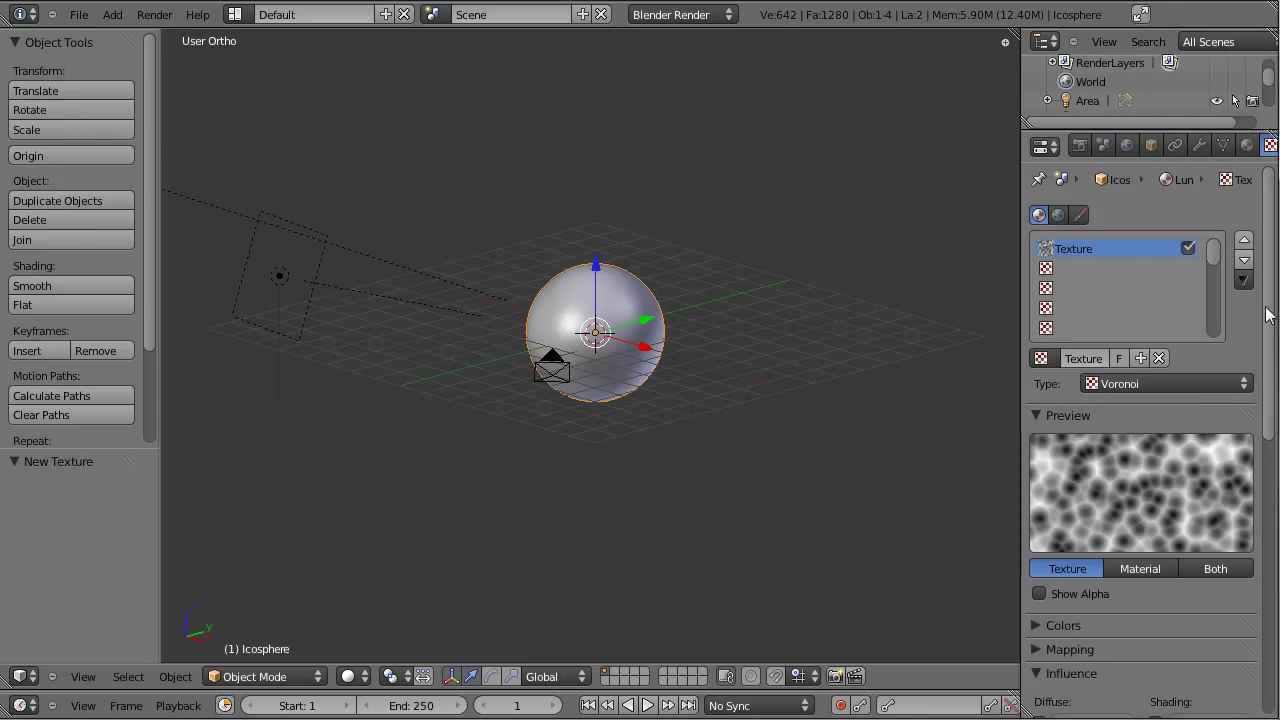
{"action": "left_click", "coordinate": [1241, 101]}
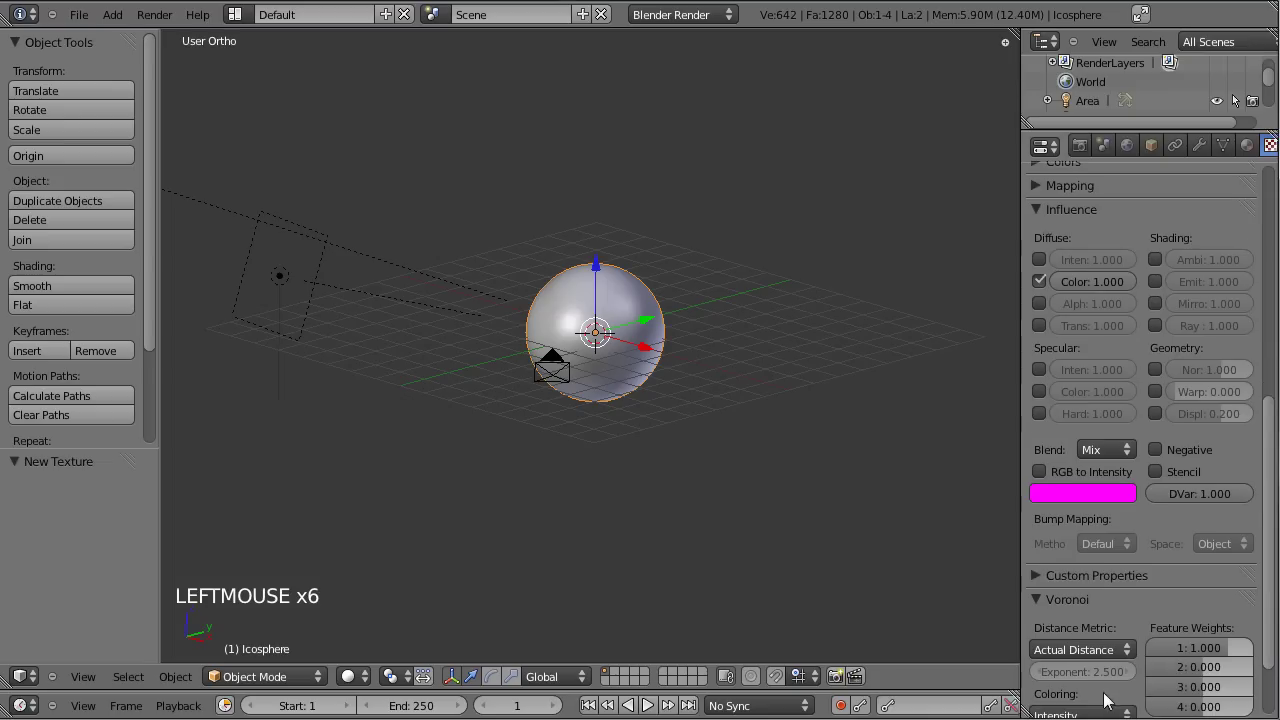
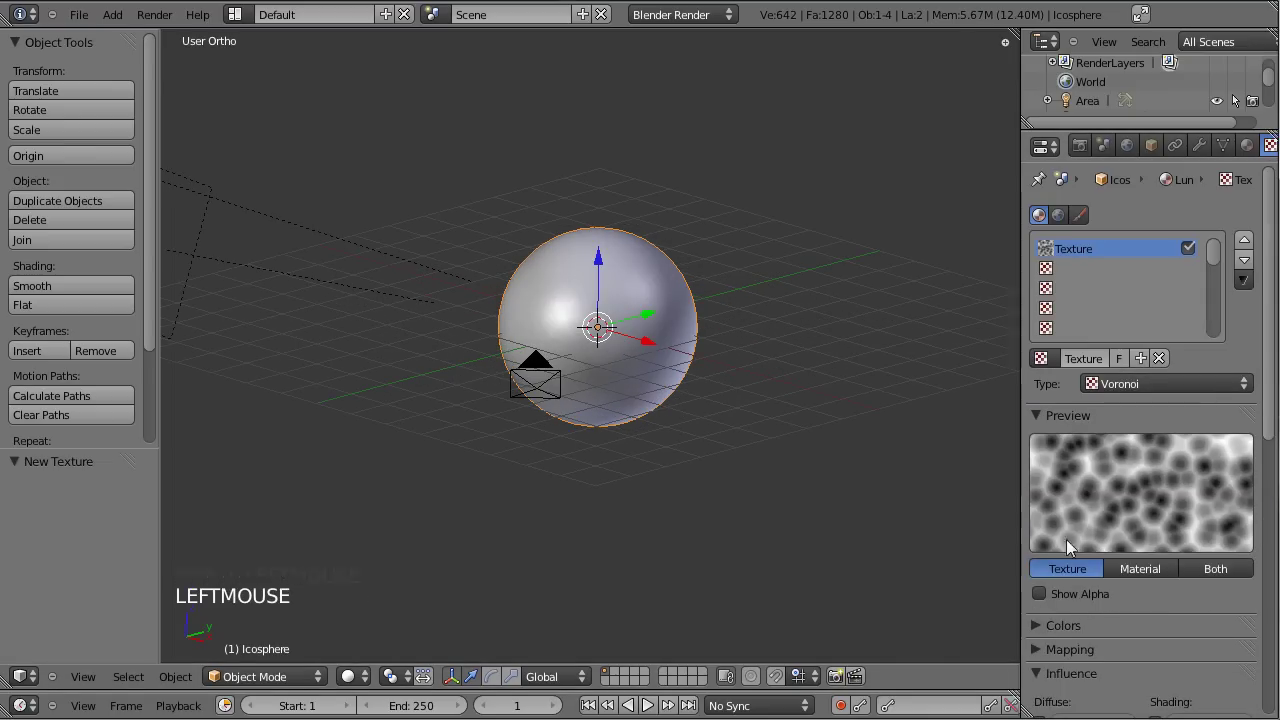
{"action": "left_click", "coordinate": [1047, 680]}
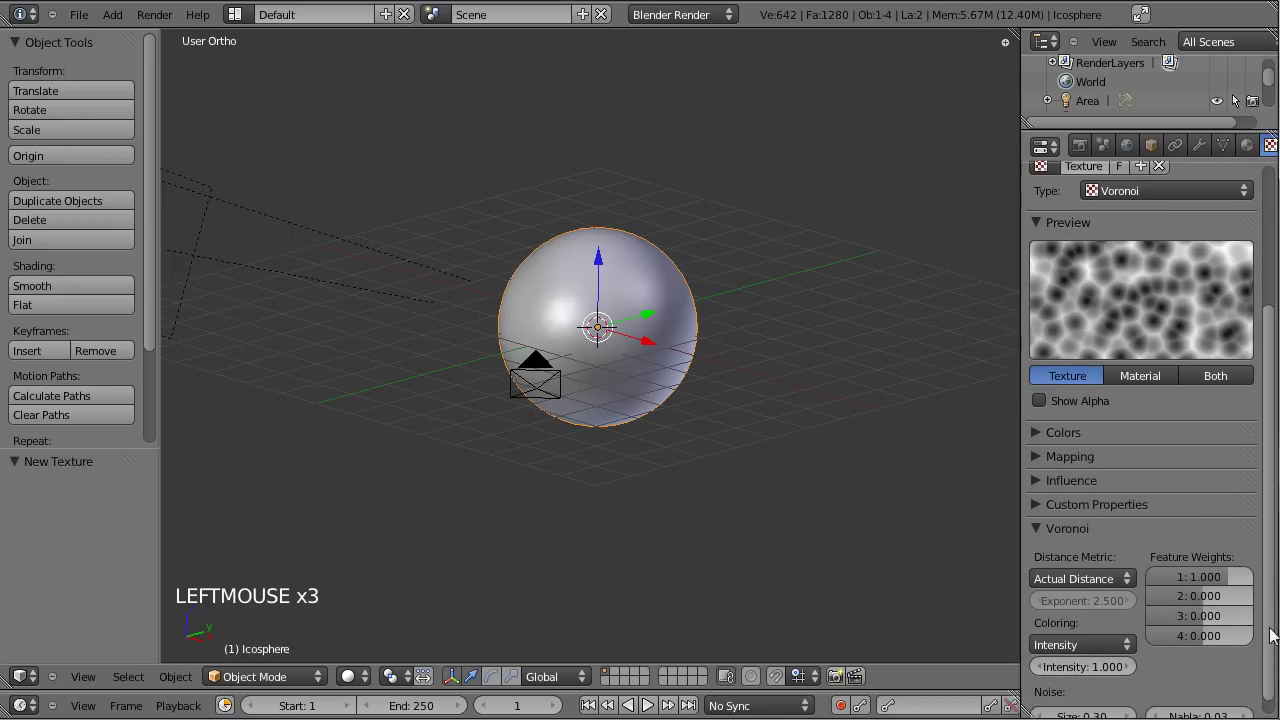
- Set the Voronoi noise size to 1.00 and lower its intensity to about 0.58
{"action": "double_click", "coordinate": [1077, 705]}
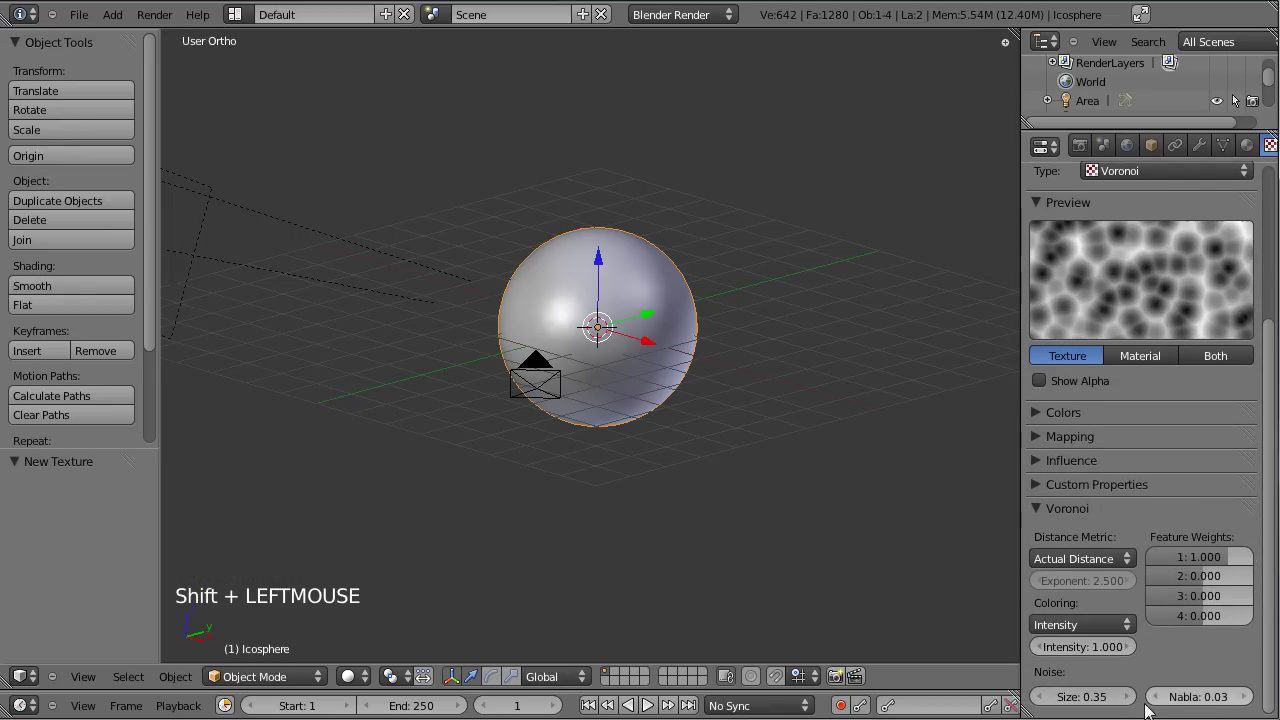
{"action": "left_click", "coordinate": [1097, 706]}
{"action": "left_click", "coordinate": [1093, 703]}
{"action": "left_click", "coordinate": [1114, 699]}
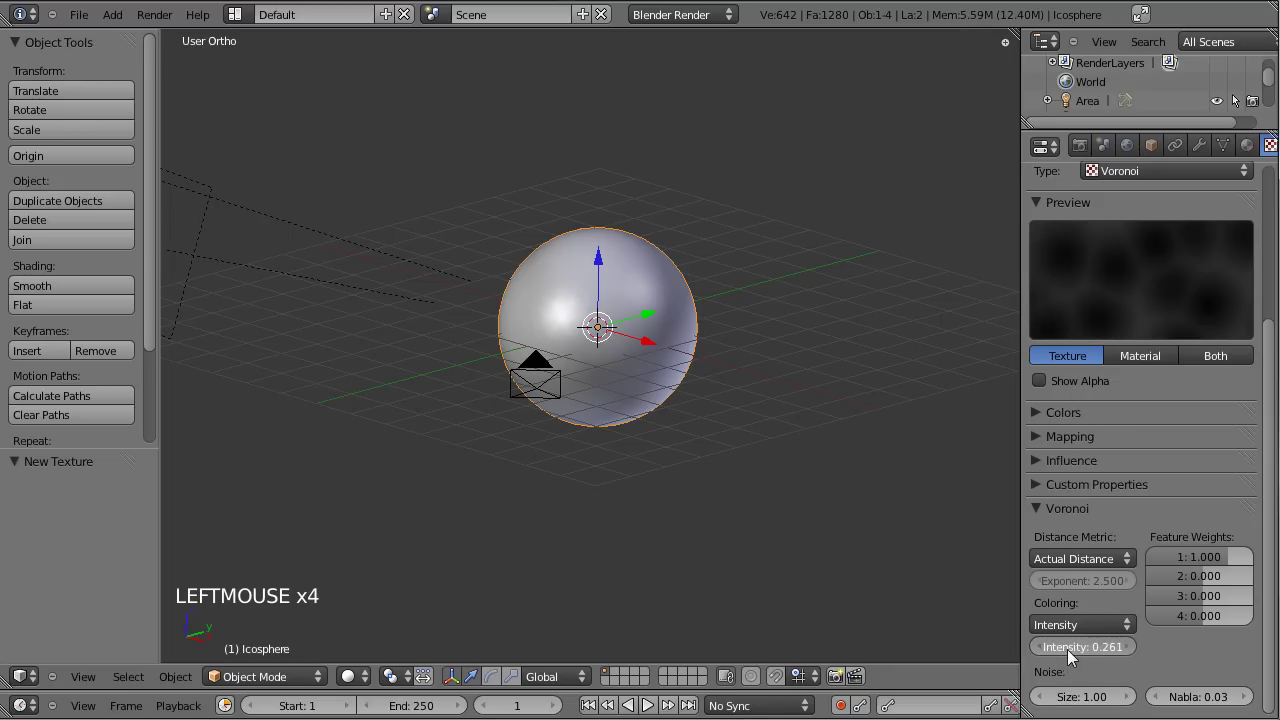
{"action": "left_click", "coordinate": [1086, 655]}
- Add a Displace modifier to the icosphere driven by the Voronoi texture
{"action": "left_click", "coordinate": [1203, 153]}
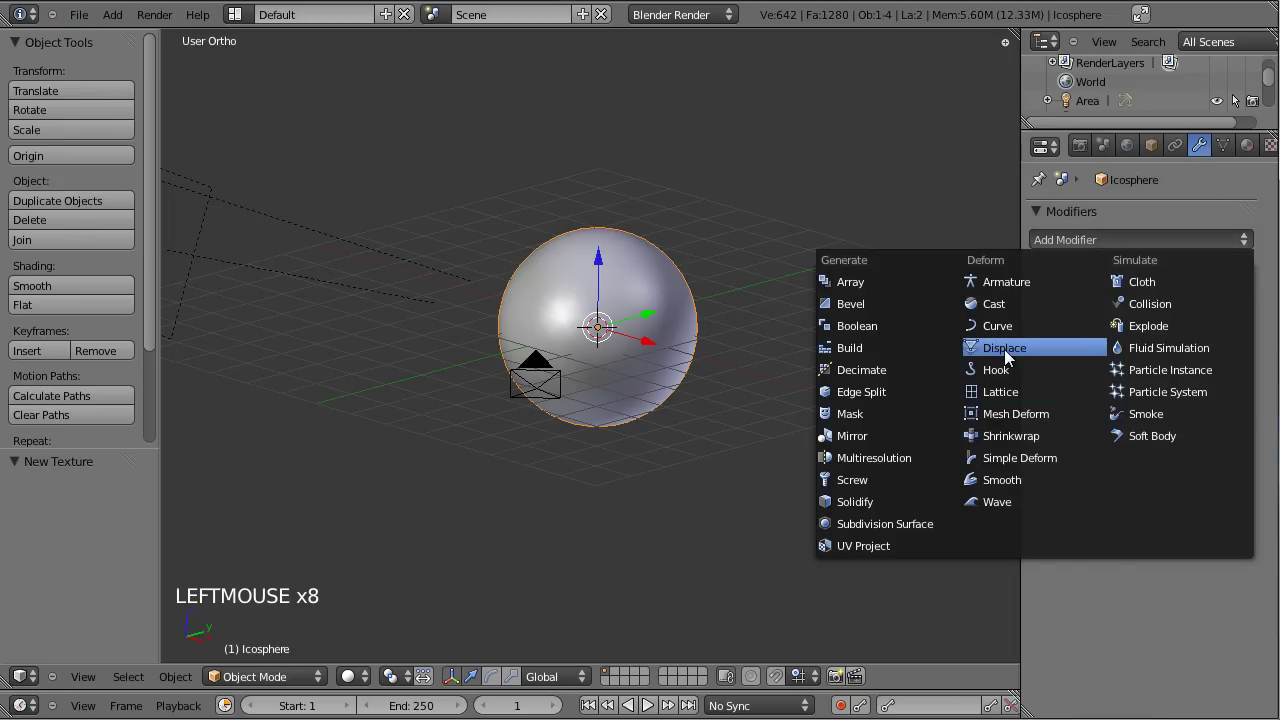
{"action": "left_click", "coordinate": [1059, 364]}
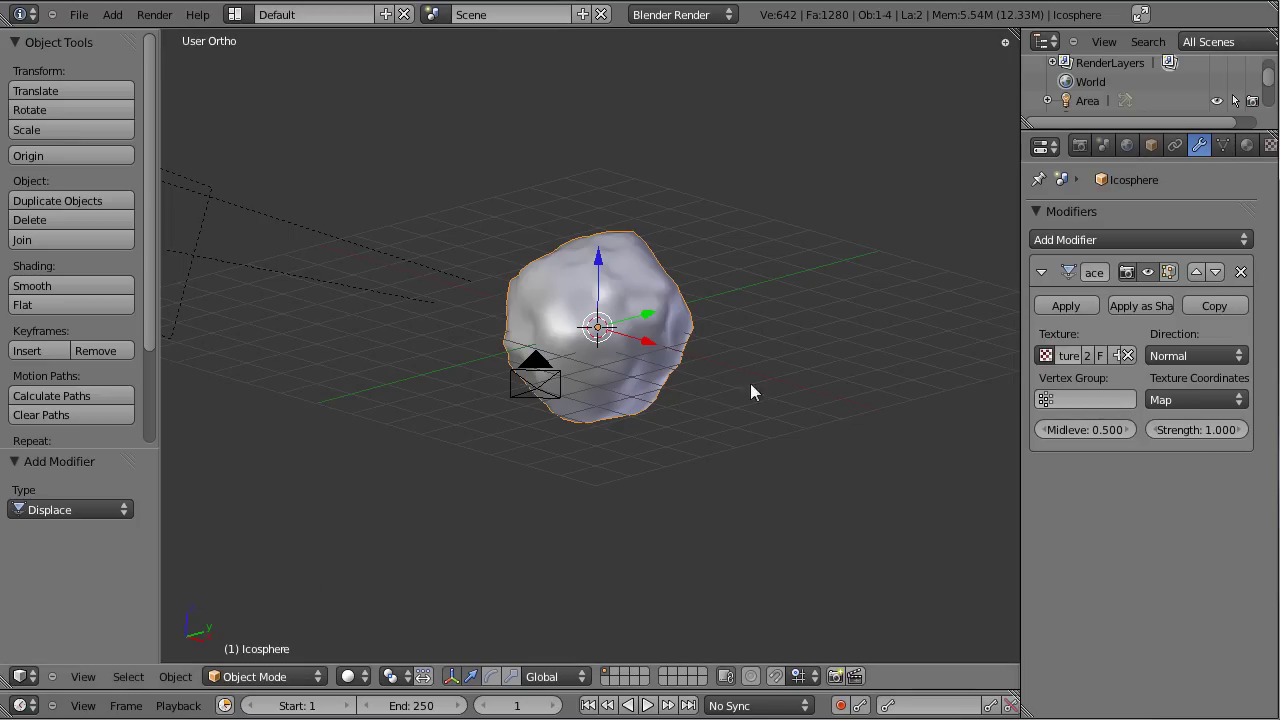
{"action": "scroll", "scroll_direction": "up", "scroll_amount": 3}
{"action": "left_click", "coordinate": [376, 291]}
{"action": "scroll", "scroll_direction": "up", "scroll_amount": 3}
{"action": "left_click", "coordinate": [691, 331]}
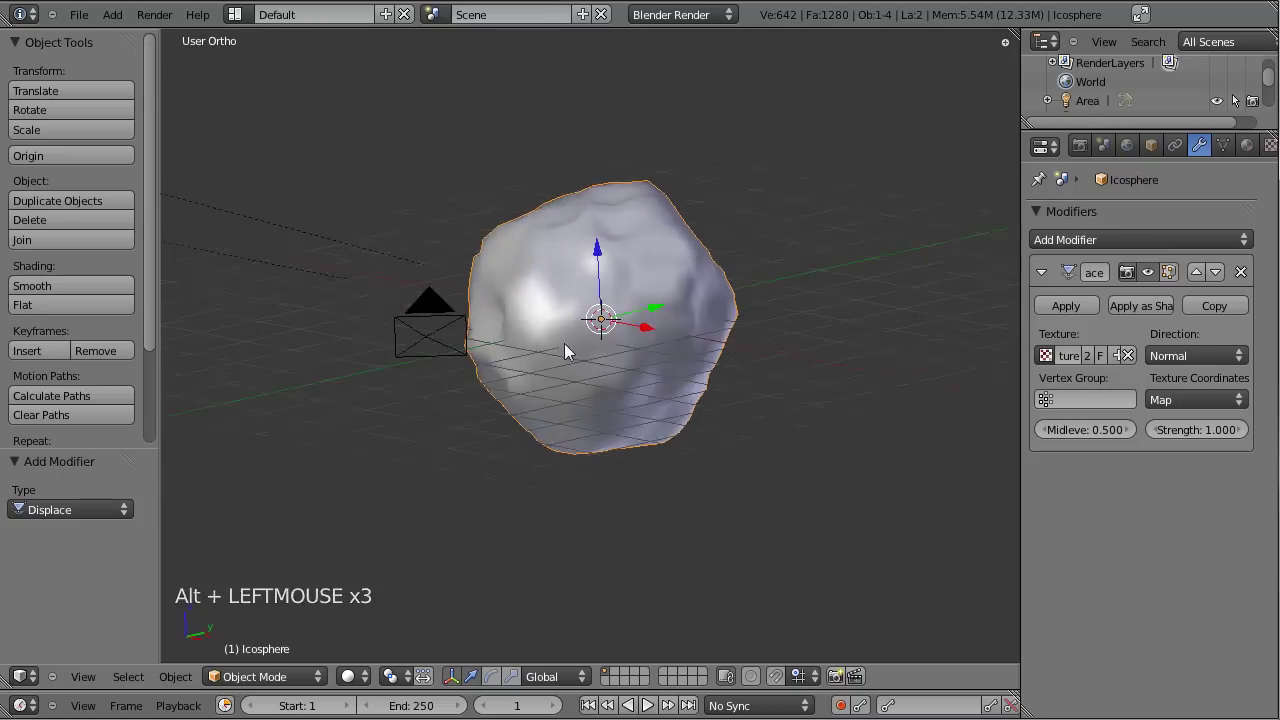
- Tune the Displace strength down to about 0.09 for a subtly bumpy surface
{"action": "left_click", "coordinate": [711, 363]}
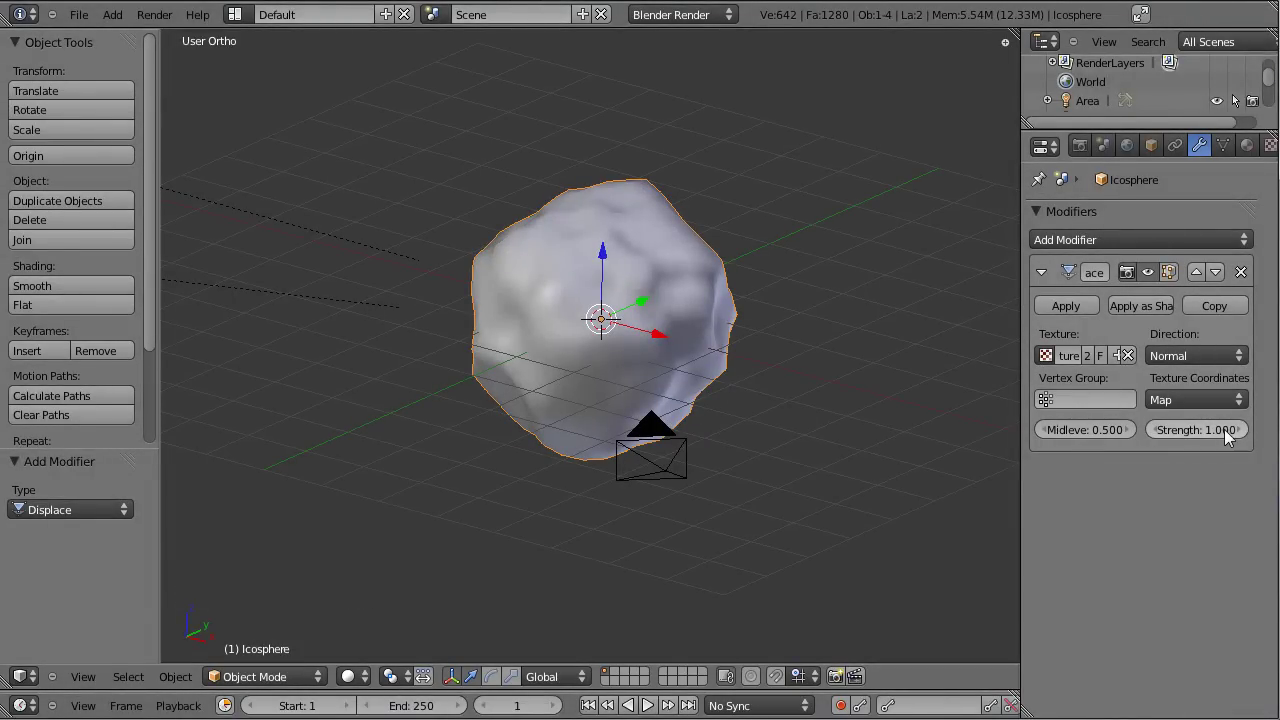
{"action": "left_click", "coordinate": [1224, 437]}
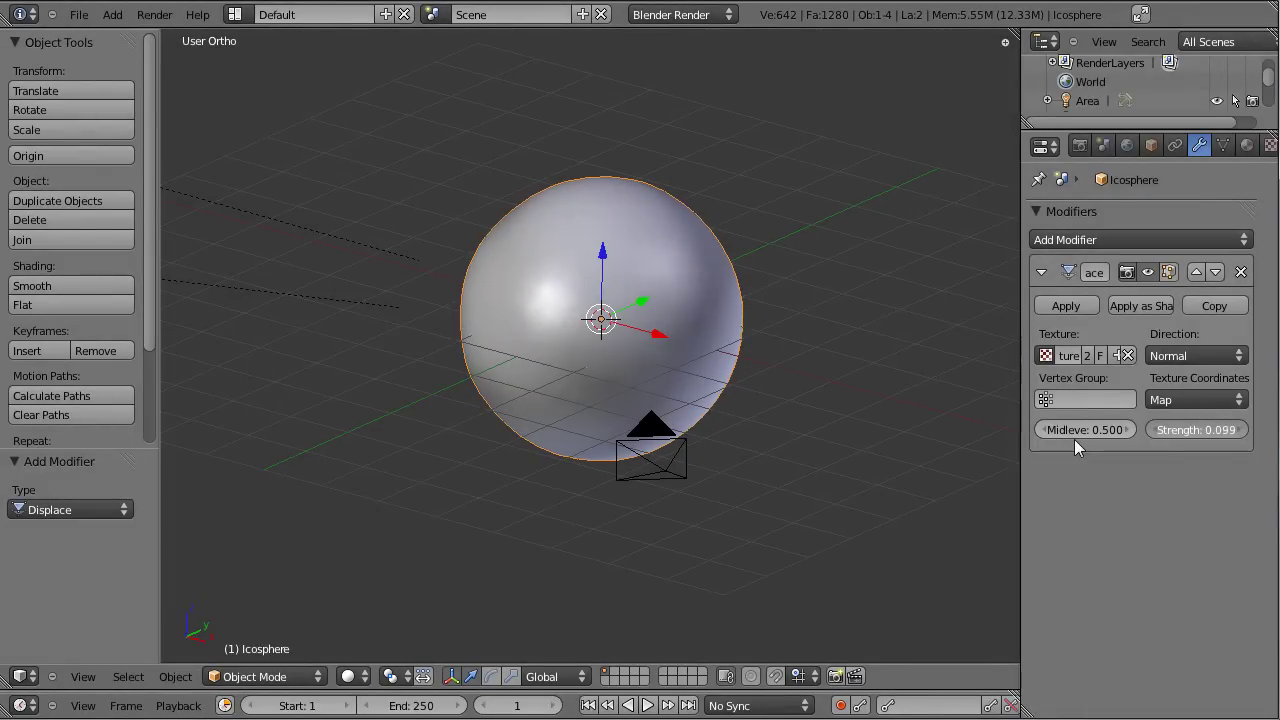
{"action": "left_click", "coordinate": [680, 469]}
{"action": "scroll", "scroll_direction": "up", "scroll_amount": 3}
{"action": "left_click", "coordinate": [695, 403]}
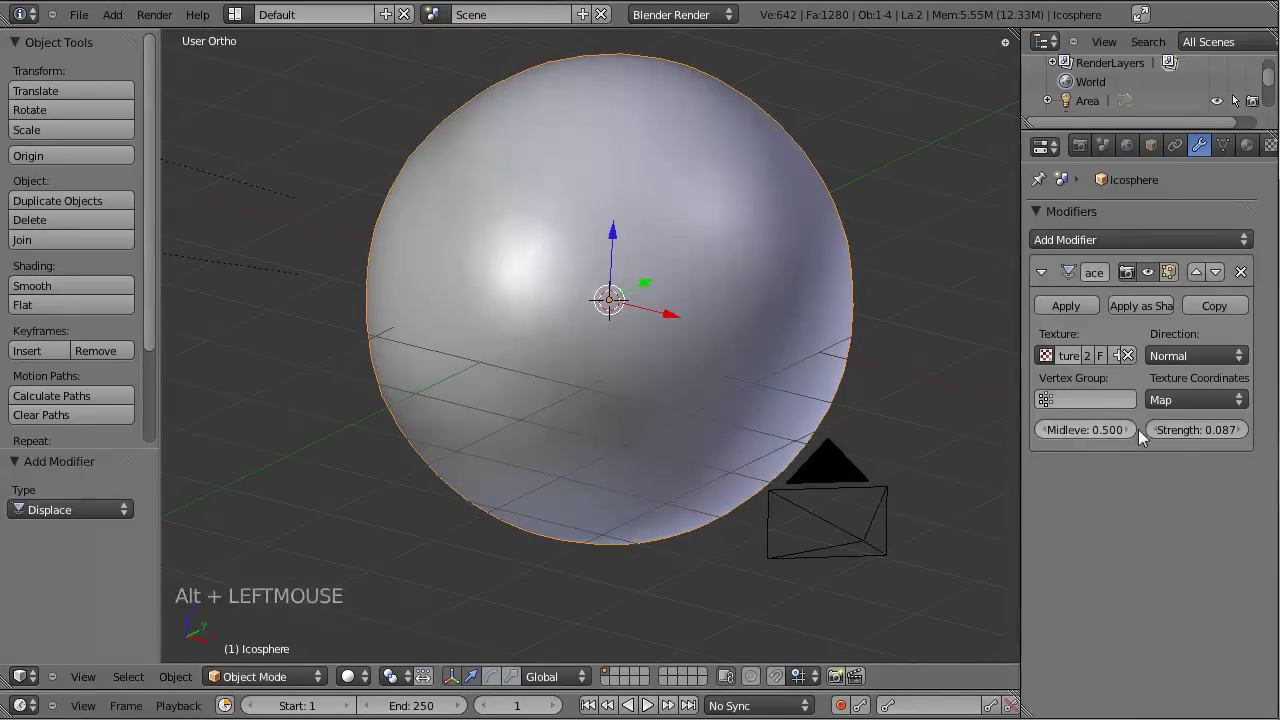
{"action": "left_click", "coordinate": [1194, 439]}
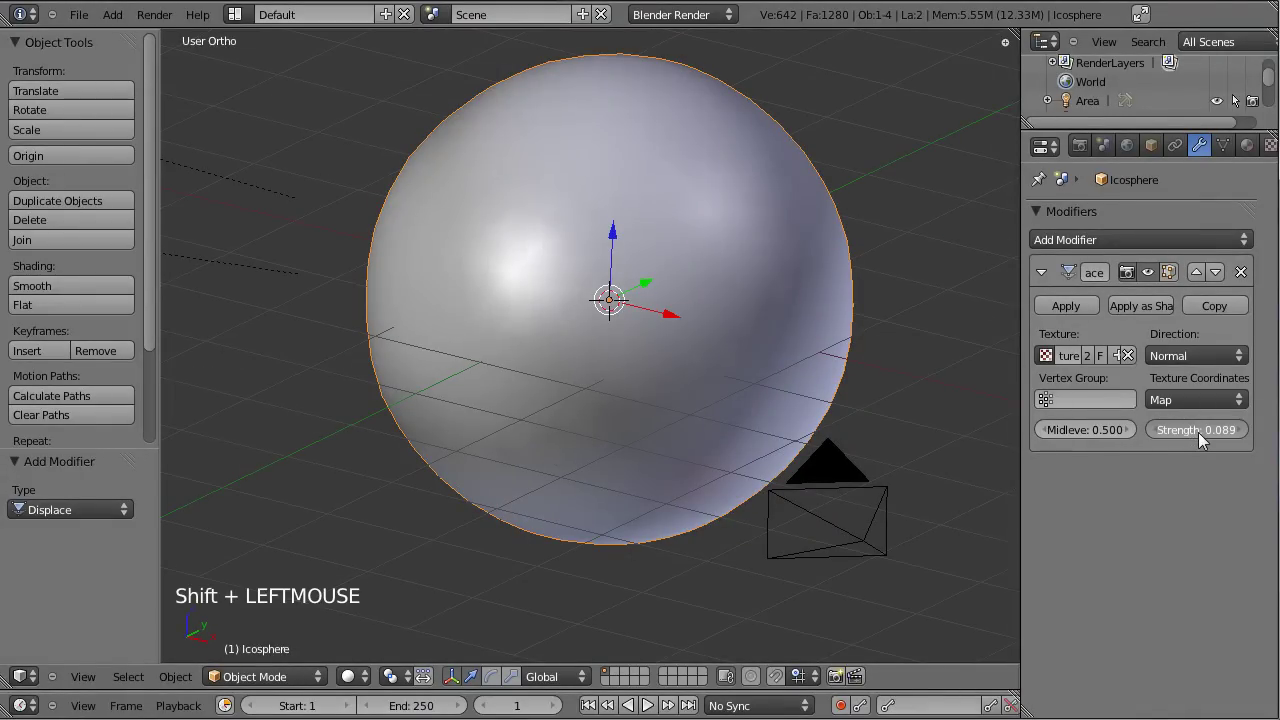
{"action": "left_click", "coordinate": [1188, 440]}
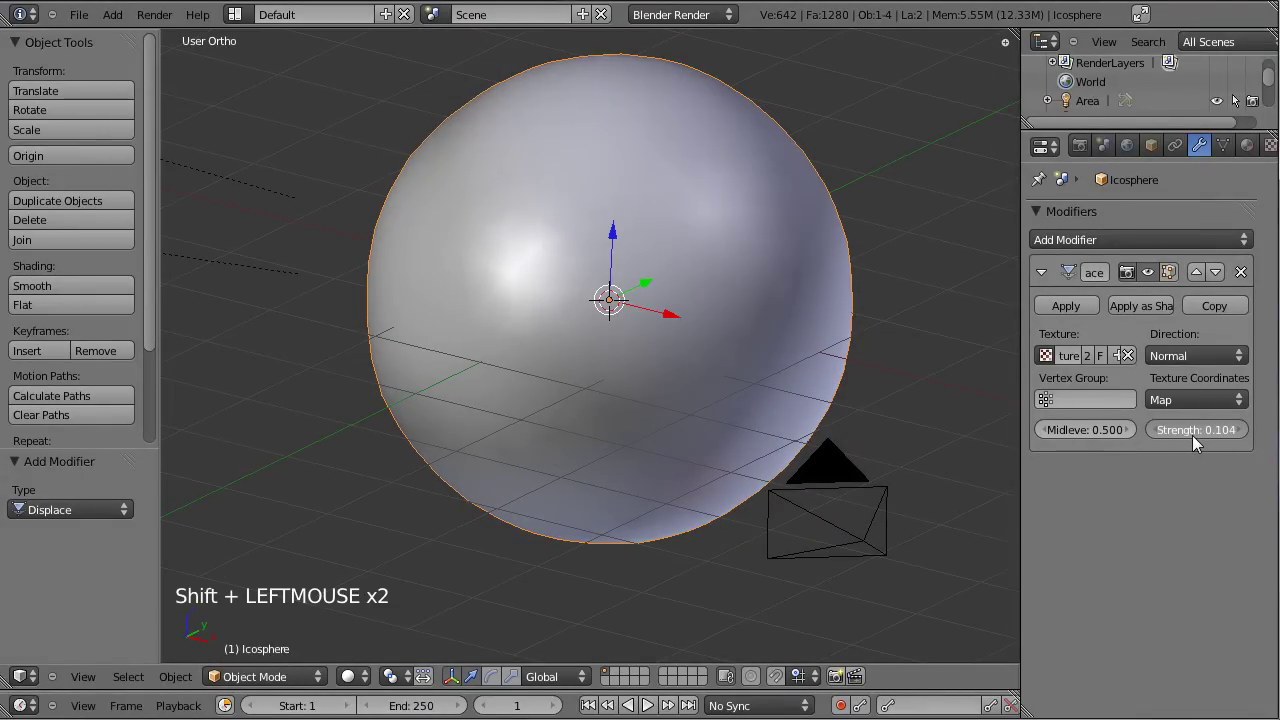
{"action": "left_click", "coordinate": [1201, 444]}
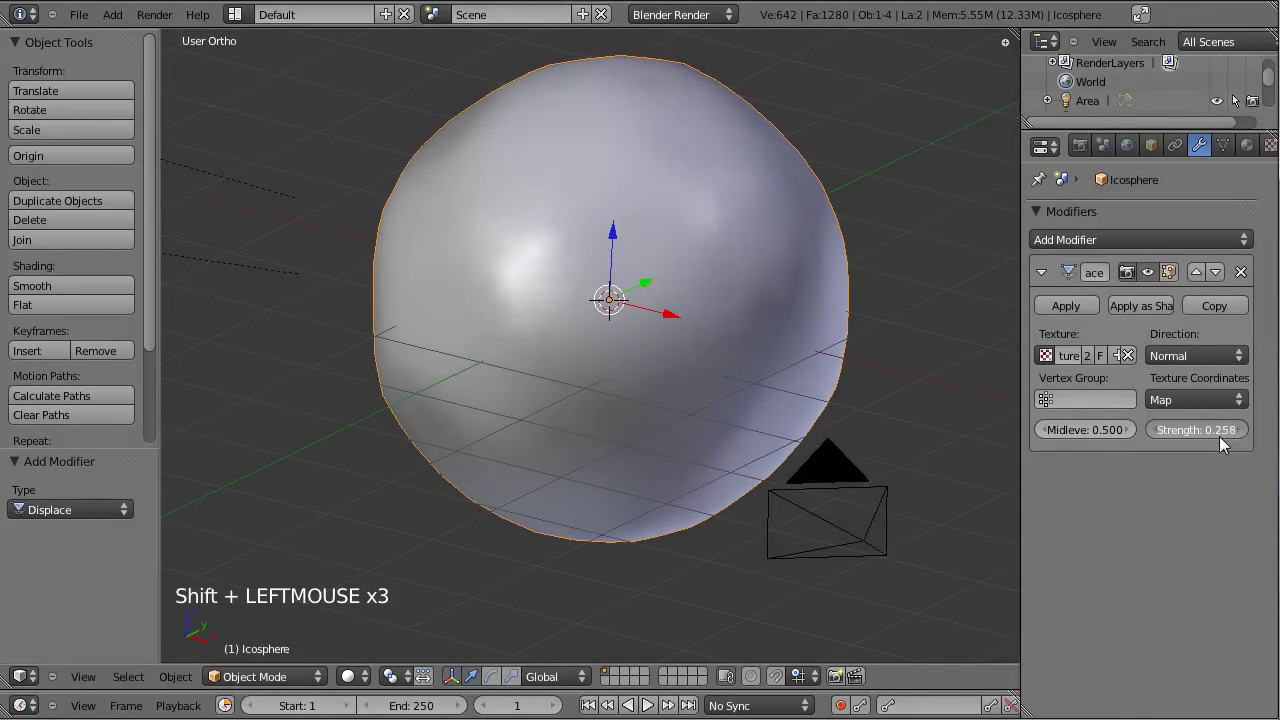
{"action": "left_click", "coordinate": [749, 433]}
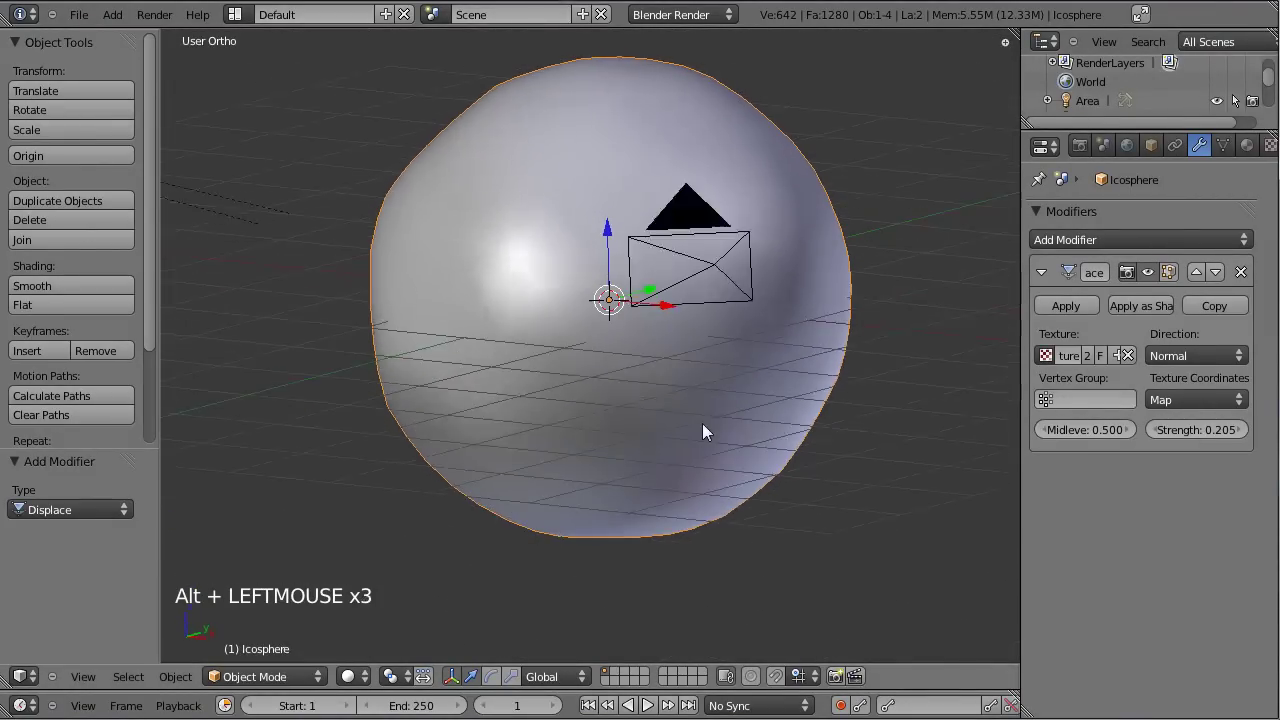
- Reduce the Voronoi noise size to 0.56 in the texture settings
{"action": "double_click", "coordinate": [1262, 175]}
{"action": "scroll", "scroll_direction": "down", "scroll_amount": 3}
{"action": "scroll", "scroll_direction": "down", "scroll_amount": 3}
{"action": "left_click", "coordinate": [1080, 703]}
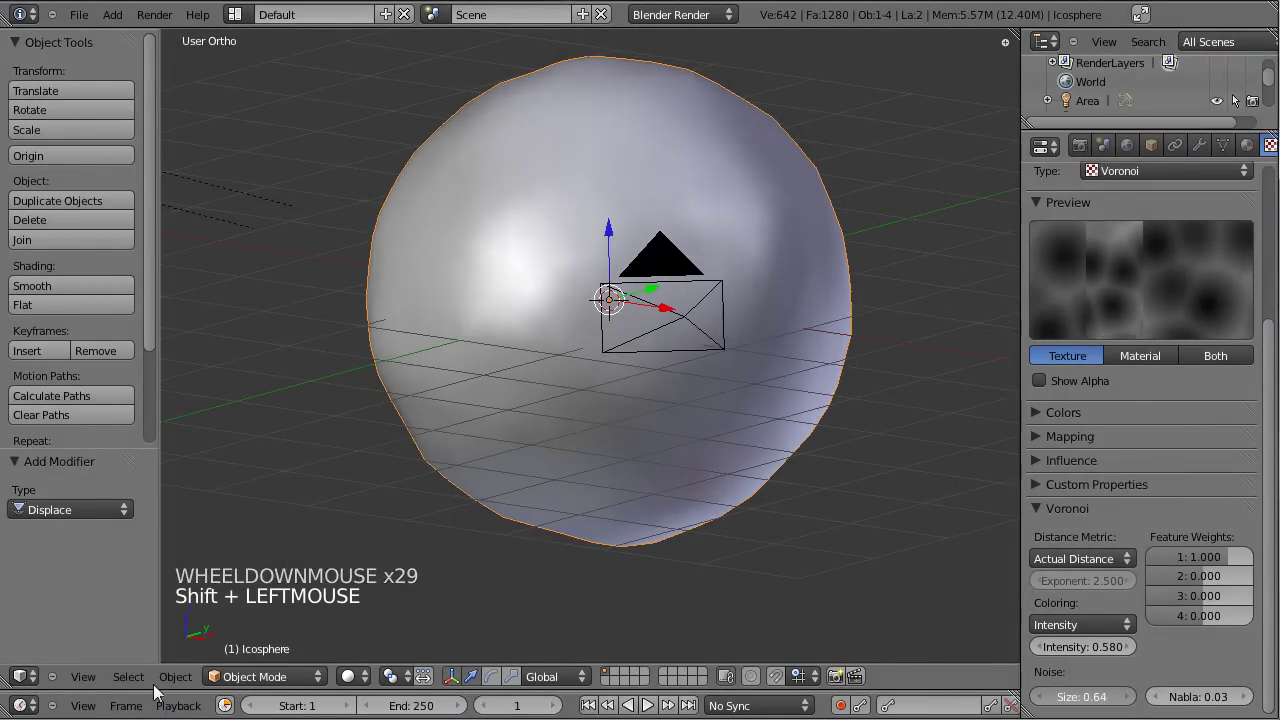
{"action": "left_click", "coordinate": [1101, 702]}
{"action": "right_click", "coordinate": [839, 292]}
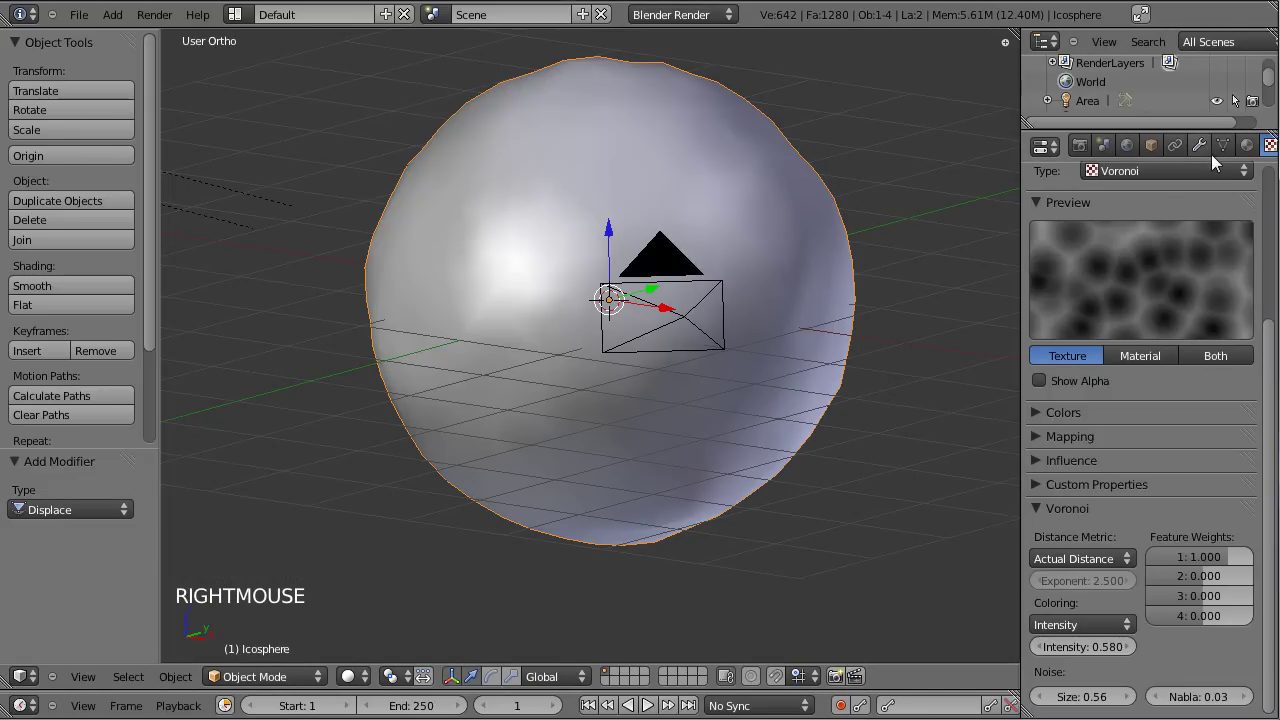
- Lower the Displace strength slightly again and review the Voronoi texture settings
{"action": "left_click", "coordinate": [1212, 153]}
{"action": "left_click", "coordinate": [1215, 440]}
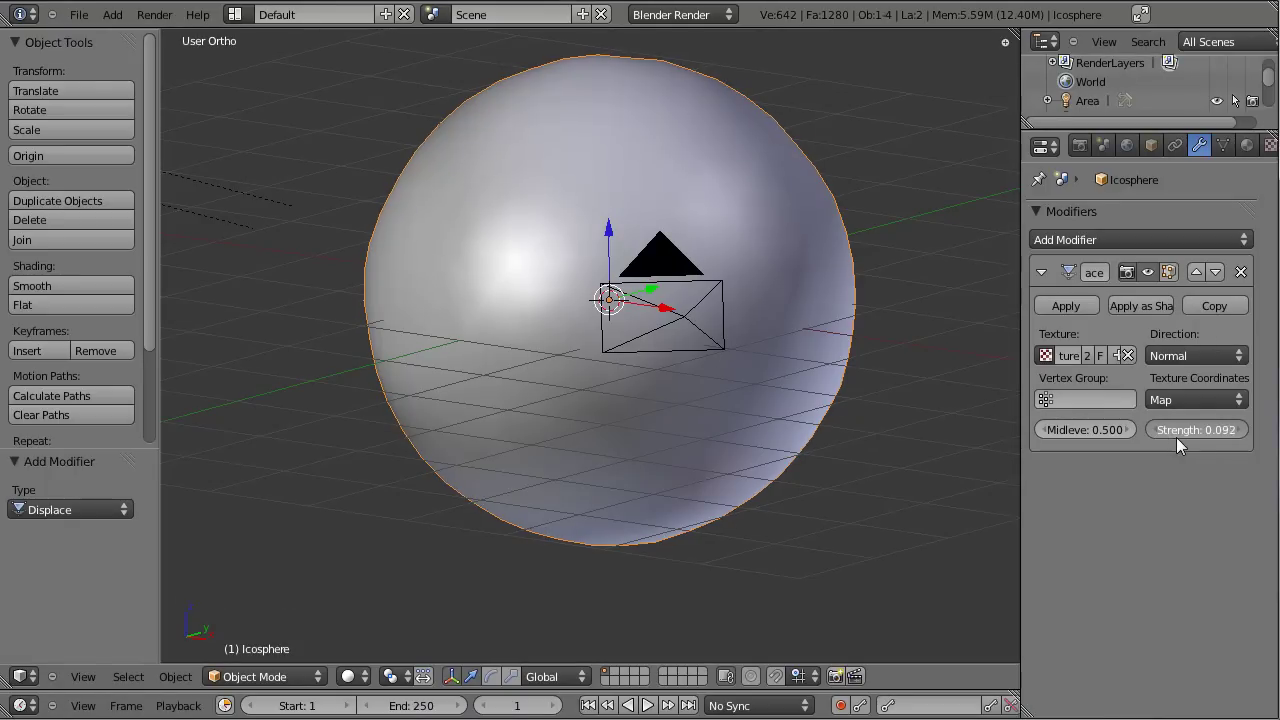
{"action": "left_click", "coordinate": [1252, 154]}
{"action": "scroll", "scroll_direction": "up", "scroll_amount": 3}
{"action": "left_click", "coordinate": [1271, 152]}
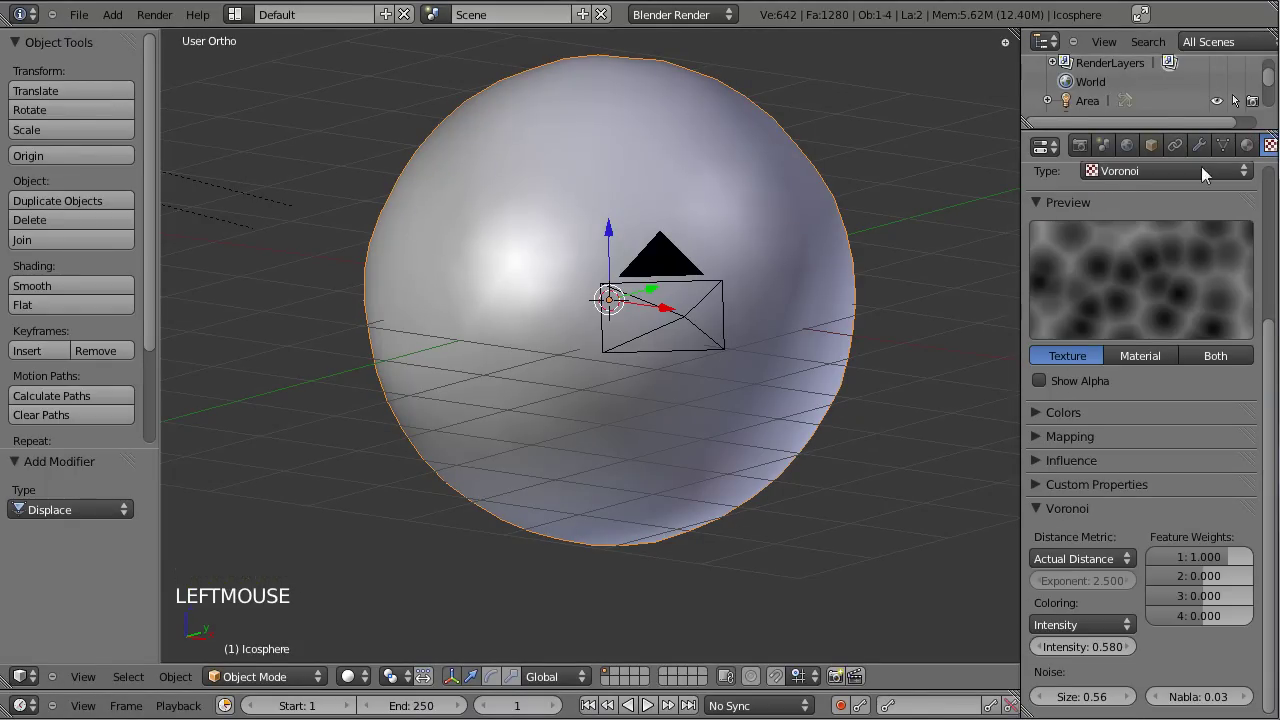
{"action": "scroll", "scroll_direction": "up", "scroll_amount": 3}
{"action": "left_click", "coordinate": [1205, 204]}
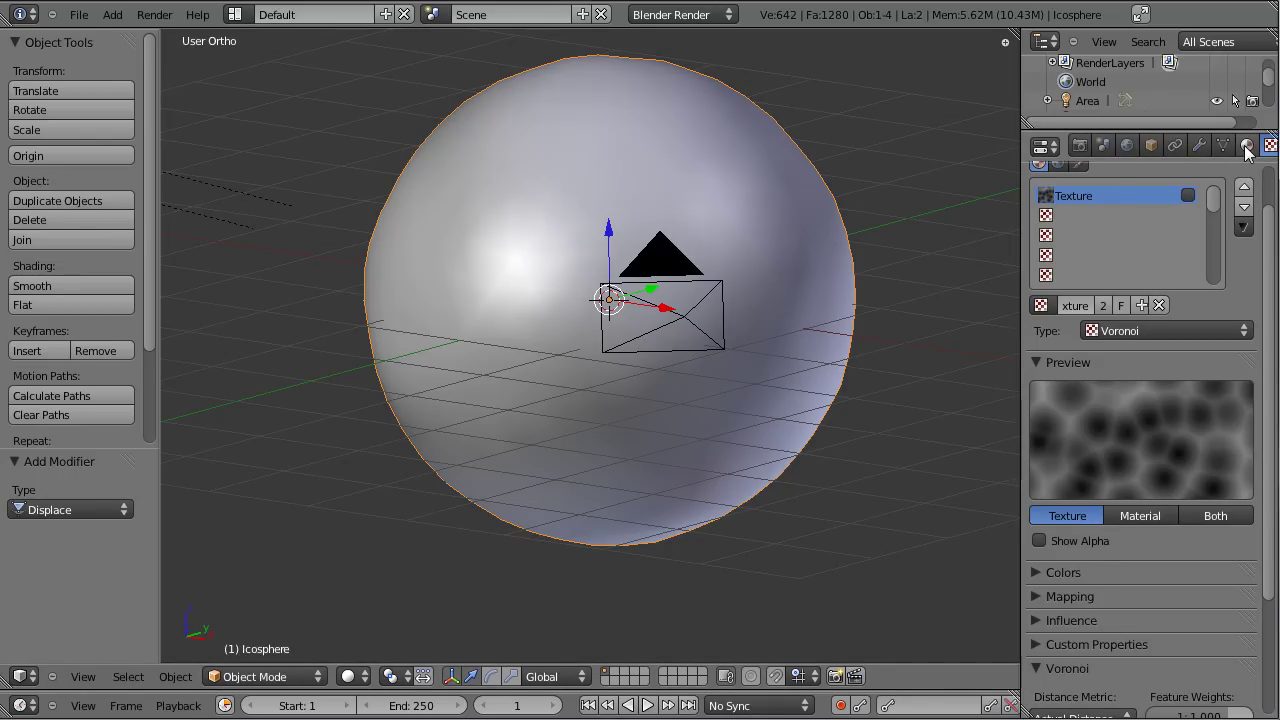
- Lower the specular intensity of the Lune material
{"action": "left_click", "coordinate": [1251, 153]}
{"action": "scroll", "scroll_direction": "down", "scroll_amount": 3}
{"action": "scroll", "scroll_direction": "down", "scroll_amount": 3}
{"action": "scroll", "scroll_direction": "up", "scroll_amount": 3}
{"action": "left_click", "coordinate": [1083, 525]}
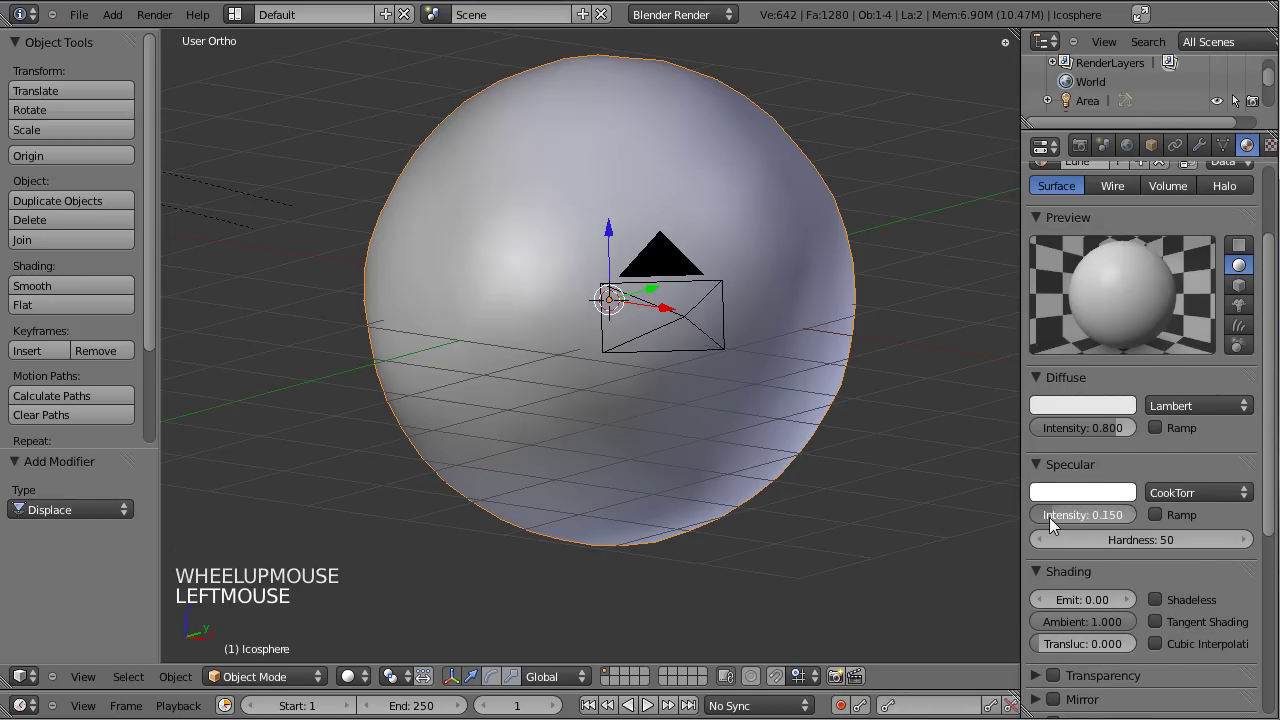
{"action": "left_click", "coordinate": [1054, 523]}
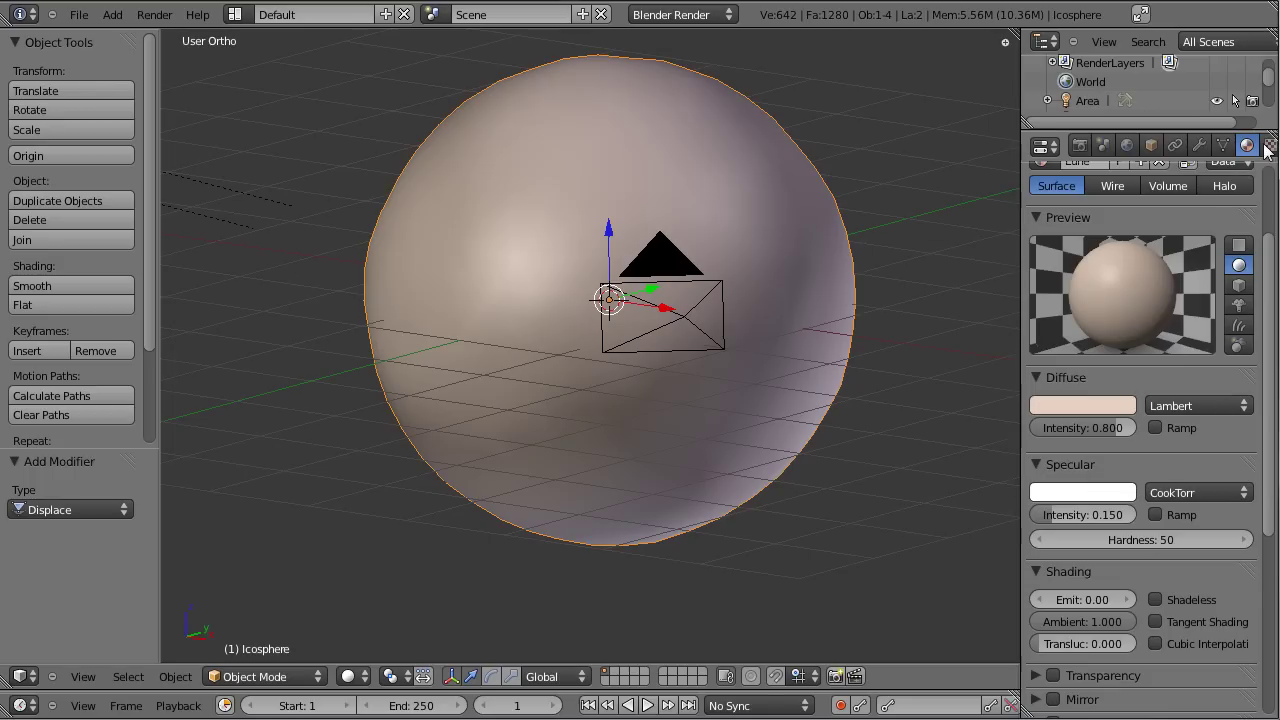
- Review the Voronoi texture settings and render a test image against black
{"action": "left_click", "coordinate": [1270, 151]}
{"action": "scroll", "scroll_direction": "down", "scroll_amount": 3}
{"action": "scroll", "scroll_direction": "down", "scroll_amount": 3}
- Save the file and leave the render back to the 3D view, zoomed out
{"action": "key", "text": "ctrl+s"}
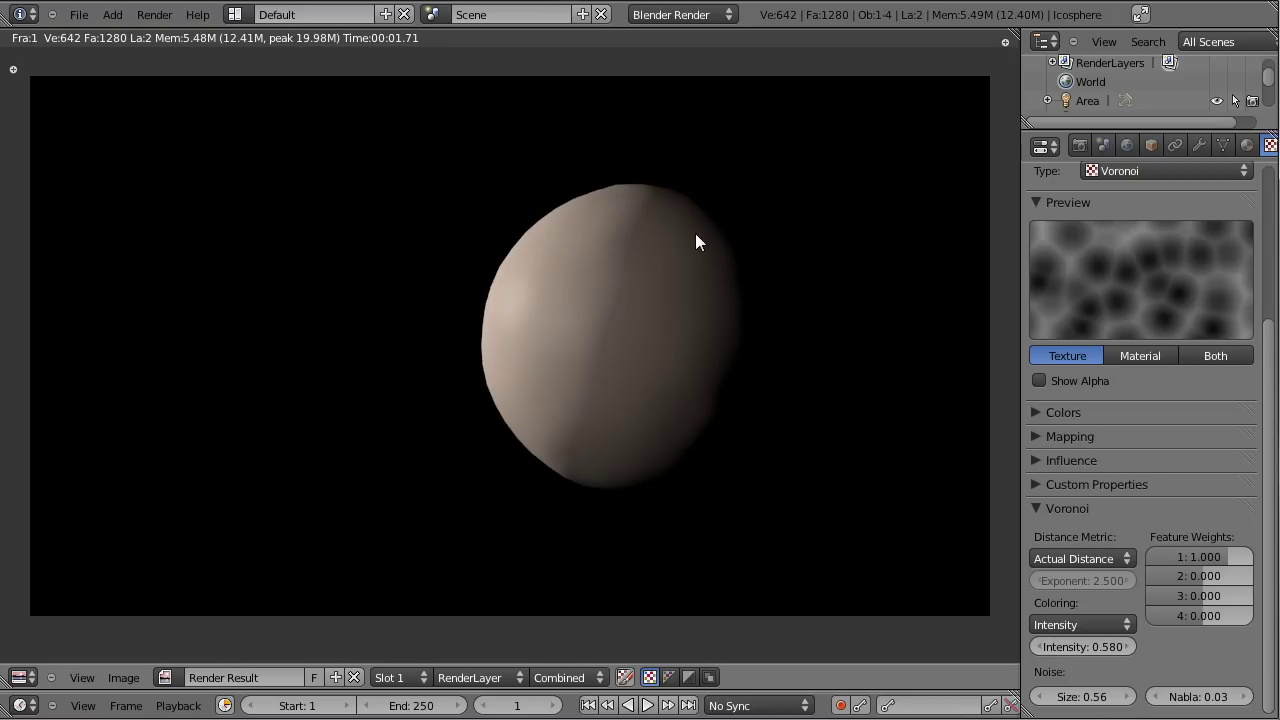
{"action": "key", "text": "Escape"}
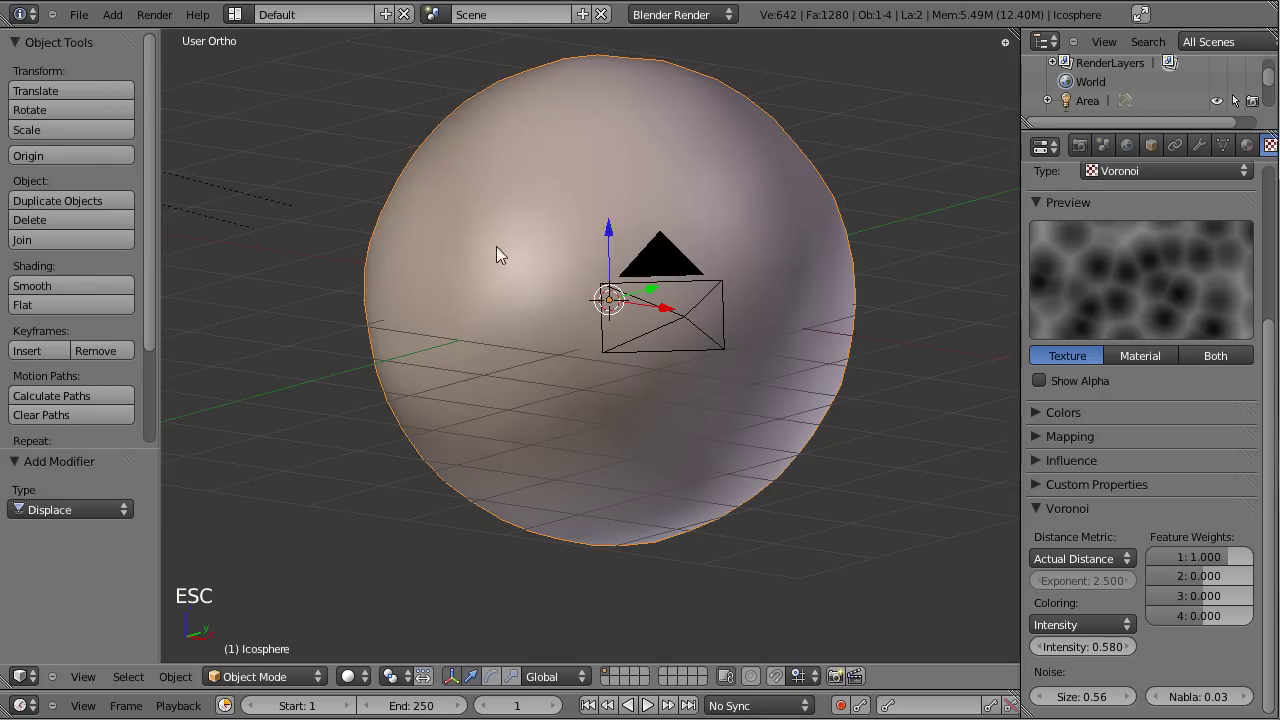
{"action": "scroll", "scroll_direction": "down", "scroll_amount": 3}
{"action": "scroll", "scroll_direction": "down", "scroll_amount": 3}
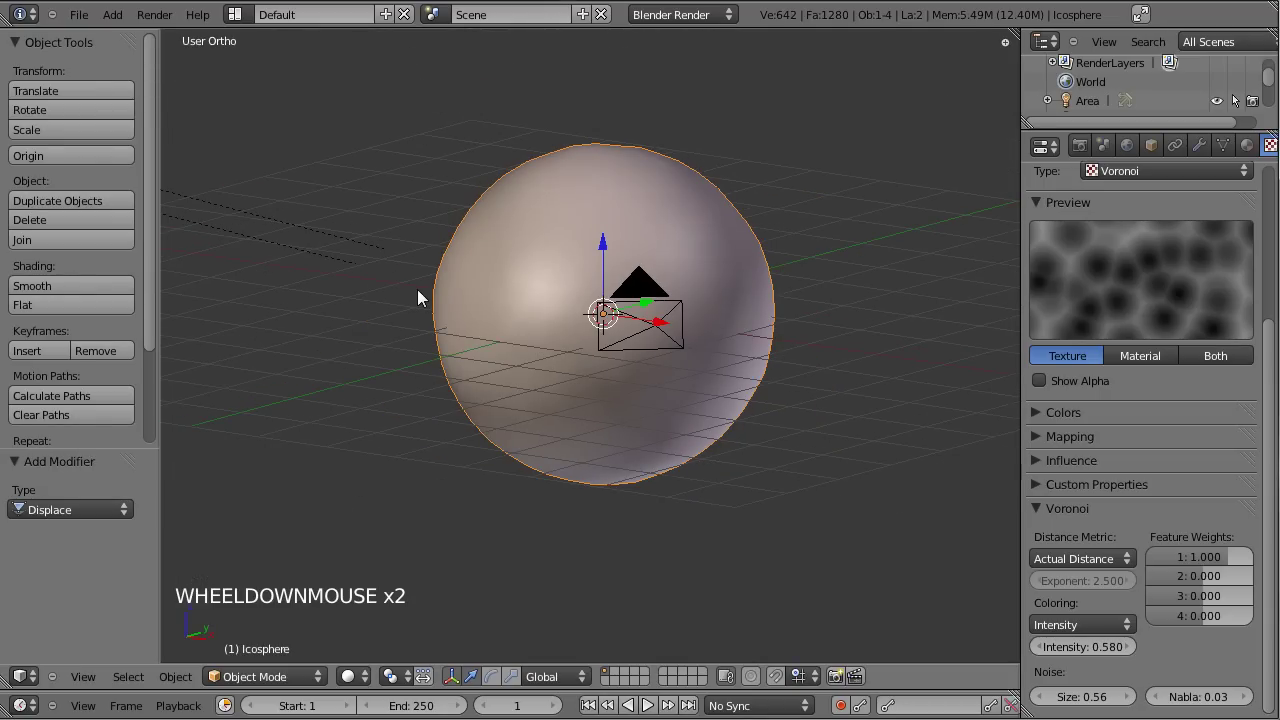
- Toggle Edit Mode on the sphere and add a second texture slot, Texture.001
{"action": "left_click", "coordinate": [344, 377]}
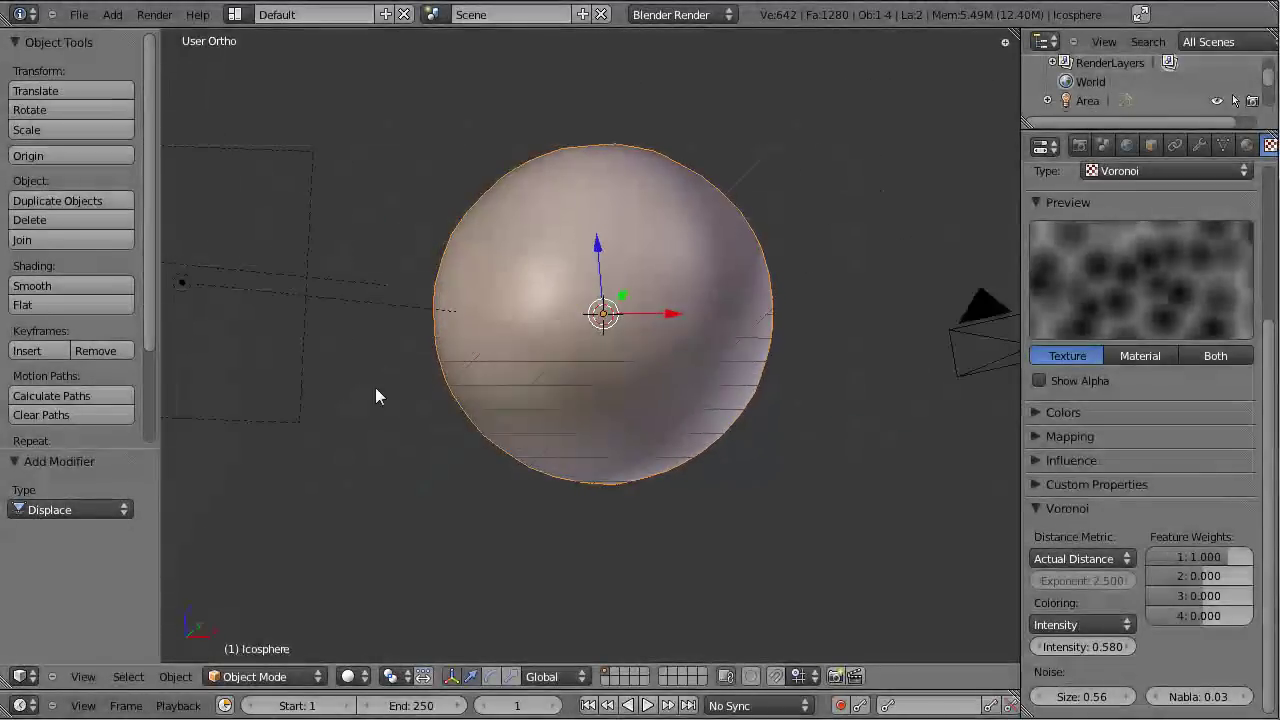
{"action": "left_click", "coordinate": [504, 371]}
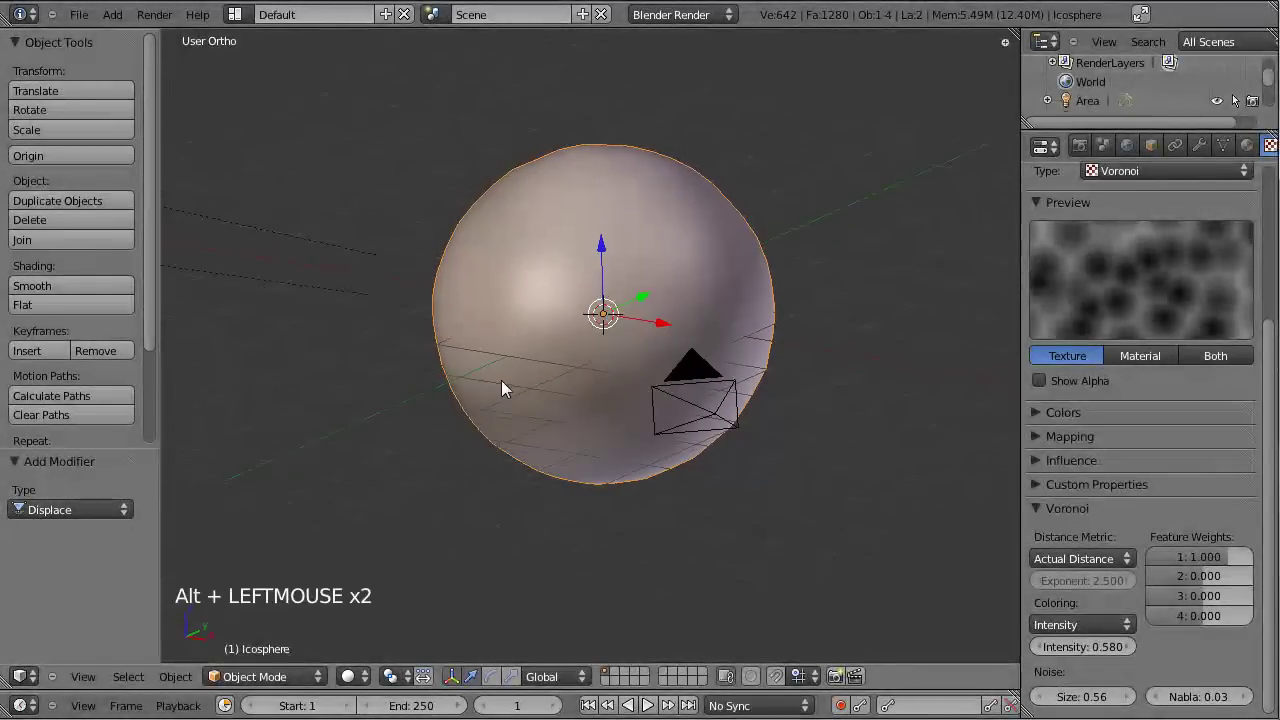
{"action": "key", "text": "Tab"}
{"action": "key", "text": "Tab"}
{"action": "left_click", "coordinate": [529, 405]}
{"action": "scroll", "scroll_direction": "down", "scroll_amount": 3}
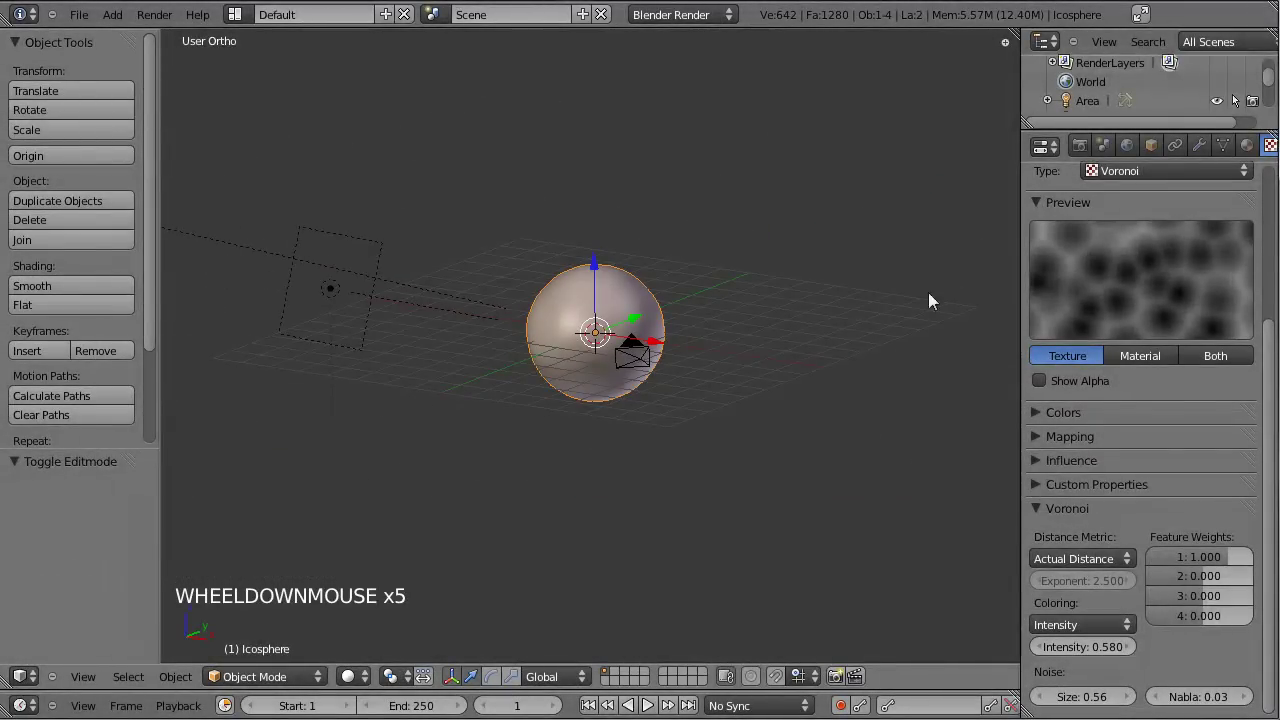
{"action": "scroll", "scroll_direction": "up", "scroll_amount": 3}
{"action": "scroll", "scroll_direction": "down", "scroll_amount": 3}
{"action": "scroll", "scroll_direction": "down", "scroll_amount": 3}
{"action": "scroll", "scroll_direction": "up", "scroll_amount": 3}
{"action": "scroll", "scroll_direction": "up", "scroll_amount": 3}
- Make Texture.001 an Image or Movie texture and load MoonMap2_2500x1250.jpg
{"action": "left_click", "coordinate": [1056, 215]}
{"action": "left_click", "coordinate": [1090, 312]}
{"action": "left_click", "coordinate": [1118, 340]}
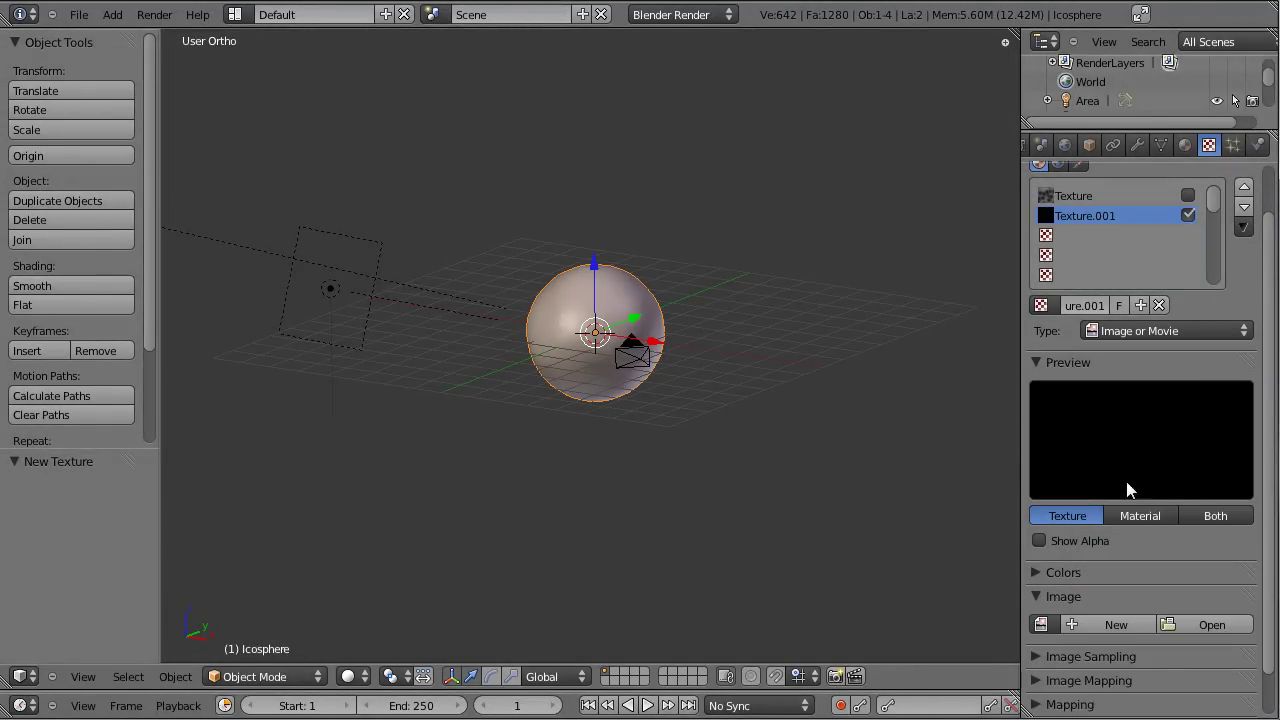
{"action": "left_click", "coordinate": [1206, 632]}
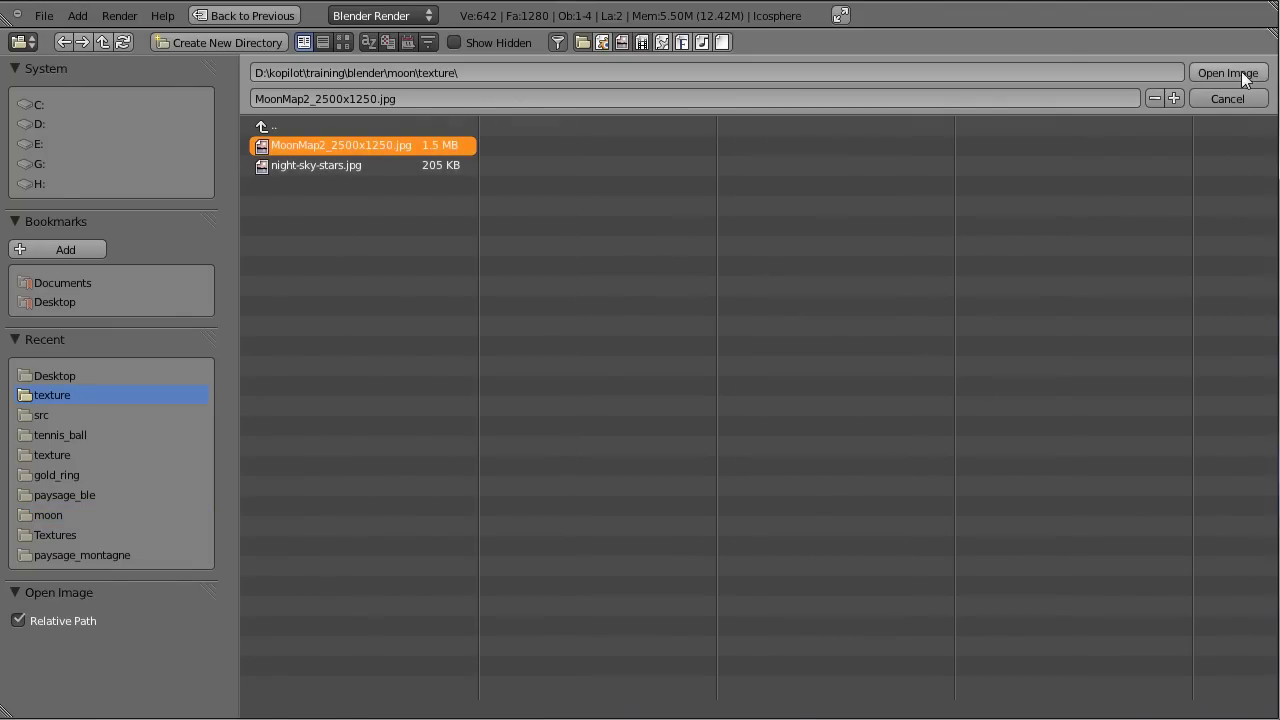
{"action": "left_click", "coordinate": [1241, 83]}
- Collapse the image file settings and expand the Image Mapping panel
{"action": "scroll", "scroll_direction": "down", "scroll_amount": 3}
{"action": "scroll", "scroll_direction": "down", "scroll_amount": 3}
{"action": "scroll", "scroll_direction": "down", "scroll_amount": 3}
{"action": "scroll", "scroll_direction": "down", "scroll_amount": 3}
{"action": "scroll", "scroll_direction": "down", "scroll_amount": 3}
{"action": "left_click", "coordinate": [1041, 456]}
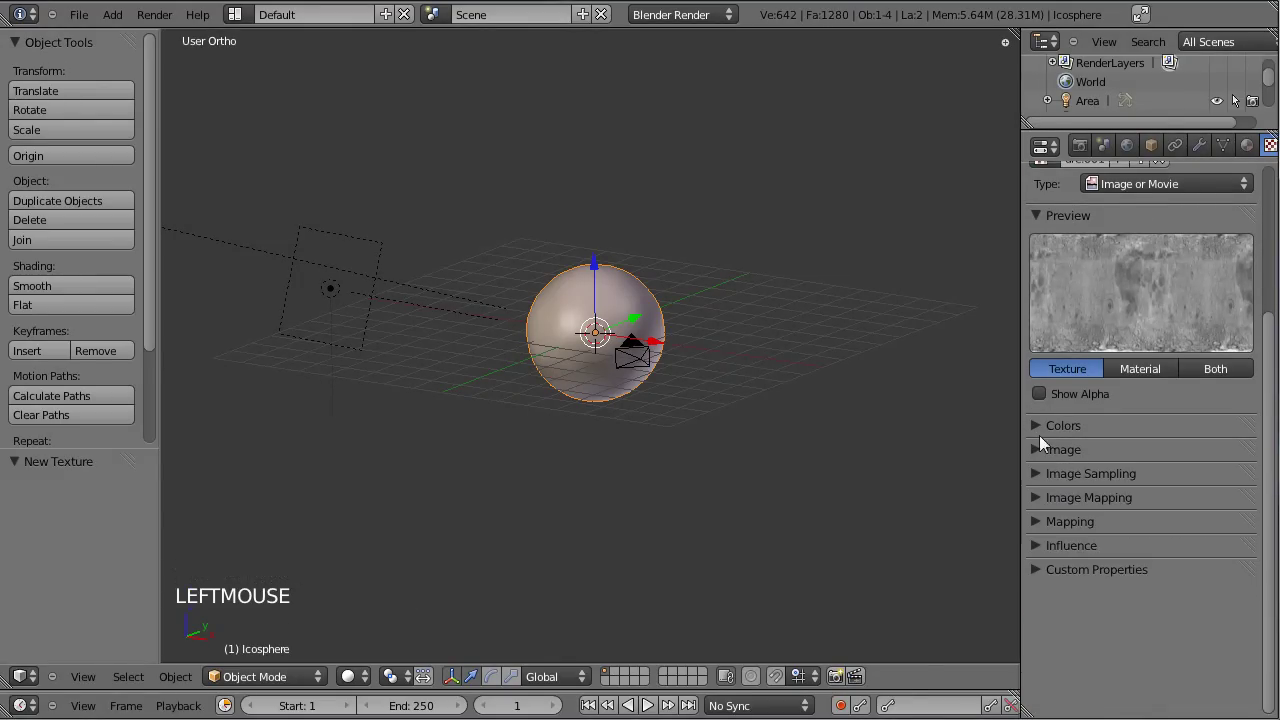
{"action": "left_click", "coordinate": [1039, 481]}
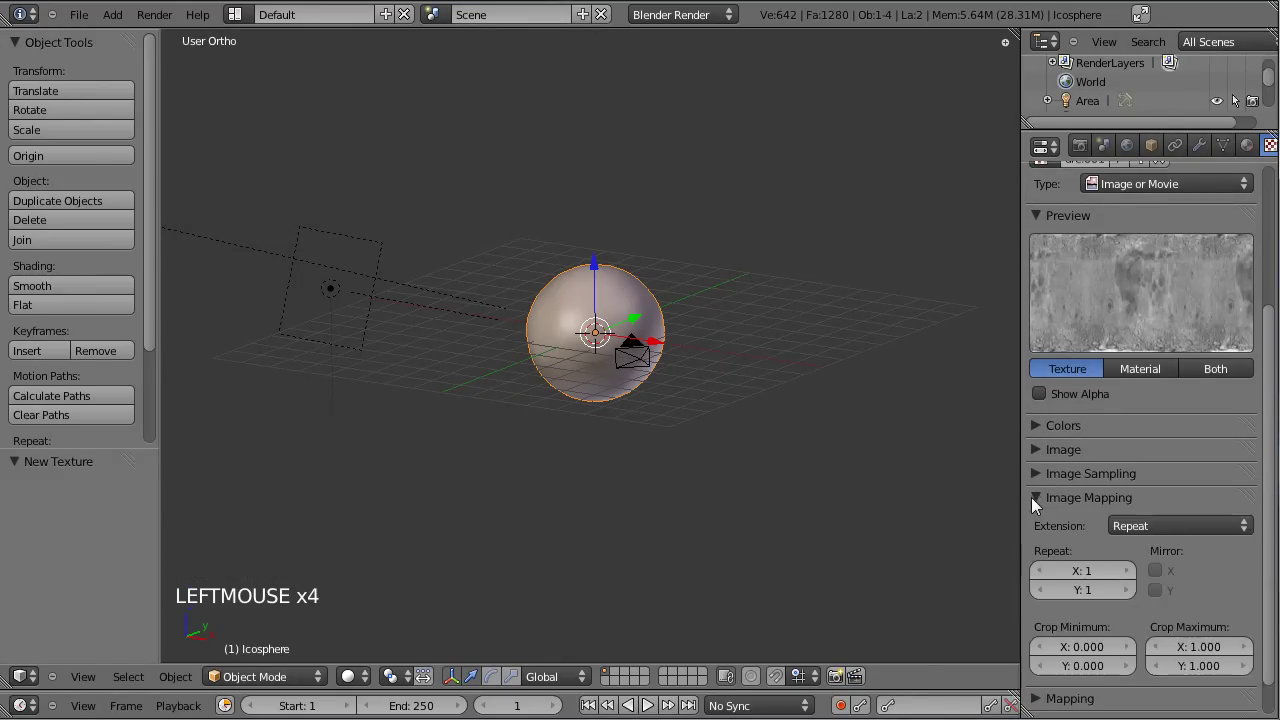
- Set the moon map's projection to Sphere and preview it on a material sphere
{"action": "scroll", "scroll_direction": "up", "scroll_amount": 3}
{"action": "scroll", "scroll_direction": "down", "scroll_amount": 3}
{"action": "scroll", "scroll_direction": "down", "scroll_amount": 3}
{"action": "left_click", "coordinate": [1151, 515]}
{"action": "left_click", "coordinate": [1039, 631]}
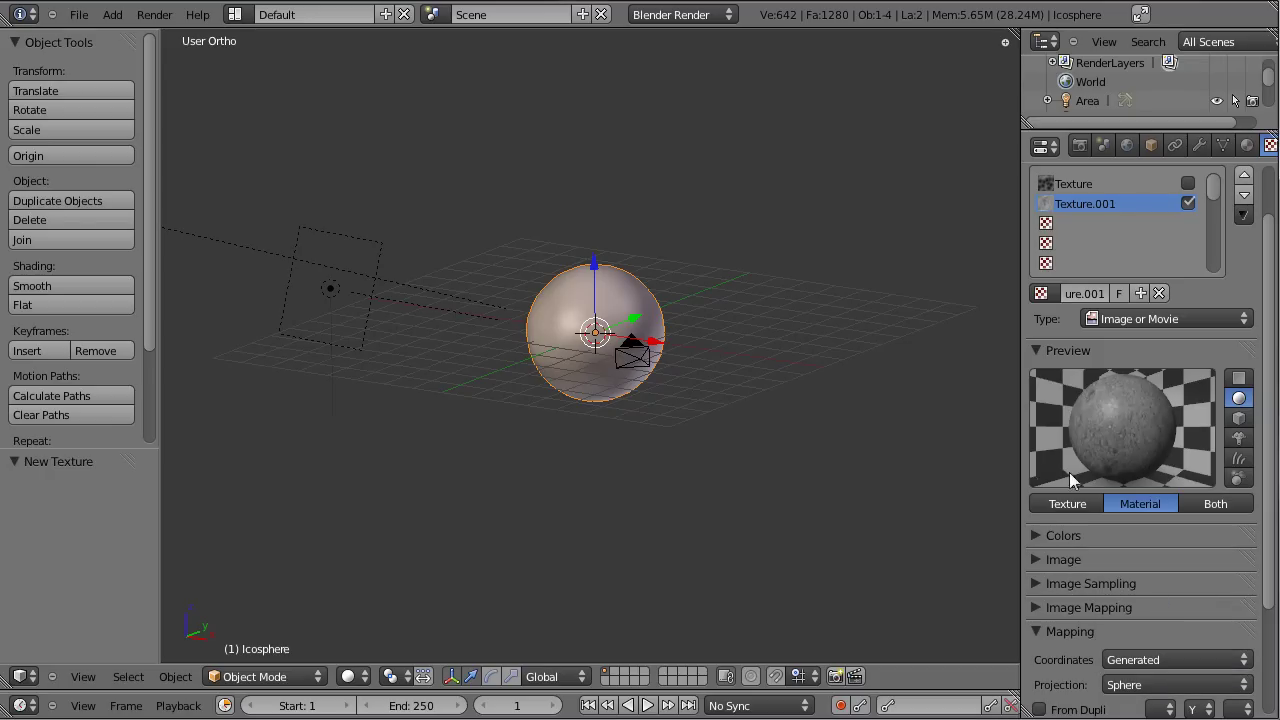
{"action": "left_click", "coordinate": [1049, 633]}
- Expand and adjust the texture's Influence settings on the material
{"action": "scroll", "scroll_direction": "down", "scroll_amount": 3}
{"action": "left_click", "coordinate": [1039, 659]}
{"action": "scroll", "scroll_direction": "down", "scroll_amount": 3}
{"action": "scroll", "scroll_direction": "down", "scroll_amount": 3}
{"action": "left_click", "coordinate": [1067, 572]}
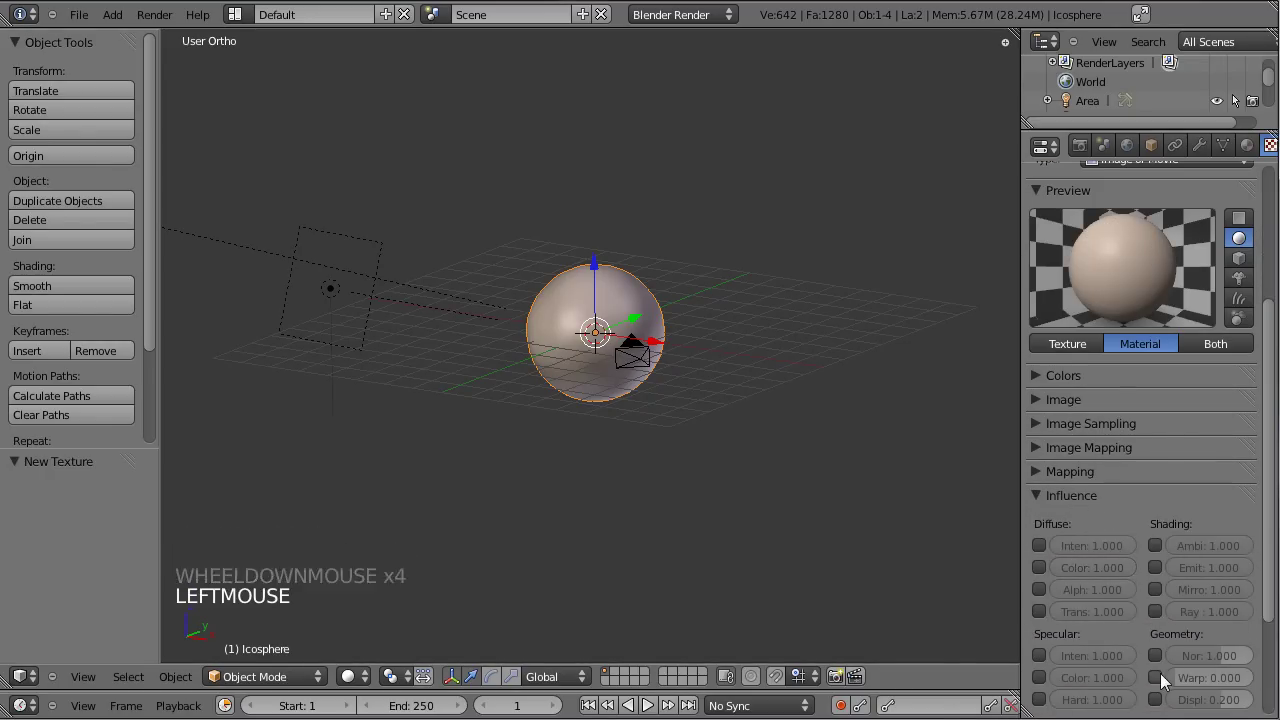
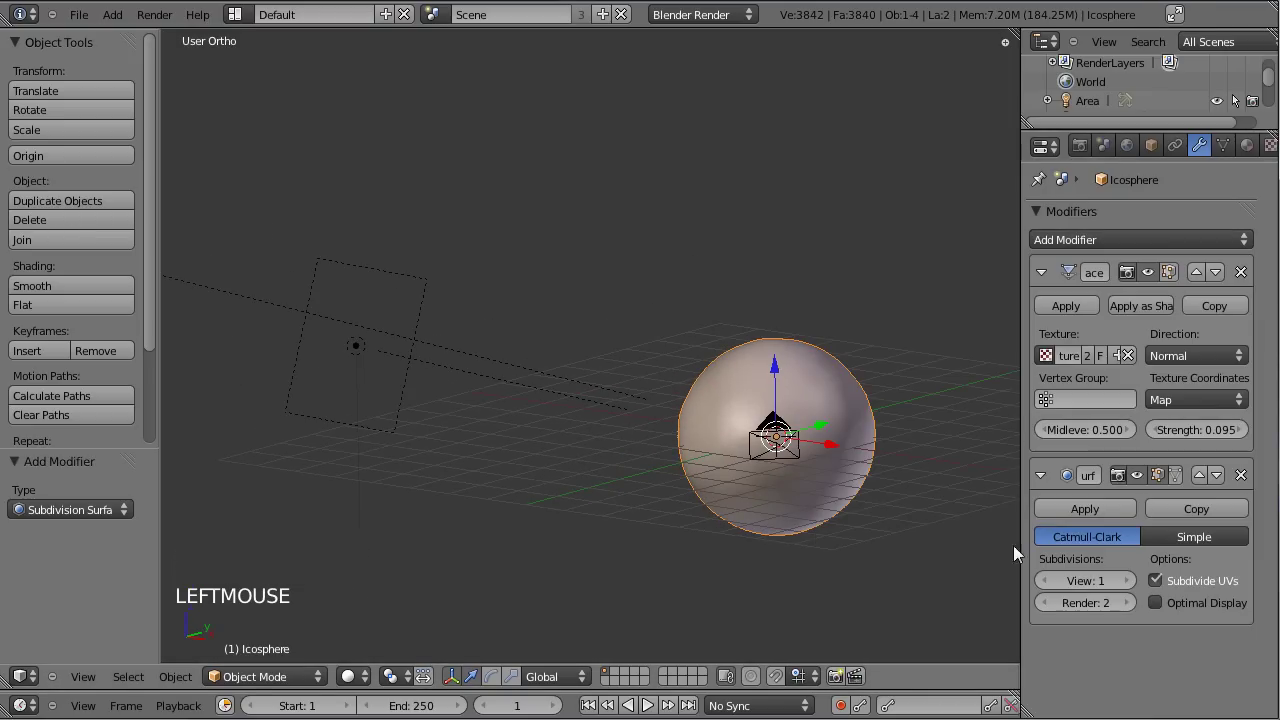
- Set subdivision to View 2, Render 4 with Optimal Display and render the cratered moon
{"action": "left_click", "coordinate": [1132, 605]}
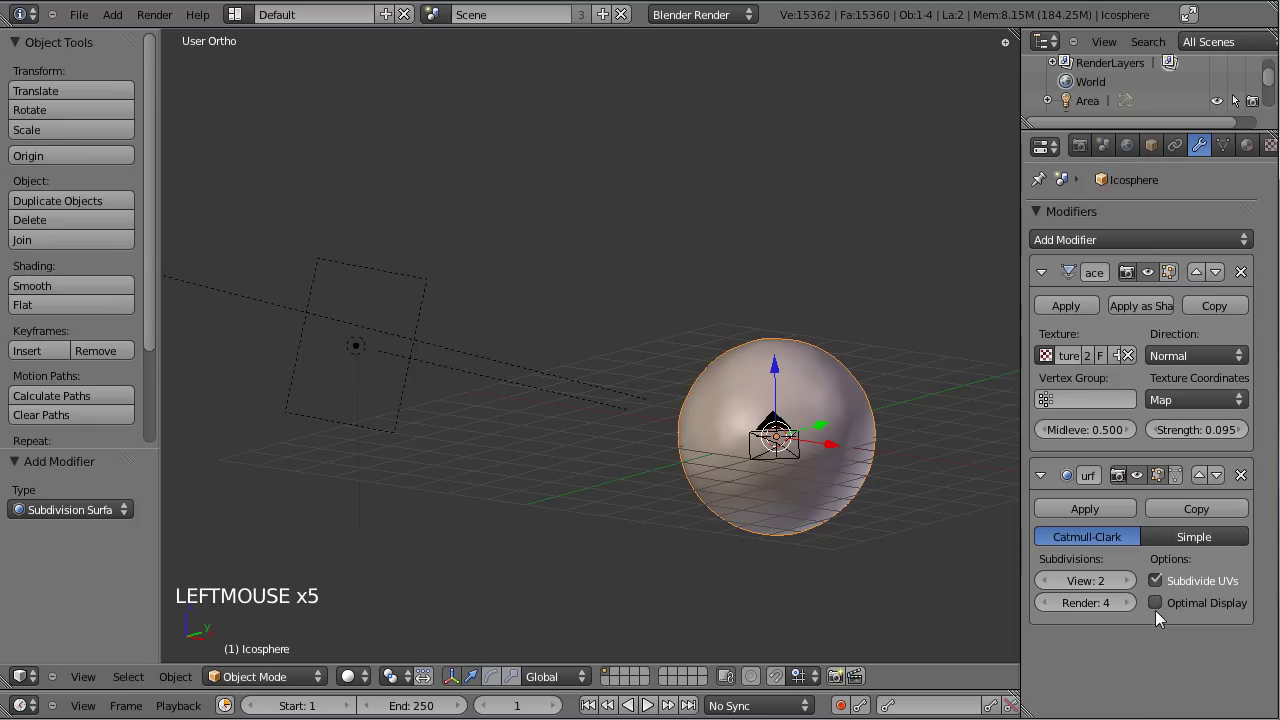
{"action": "double_click", "coordinate": [782, 573]}
{"action": "left_click", "coordinate": [773, 535]}
{"action": "left_click", "coordinate": [729, 566]}
{"action": "left_click", "coordinate": [883, 514]}
- Save, return to the 3D view and render the planet from the Render properties
{"action": "key", "text": "ctrl+s"}
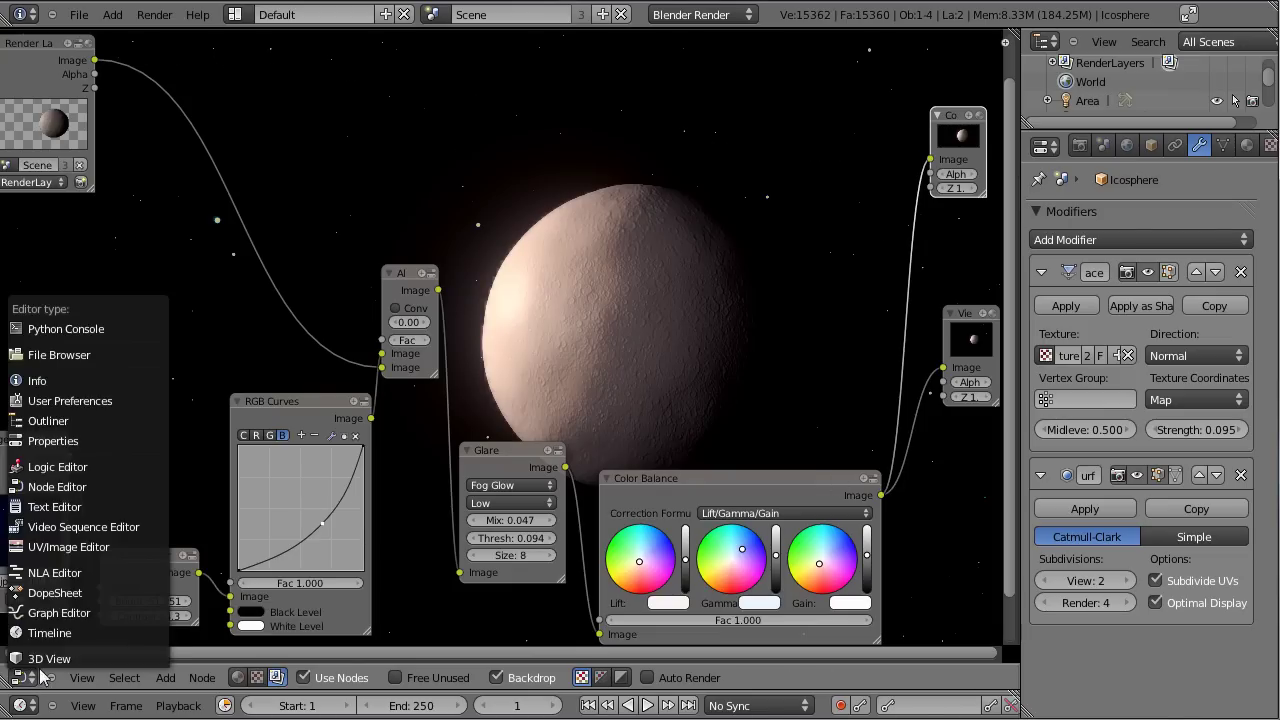
{"action": "left_click", "coordinate": [54, 665]}
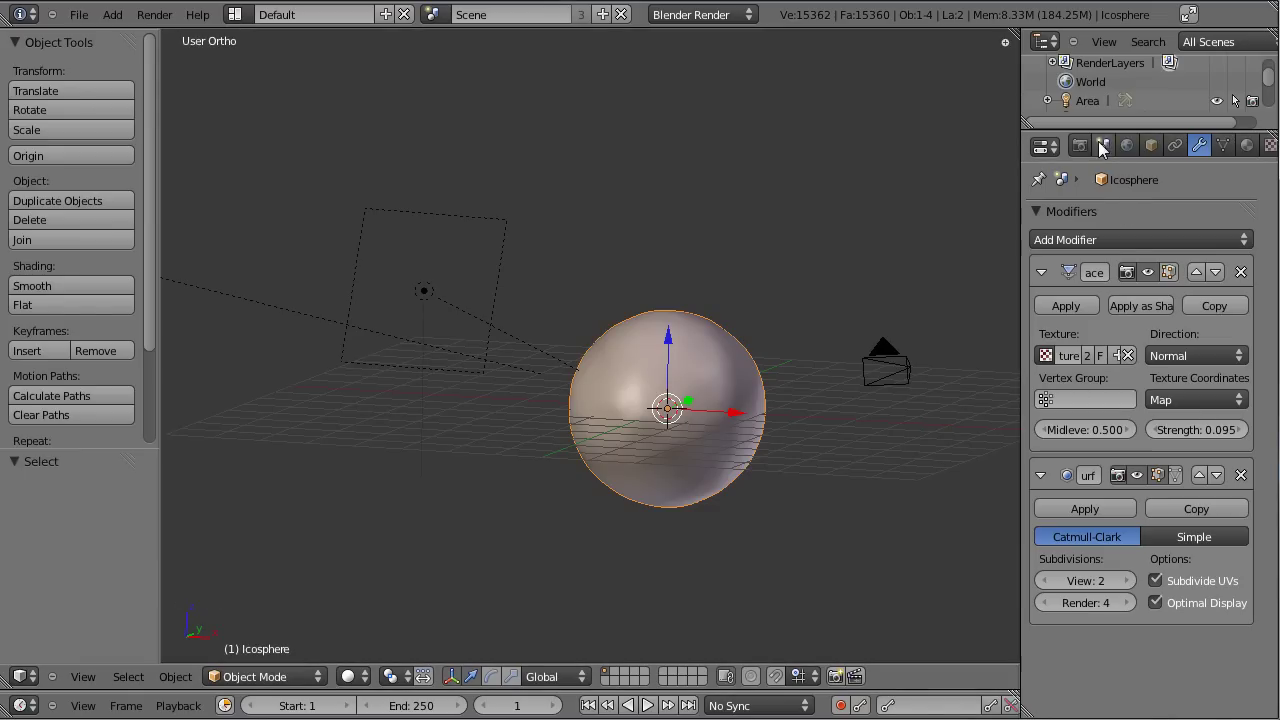
{"action": "left_click", "coordinate": [1092, 148]}
{"action": "scroll", "scroll_direction": "down", "scroll_amount": 3}
{"action": "left_click", "coordinate": [1041, 660]}
- Review the render settings, save again and switch back to the 3D scene
{"action": "scroll", "scroll_direction": "down", "scroll_amount": 3}
{"action": "left_click", "coordinate": [1040, 545]}
{"action": "scroll", "scroll_direction": "up", "scroll_amount": 3}
{"action": "scroll", "scroll_direction": "up", "scroll_amount": 3}
{"action": "key", "text": "ctrl+s"}
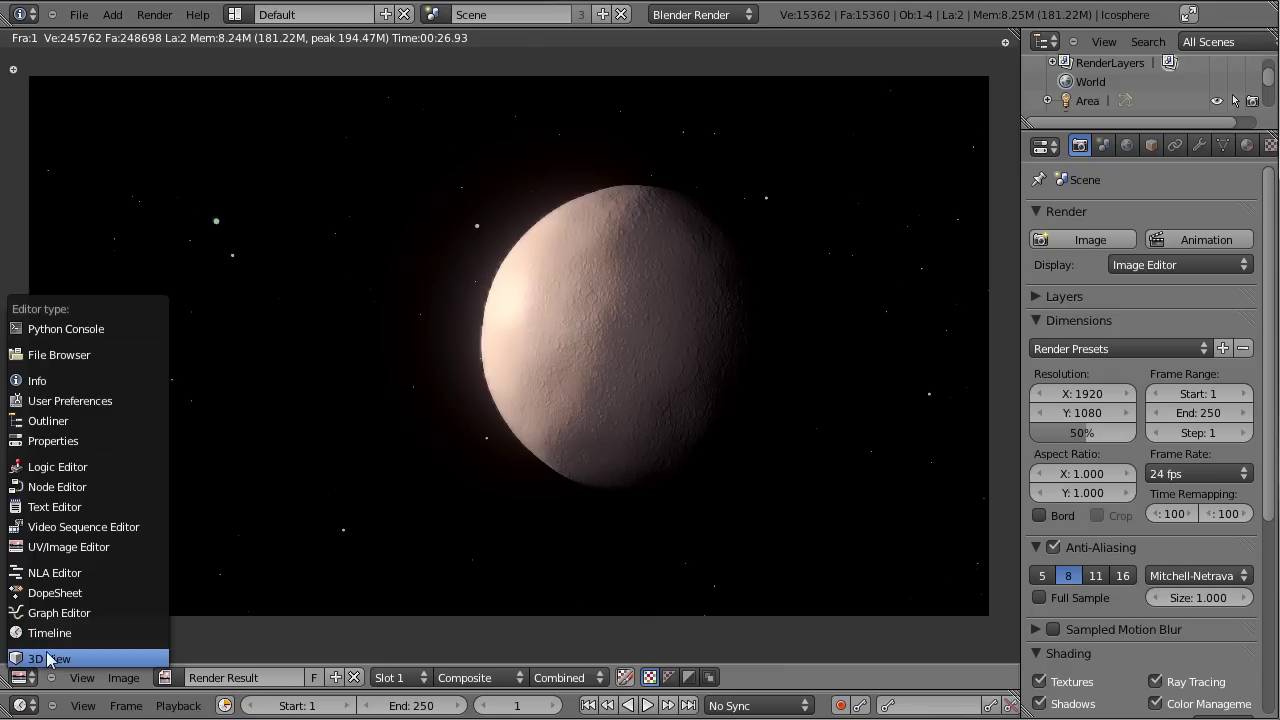
{"action": "left_click", "coordinate": [53, 659]}
- Lower the Displace modifier strength on the planet to 0.022
{"action": "right_click", "coordinate": [721, 355]}
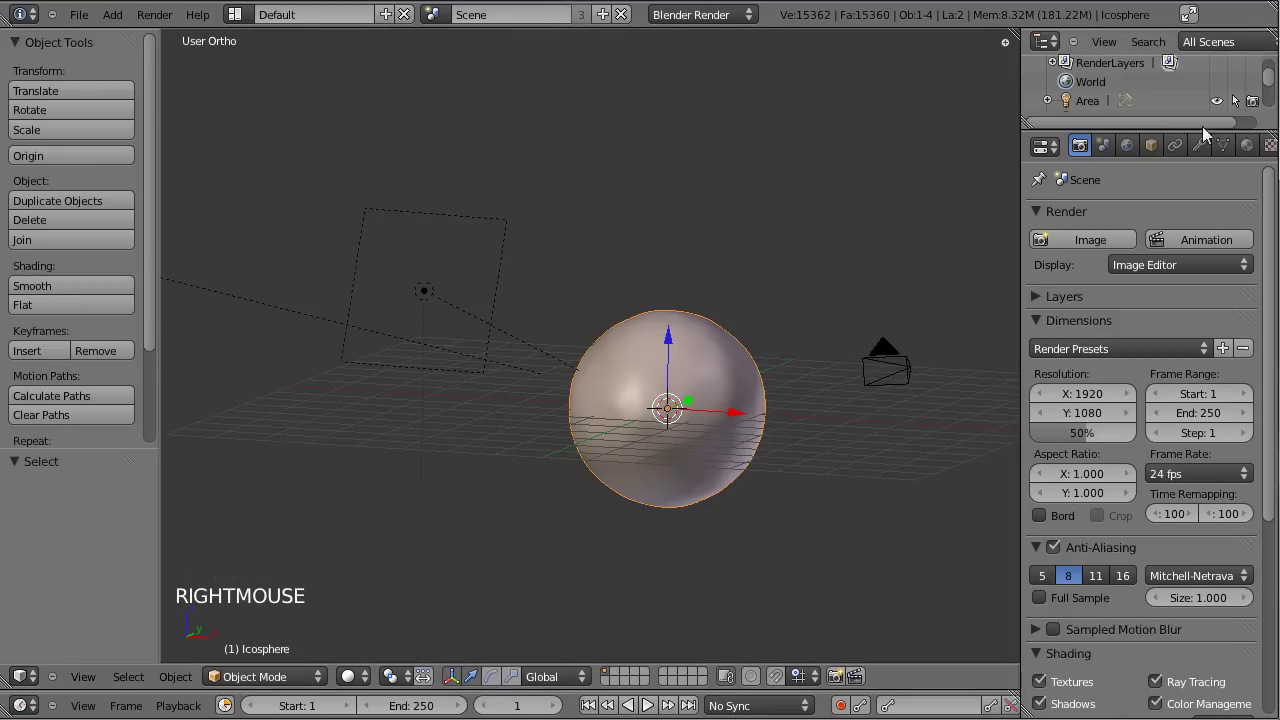
{"action": "left_click", "coordinate": [1199, 150]}
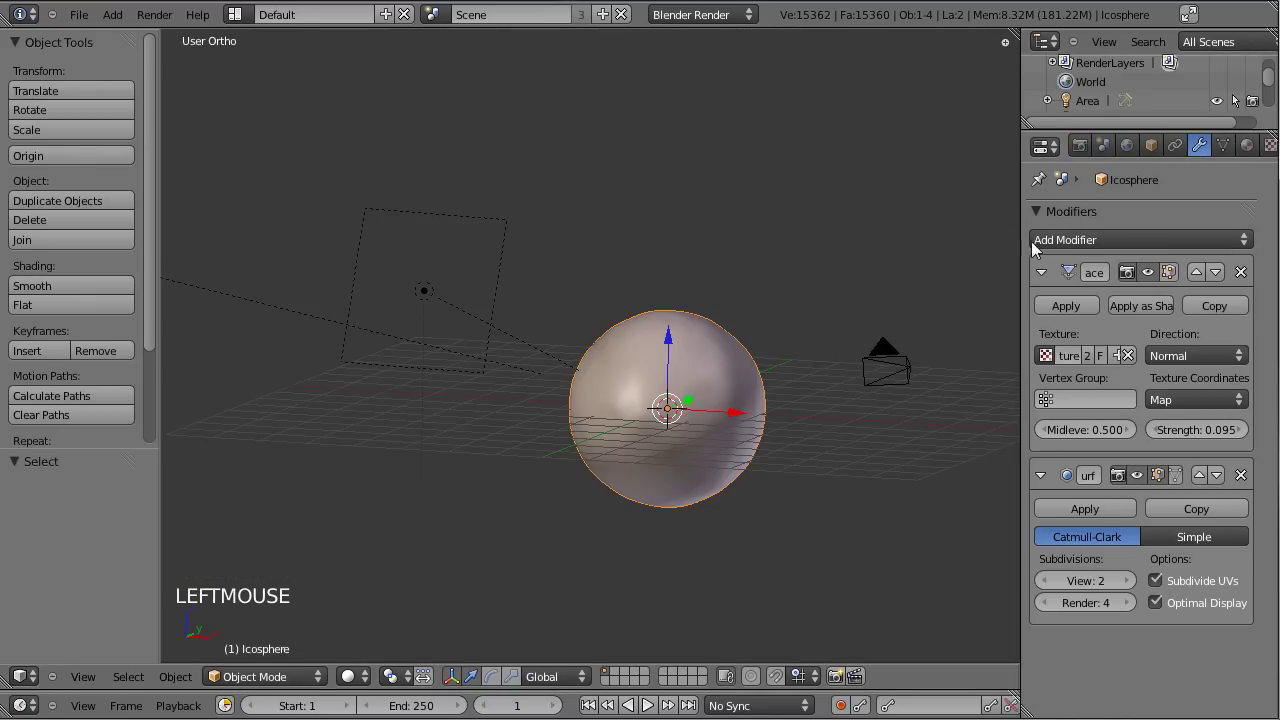
{"action": "left_click", "coordinate": [1224, 439]}
{"action": "scroll", "scroll_direction": "up", "scroll_amount": 3}
{"action": "left_click", "coordinate": [875, 509]}
{"action": "scroll", "scroll_direction": "up", "scroll_amount": 3}
{"action": "left_click", "coordinate": [721, 498]}
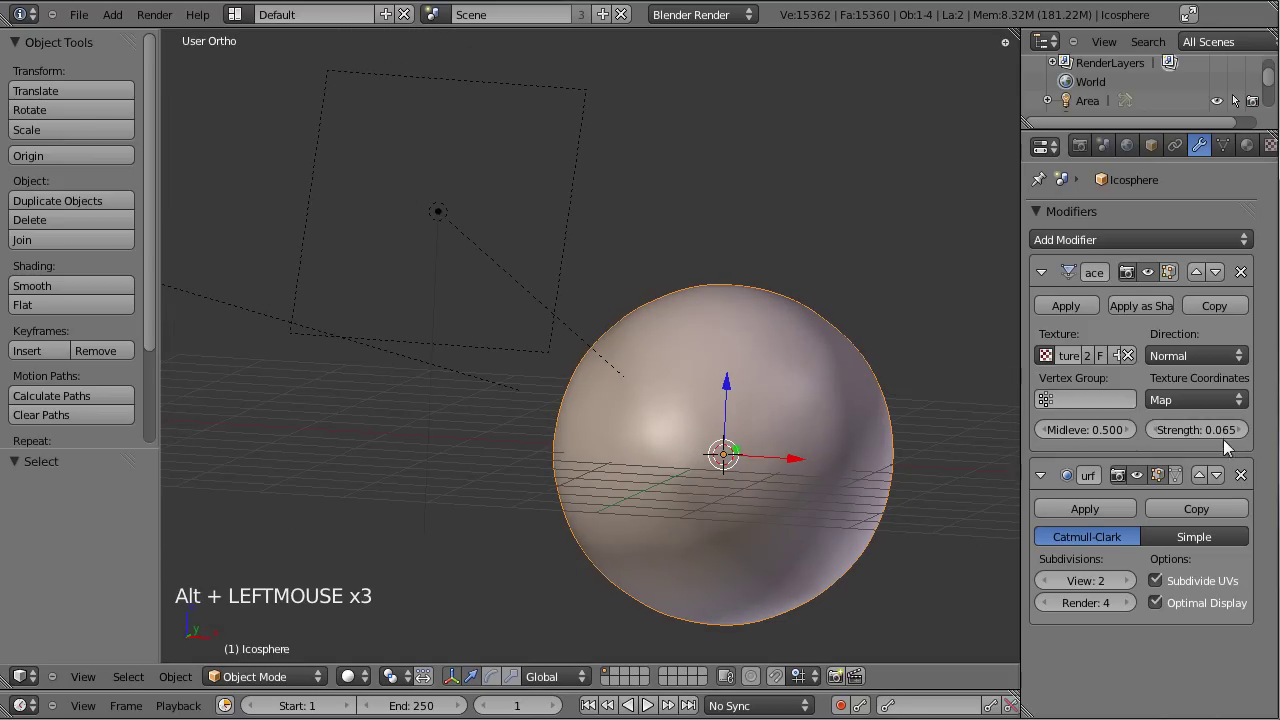
{"action": "left_click", "coordinate": [1221, 442]}
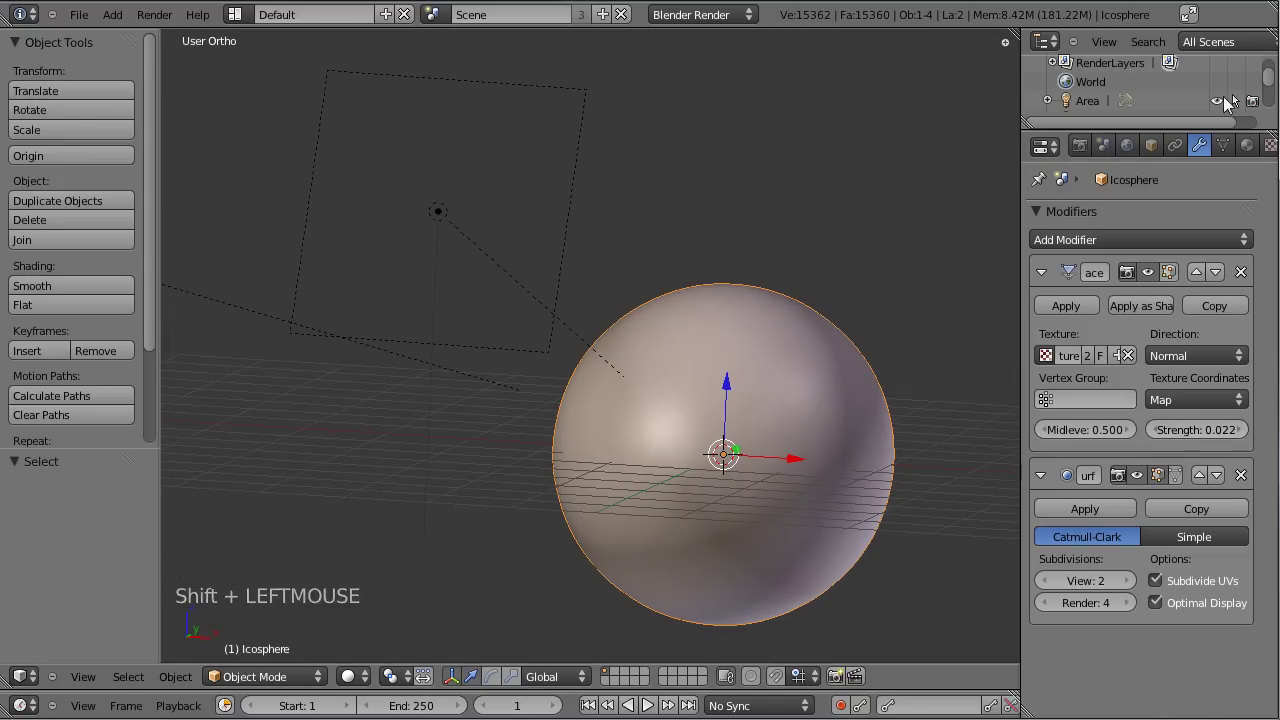
- Save the file and start a fresh render of the moon
{"action": "left_click", "coordinate": [1191, 219]}
{"action": "key", "text": "ctrl+s"}
{"action": "left_click", "coordinate": [1043, 217]}
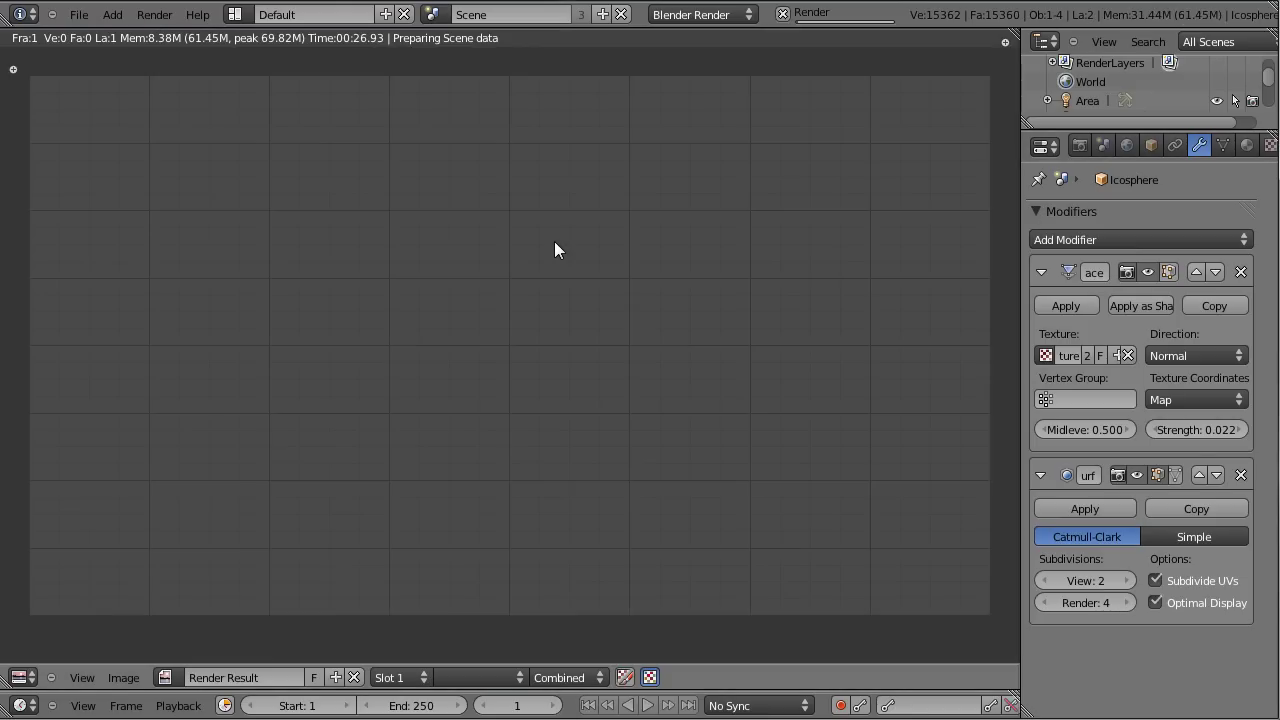